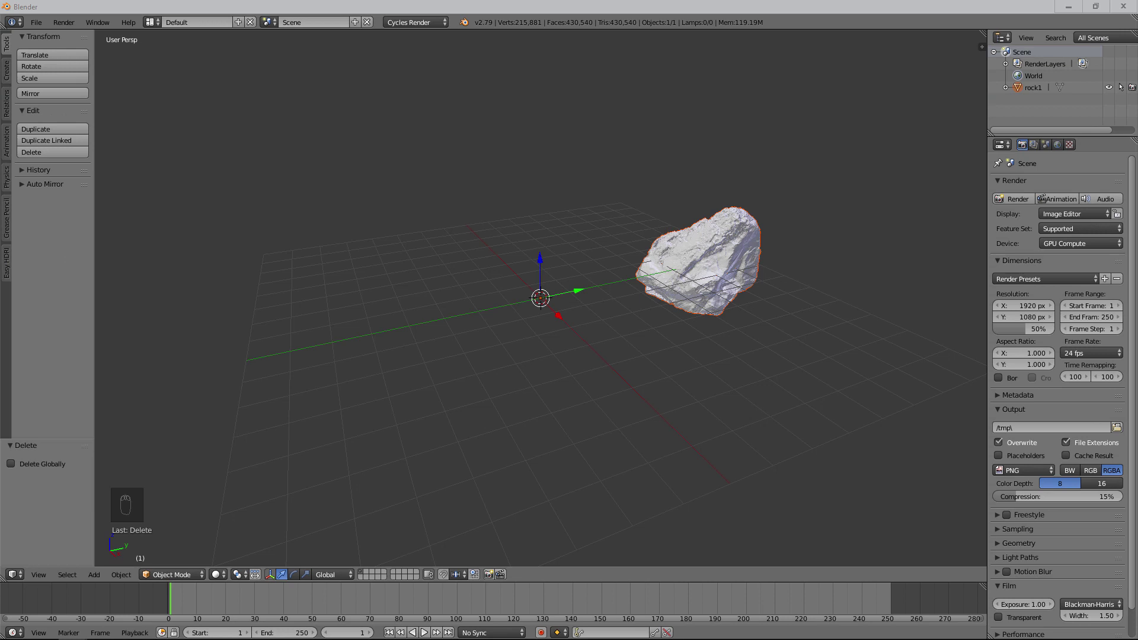
Step: Set rock1's origin to its geometry and clear its location to the world origin (Alt+G)
drag(621, 287, 552, 272)
key(KP_Decimal)
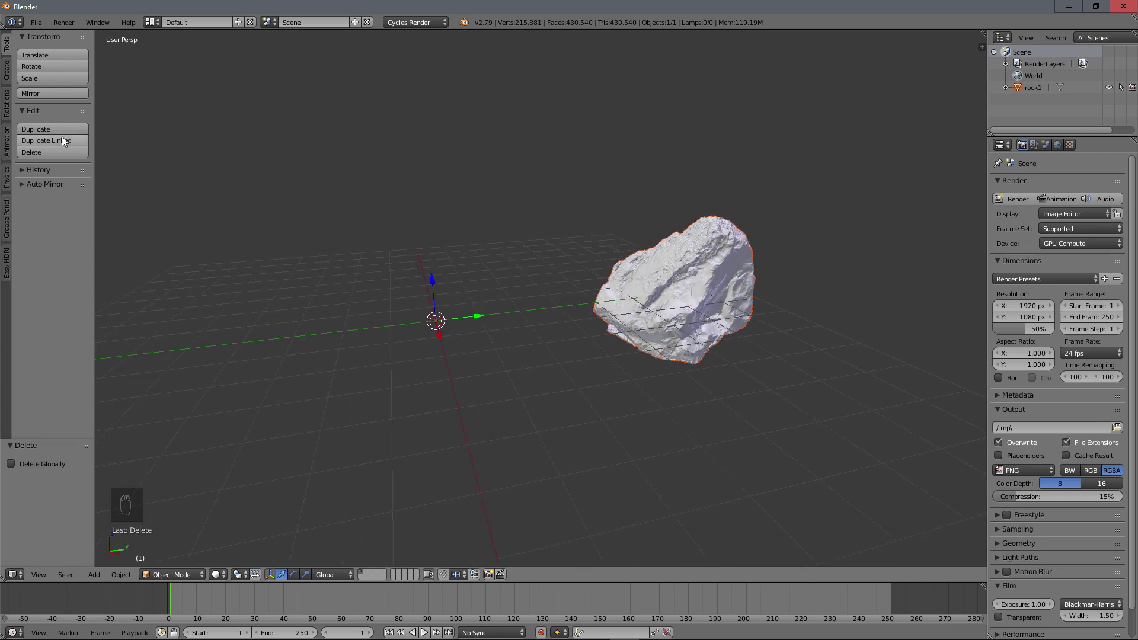
drag(15, 156, 716, 272)
drag(716, 271, 51, 185)
drag(51, 185, 58, 214)
drag(675, 285, 700, 282)
key(alt+g)
Step: Raise rock1 along Z above the grid and rotate it upright in Right Ortho view
middle_click(474, 309)
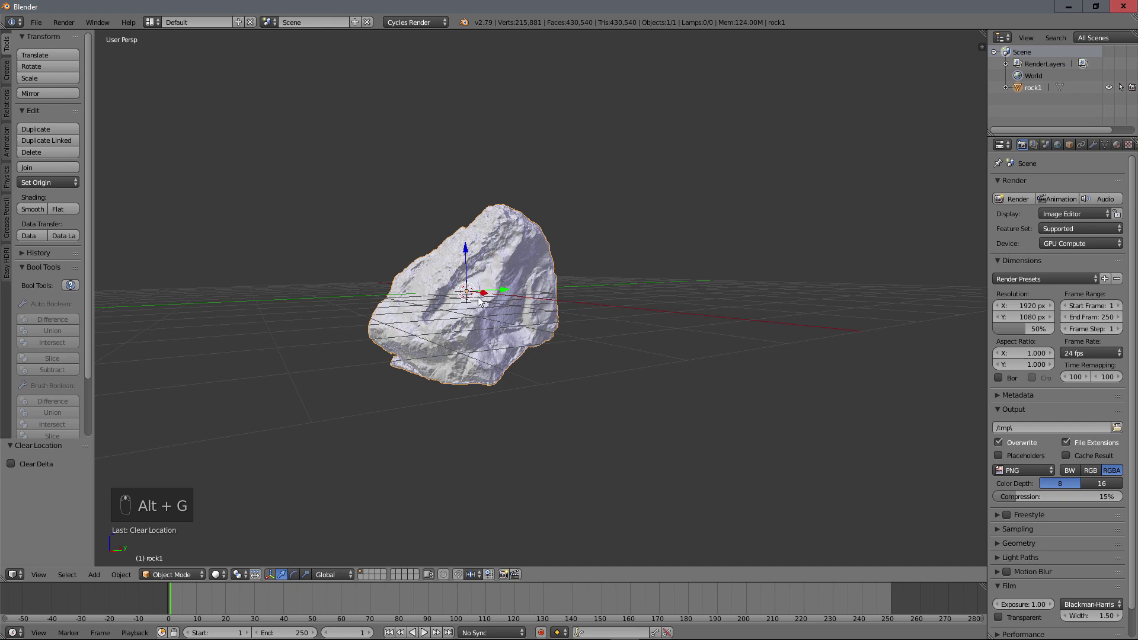
key(g)
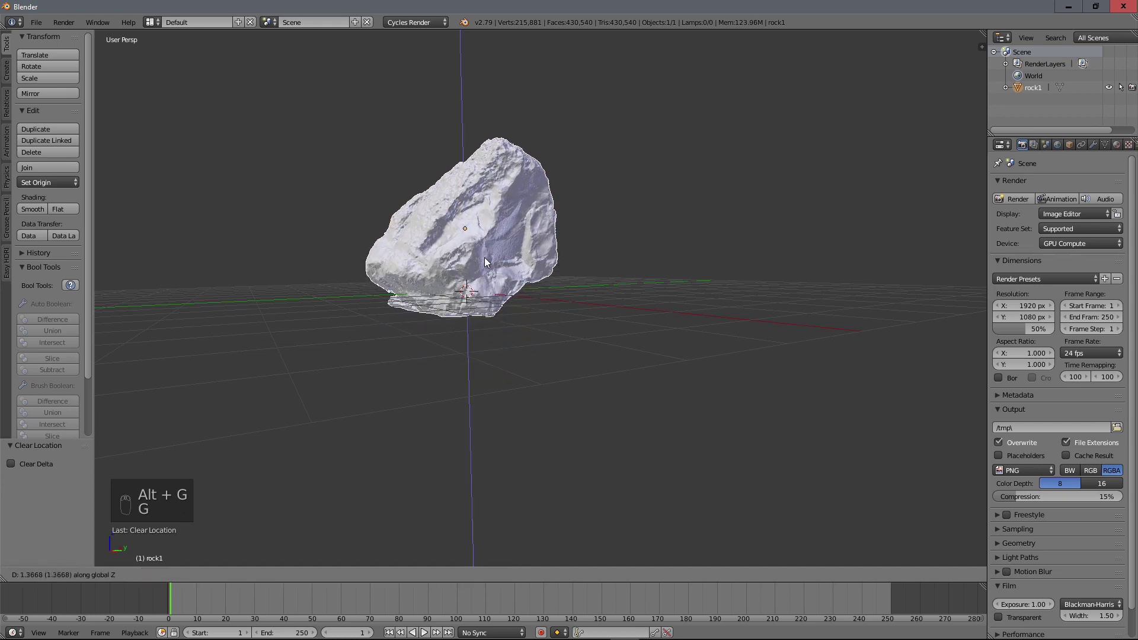
drag(530, 329, 582, 377)
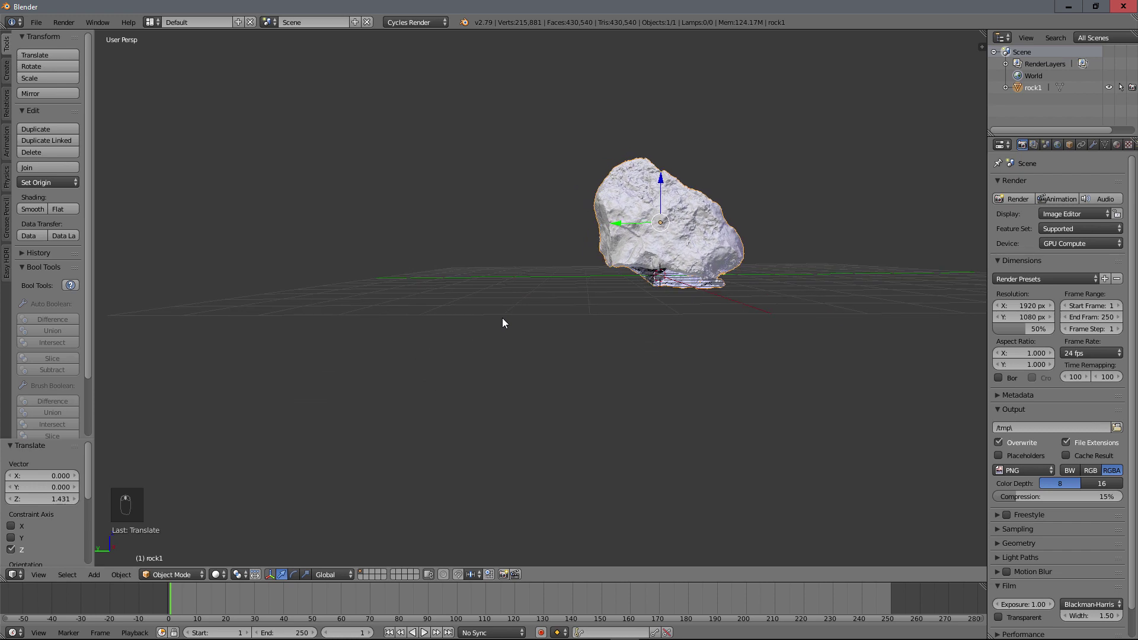
key(KP_3)
key(KP_5)
key(r)
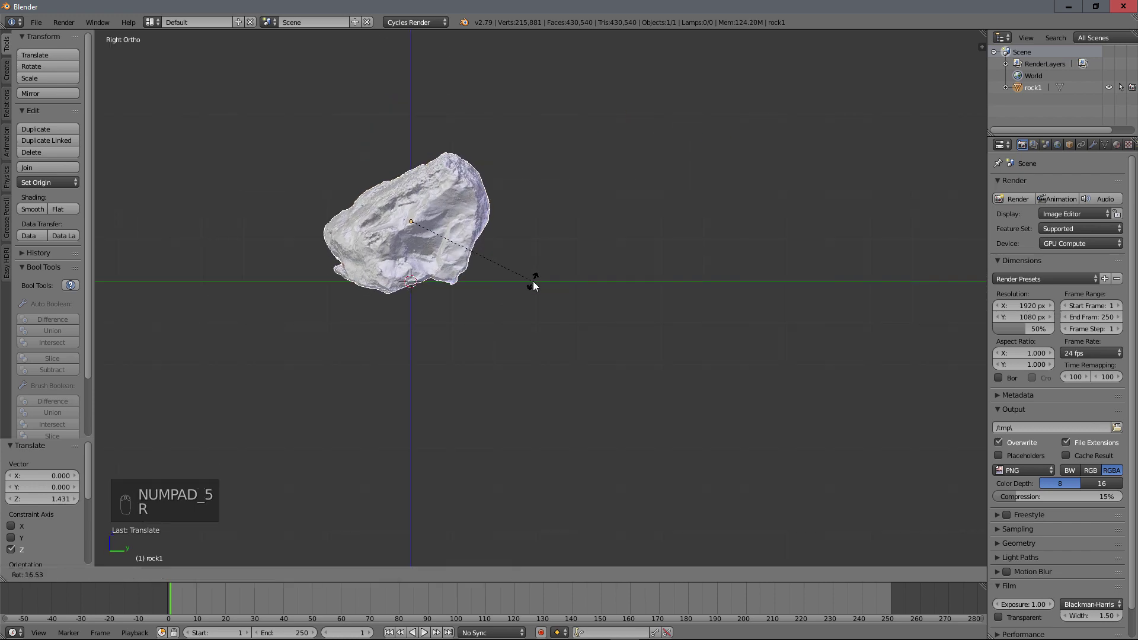
drag(539, 281, 514, 305)
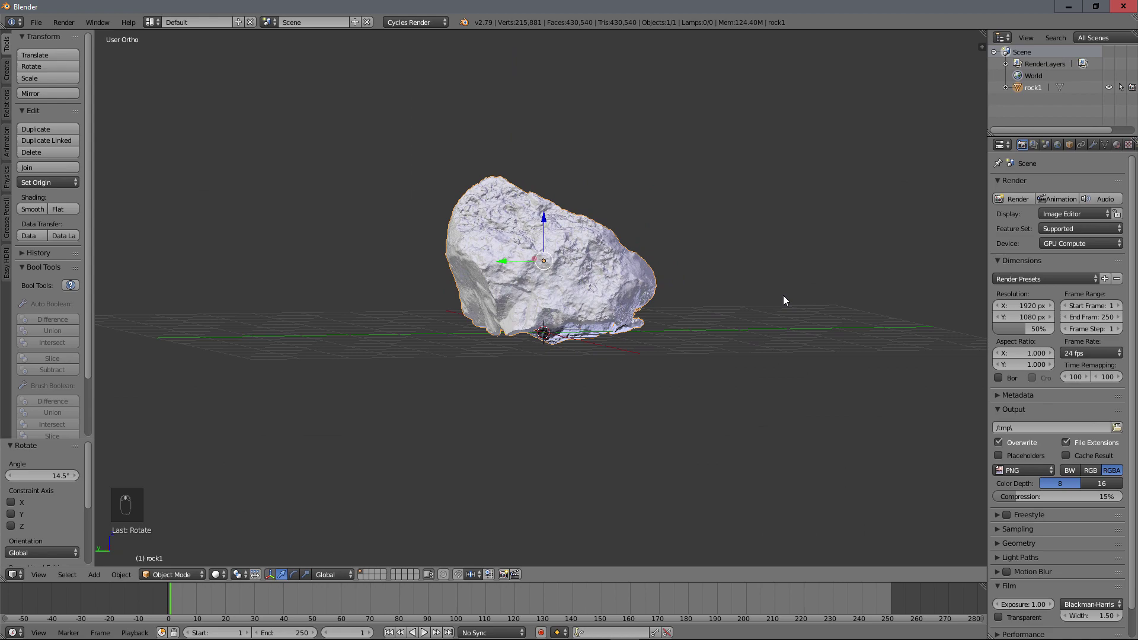
Step: Apply rock1's location, rotation and scale with its base resting on the ground
drag(508, 266, 416, 296)
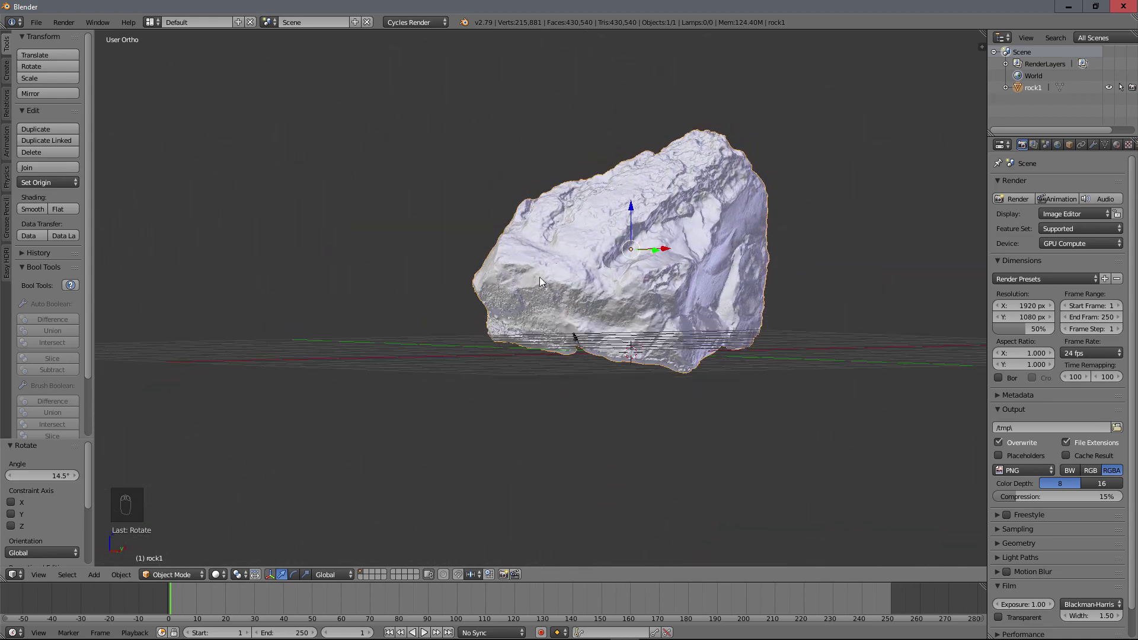
drag(634, 286, 697, 288)
key(ctrl+a)
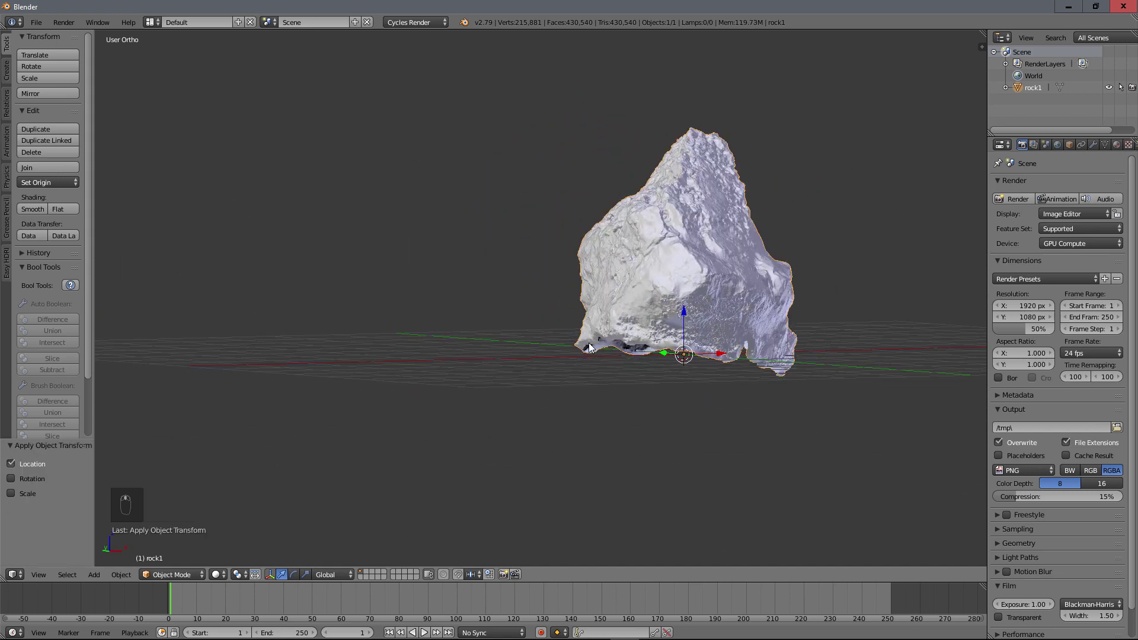
click(642, 316)
middle_click(654, 311)
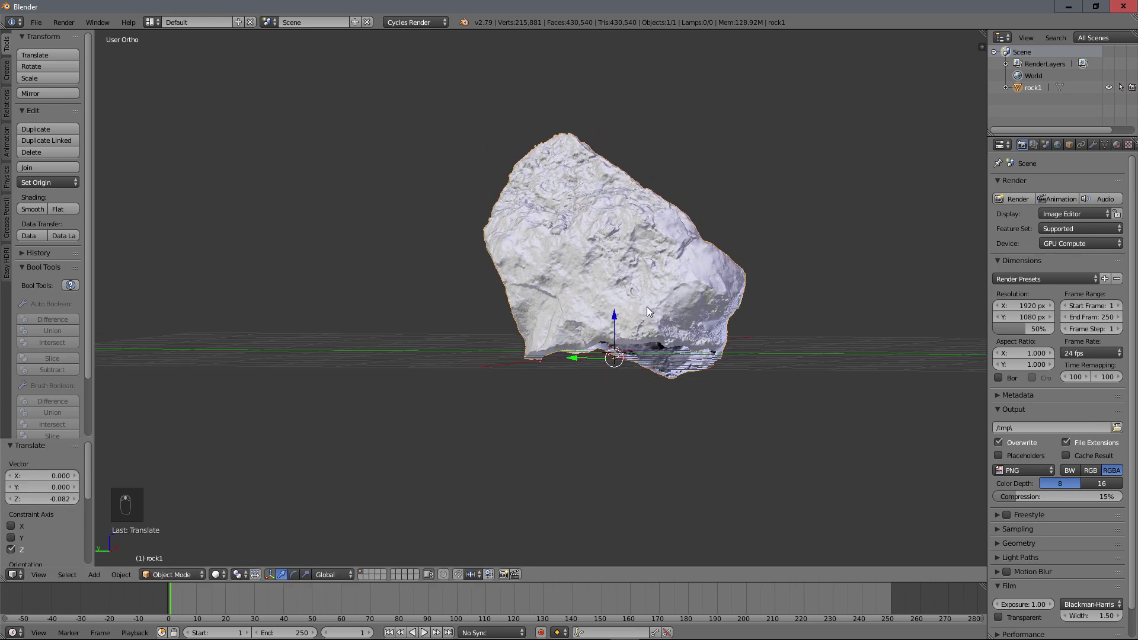
key(ctrl+a)
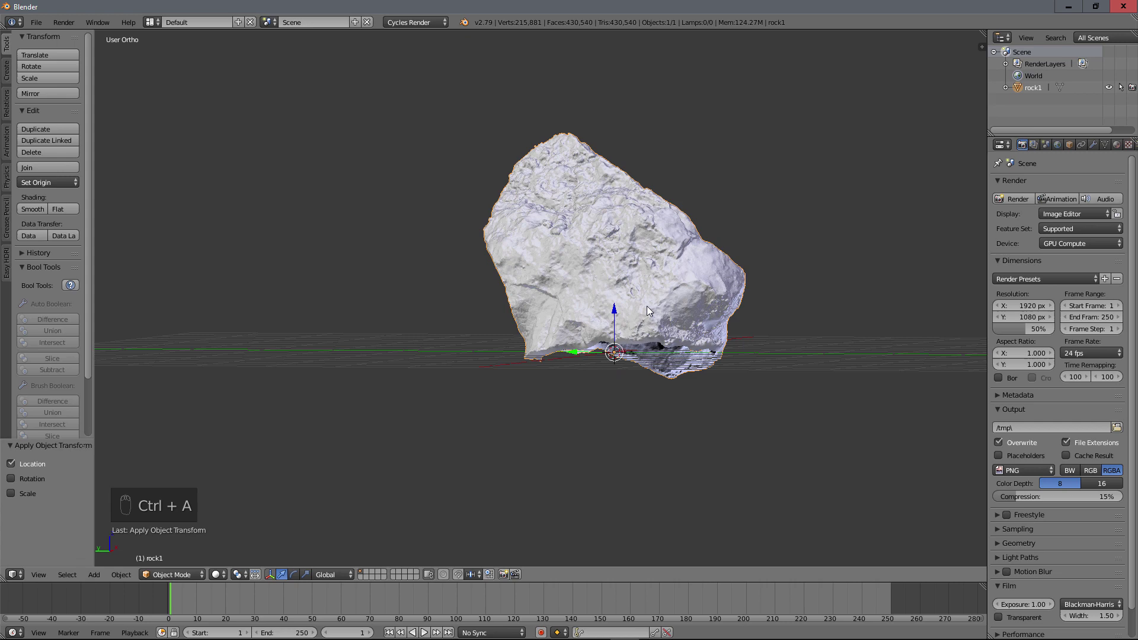
key(ctrl+a)
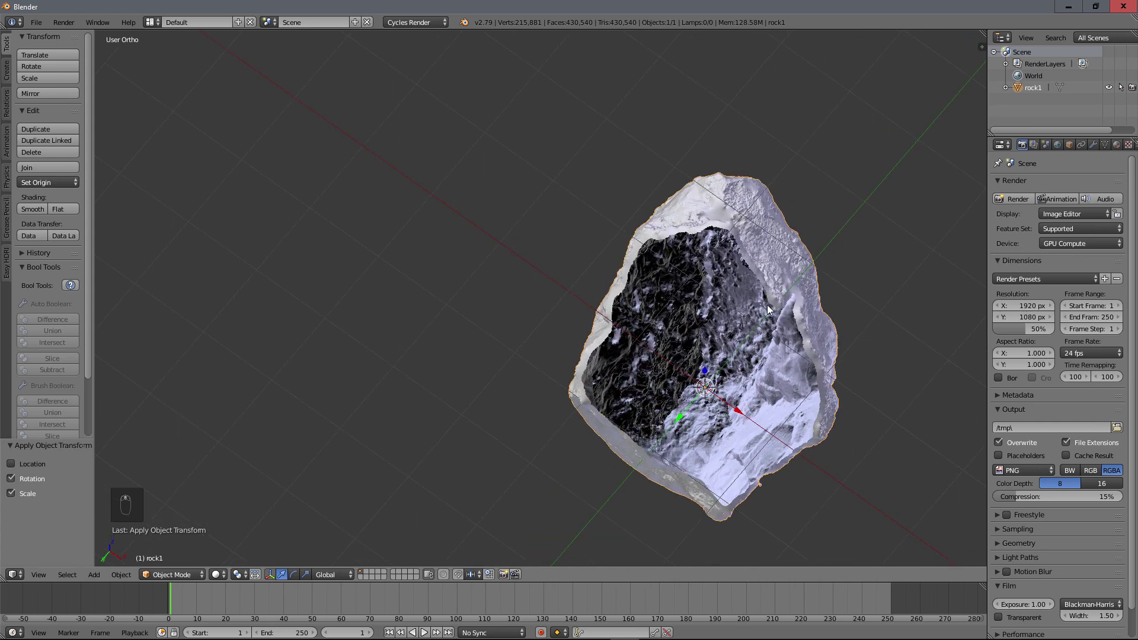
middle_click(627, 320)
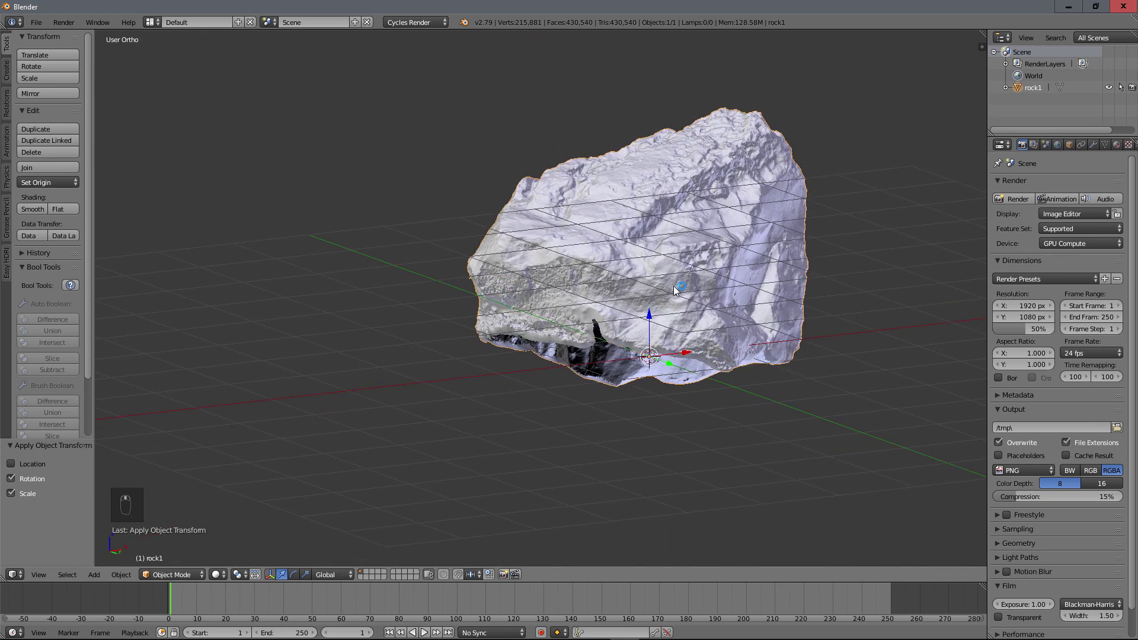
Step: Delete the 93 stray loose vertices from rock1 and select the non-manifold edge around its base
key(Tab)
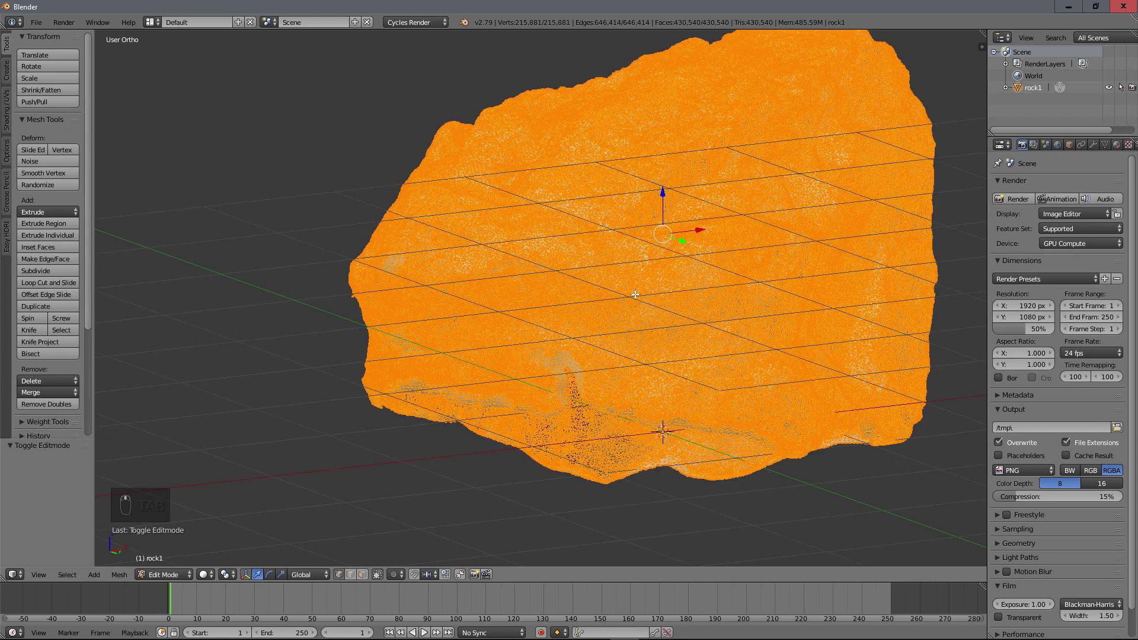
key(a)
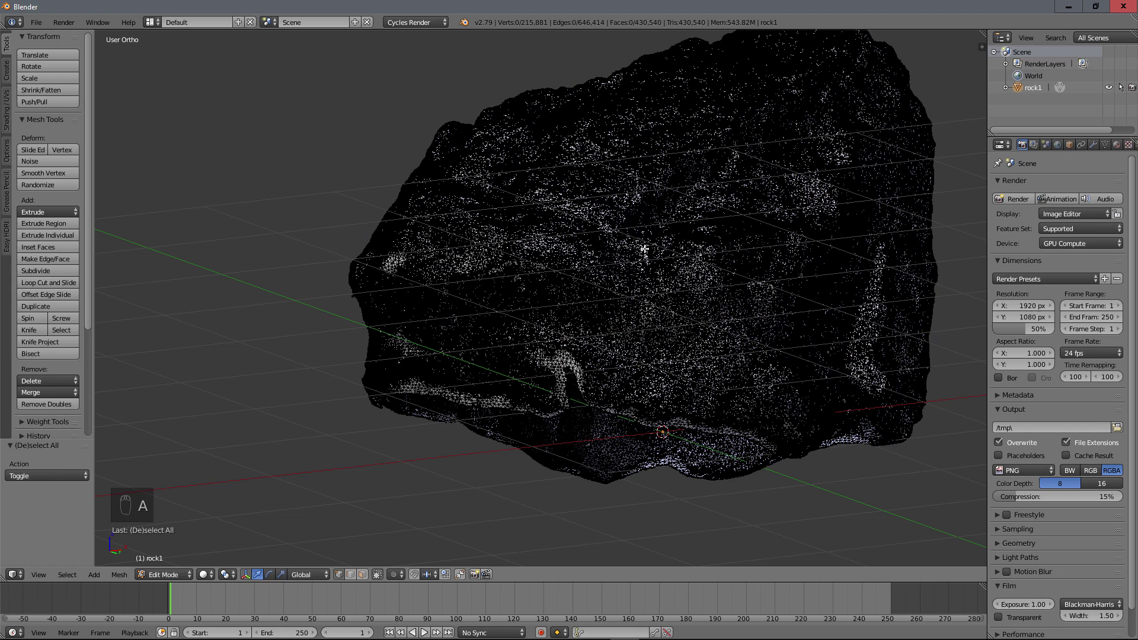
key(l)
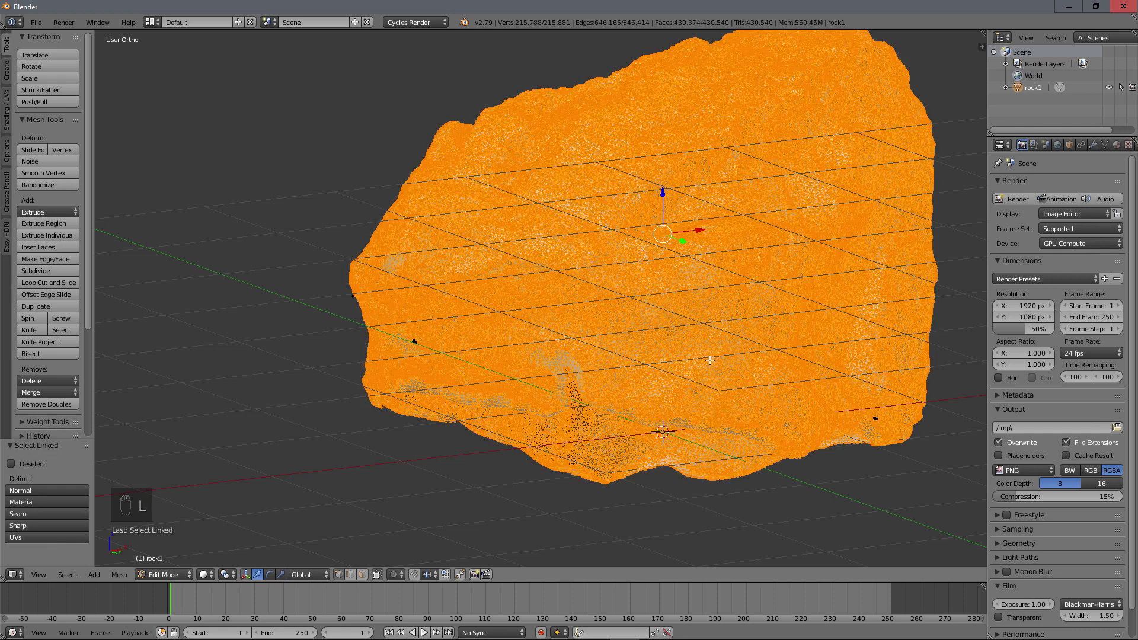
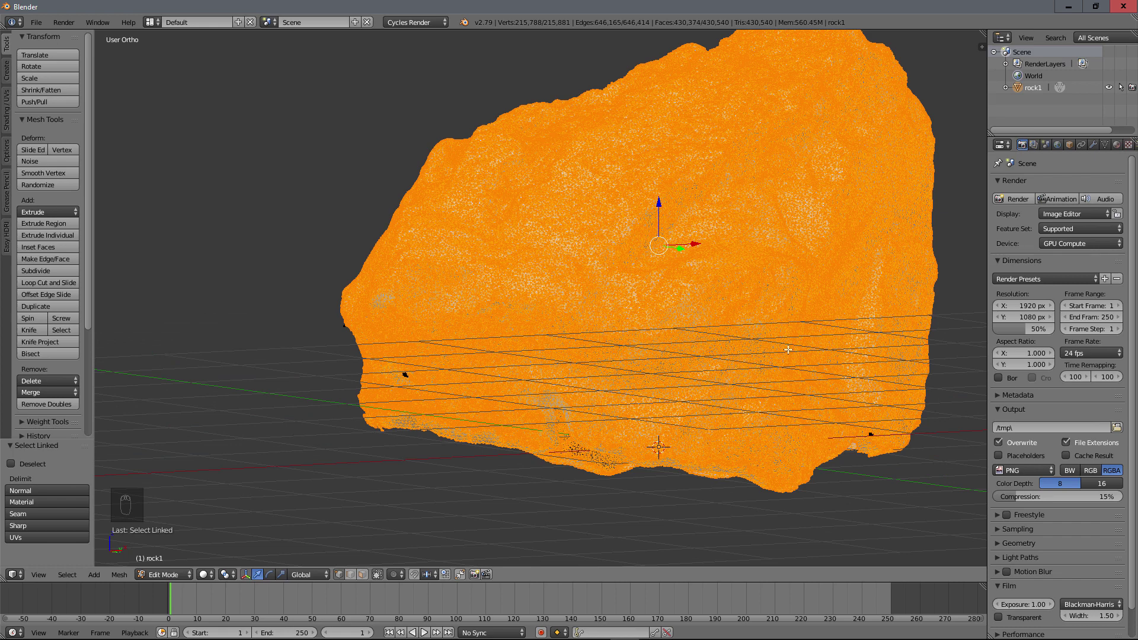
key(ctrl+i)
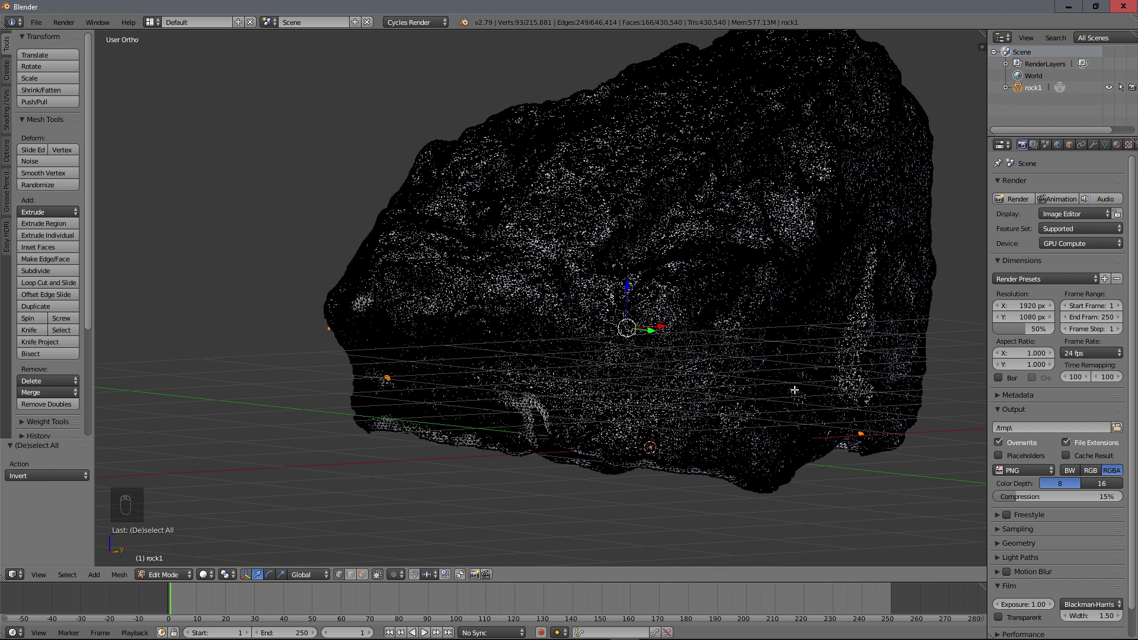
key(Delete)
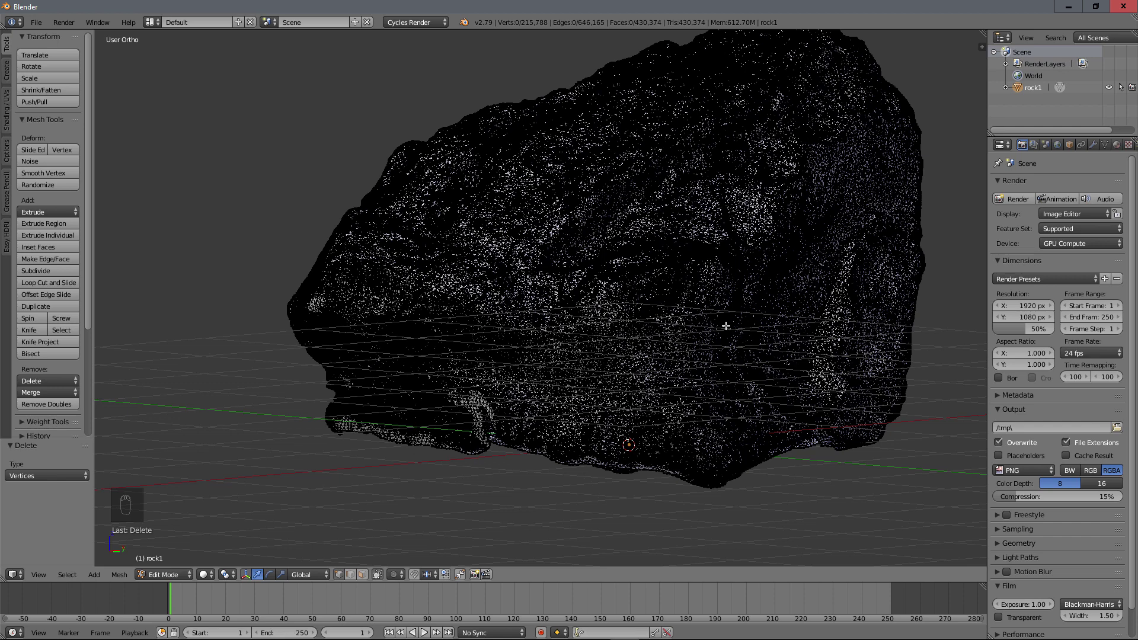
key(ctrl+shift+alt+m)
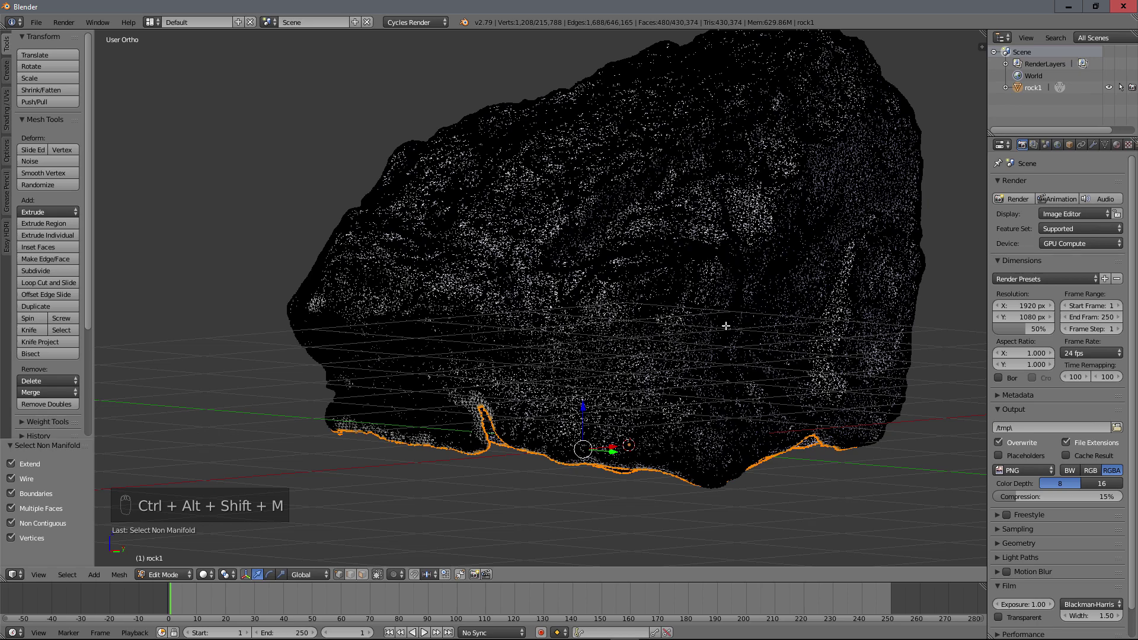
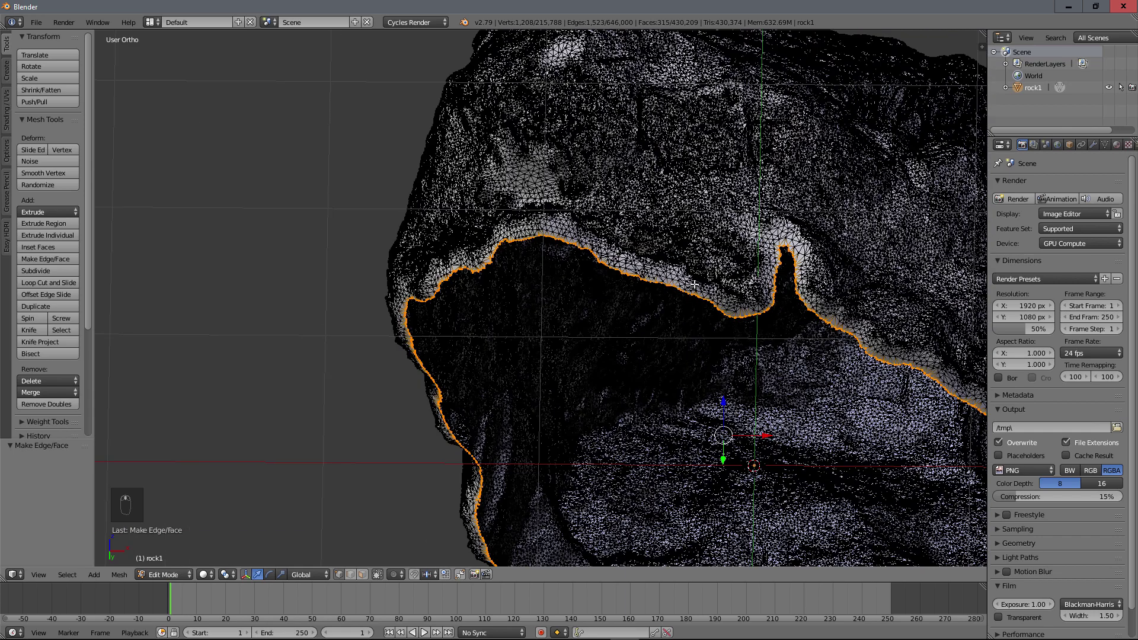
Step: Remove stray faces and fill the open base boundary of rock1 with a single cap face
key(Delete)
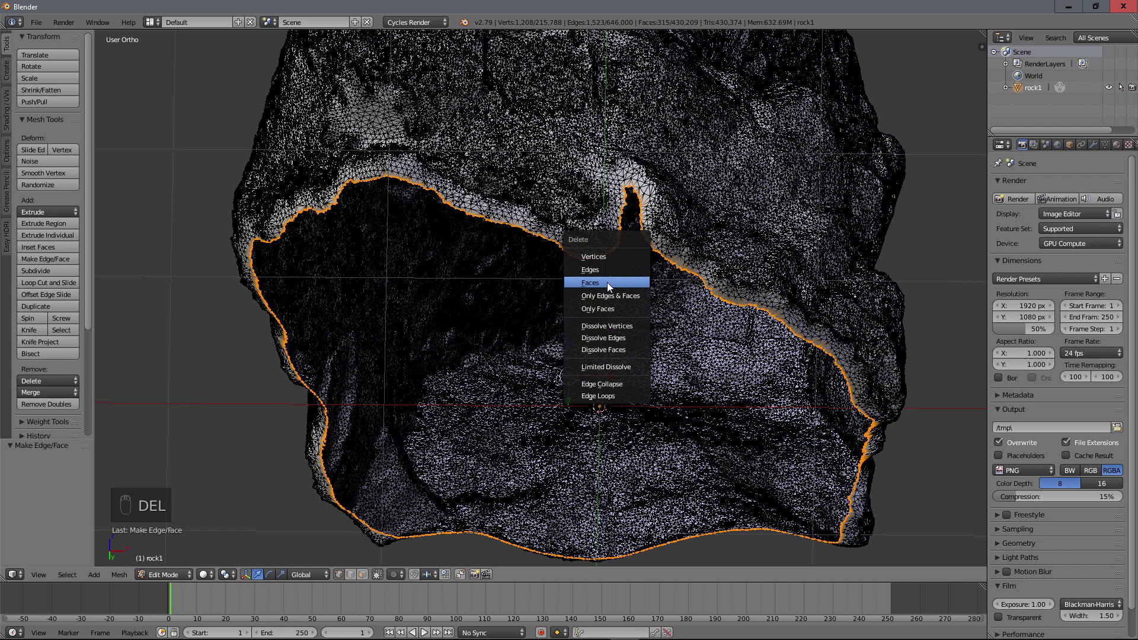
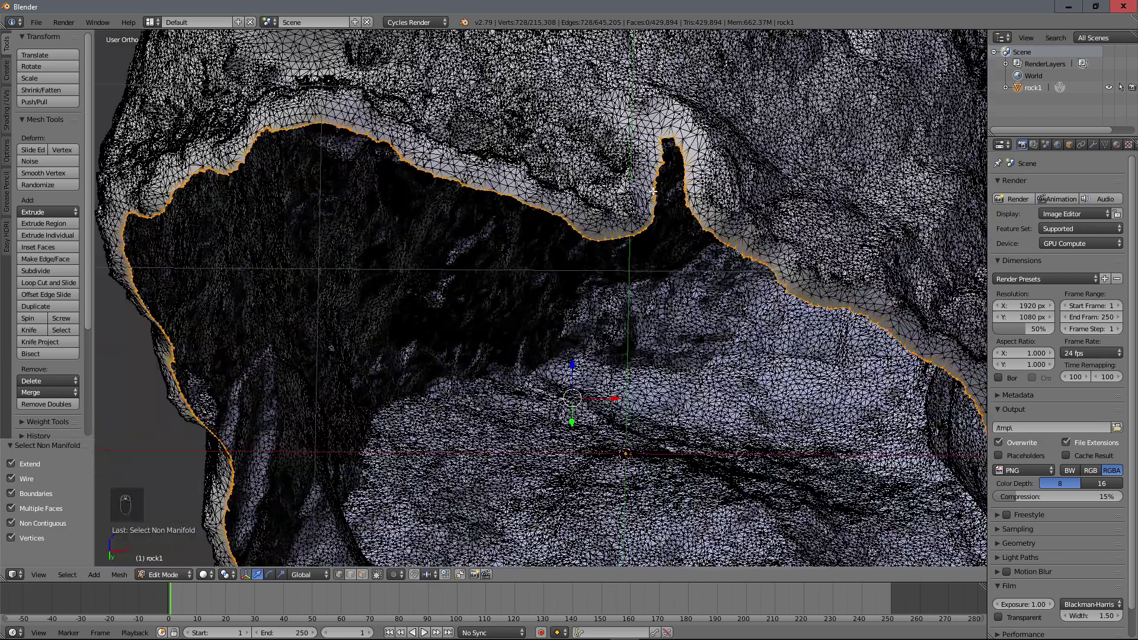
key(f)
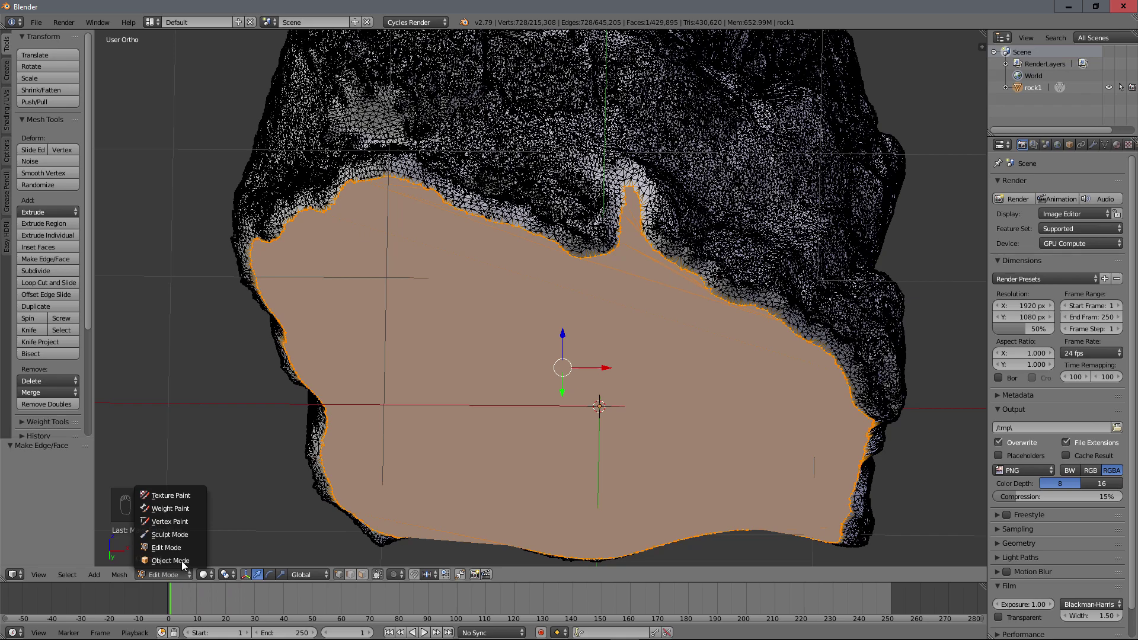
middle_click(549, 441)
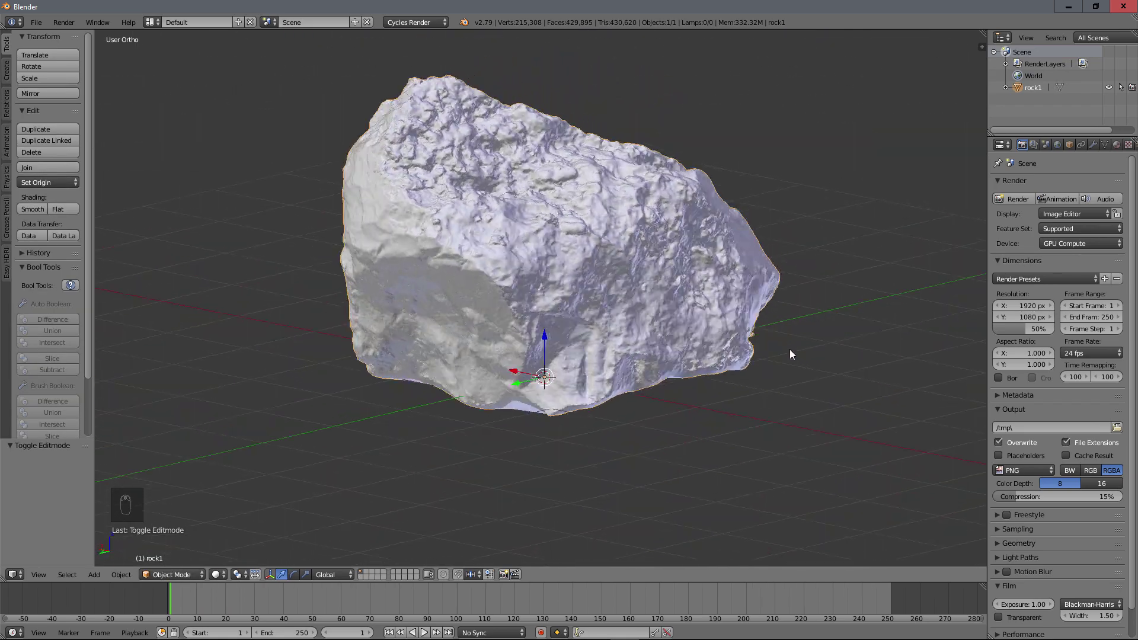
middle_click(762, 303)
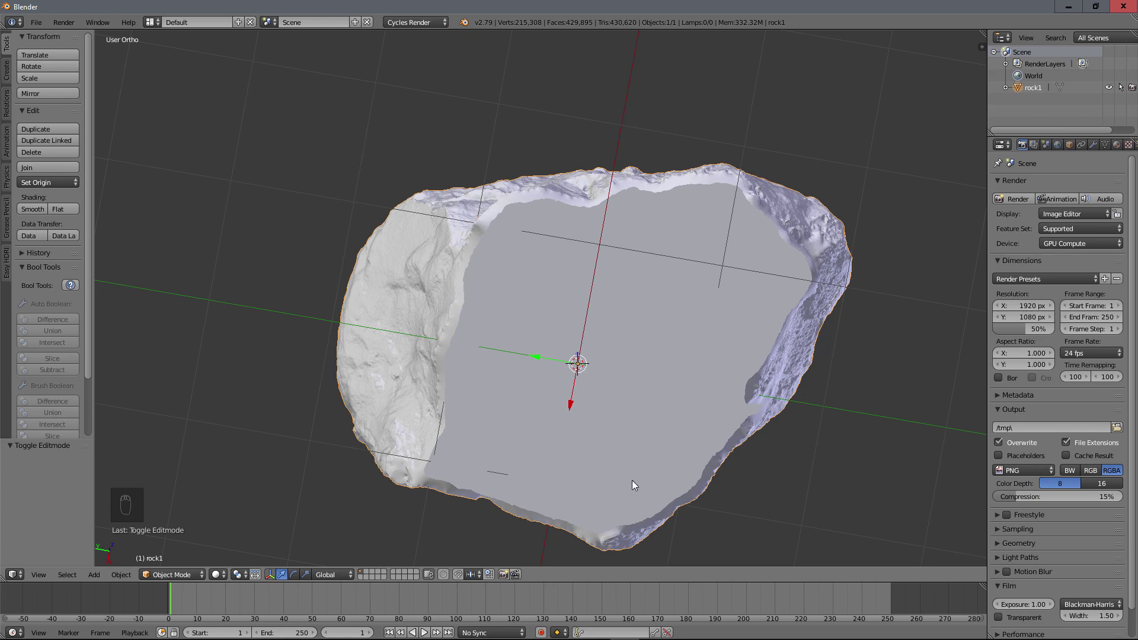
click(578, 355)
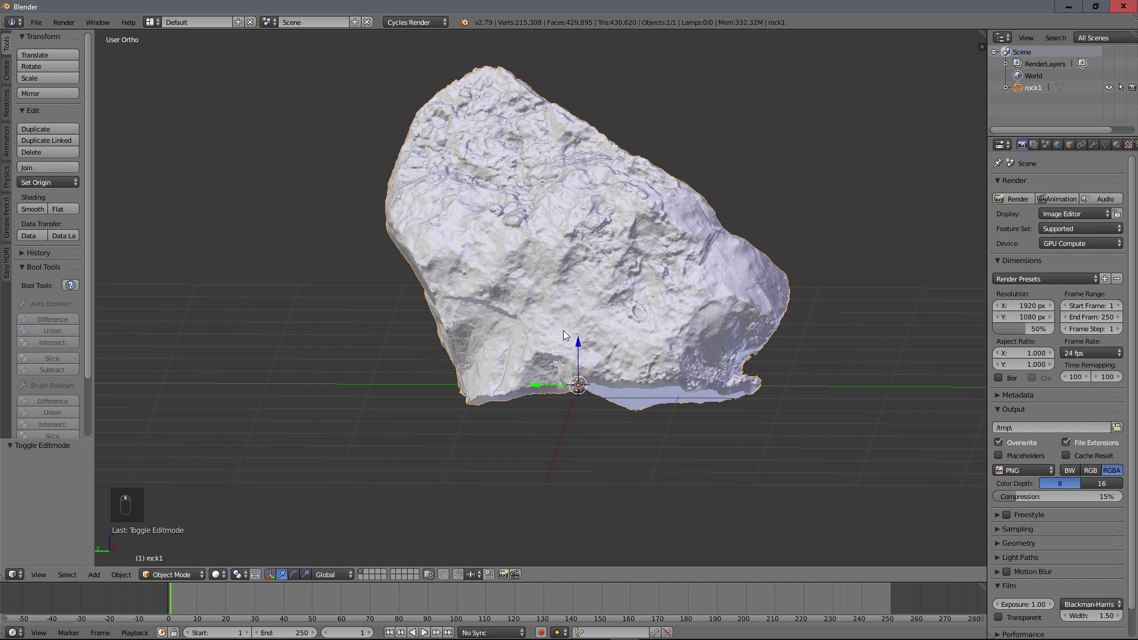
Step: Duplicate rock1 as rock1.001, move it to a separate layer and select the copy
key(shift+d)
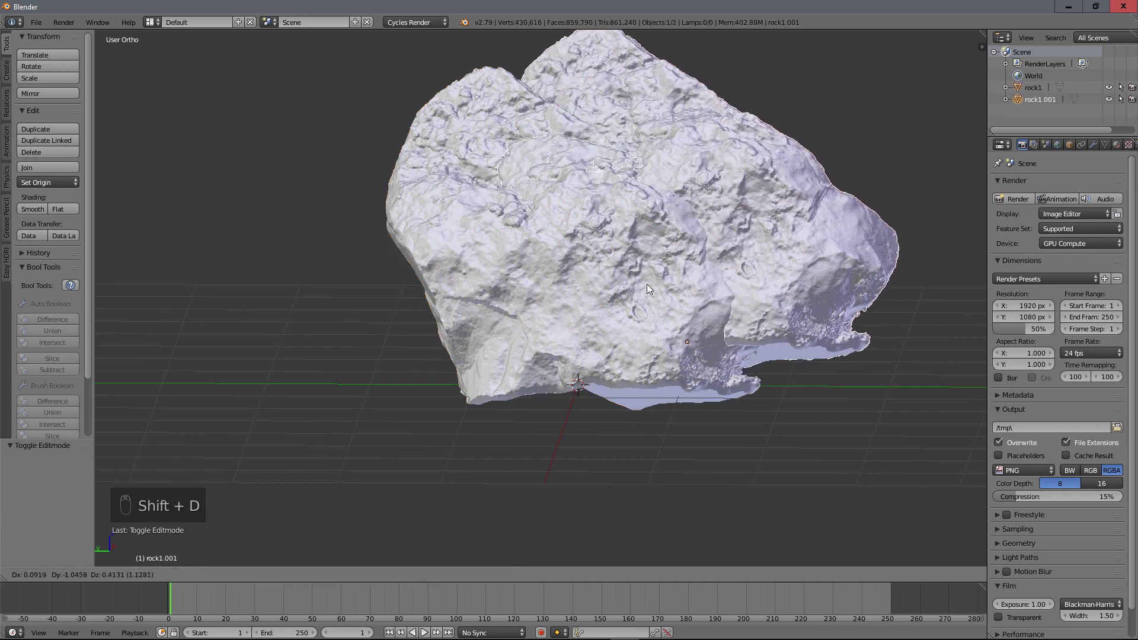
key(m)
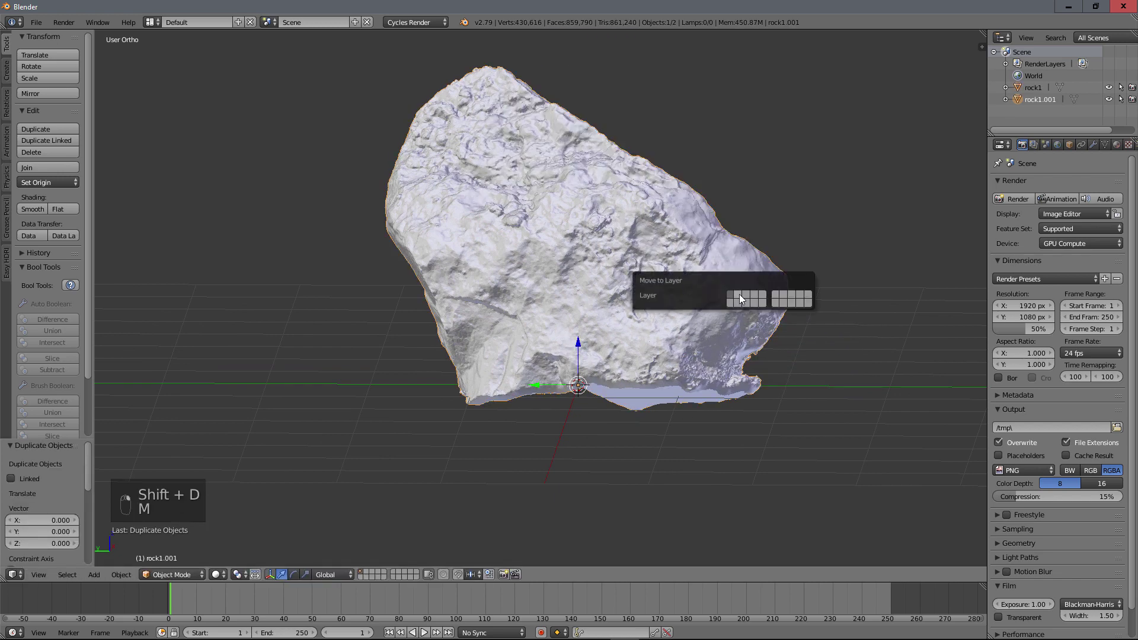
click(369, 574)
drag(585, 317, 567, 263)
right_click(587, 283)
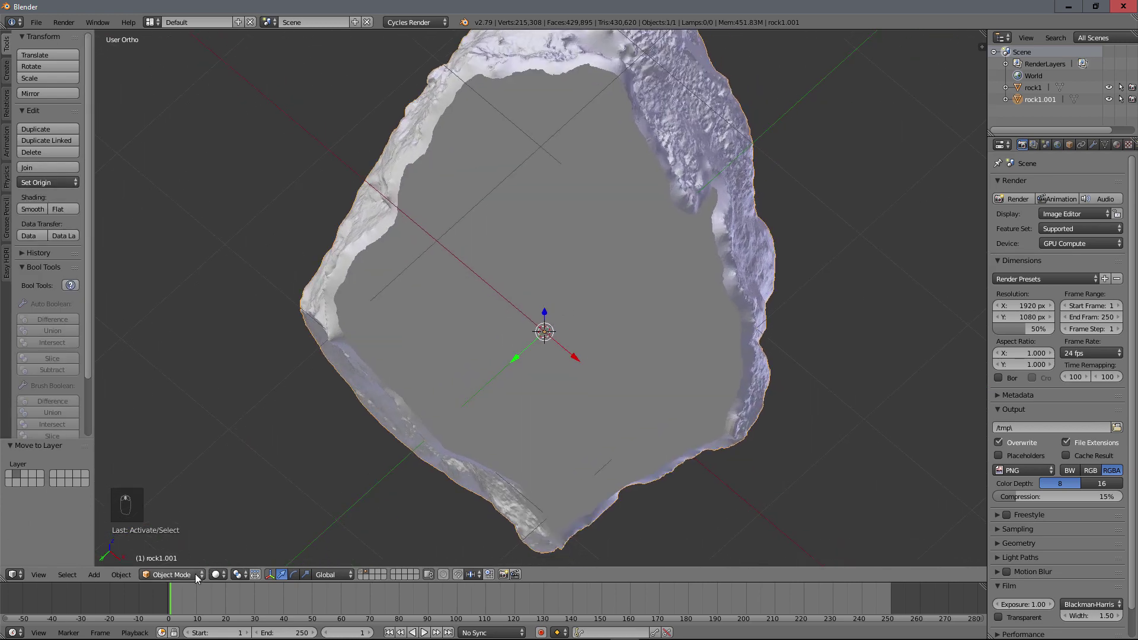
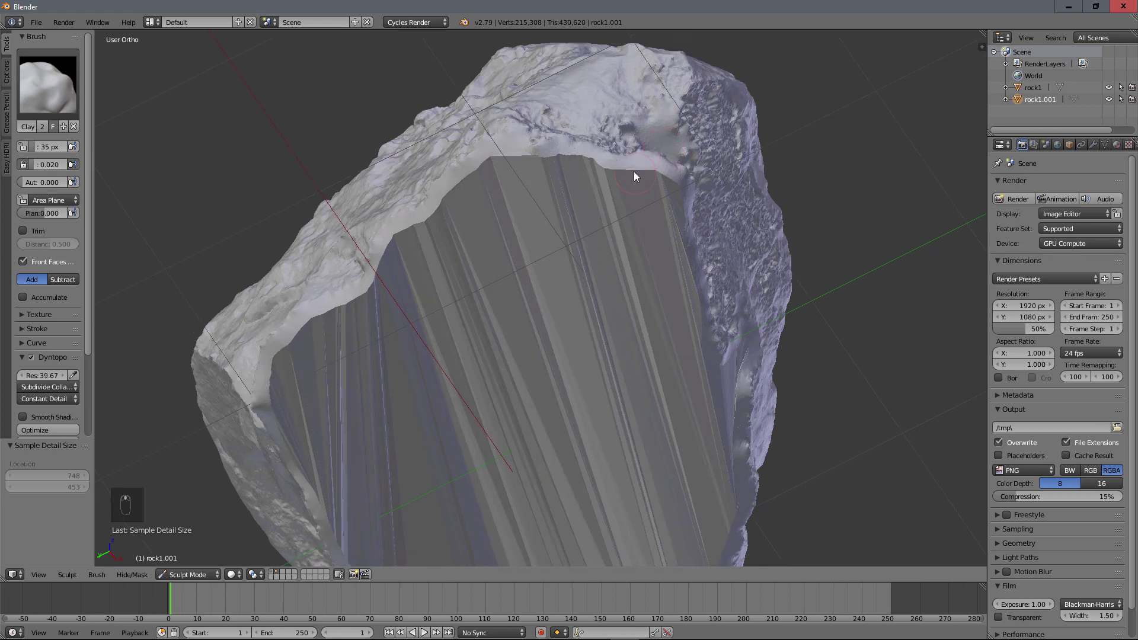
Step: Build up Clay strokes at strength 0.020 on the flat cut face and smooth its streaky facets
drag(632, 174, 653, 211)
drag(604, 137, 644, 382)
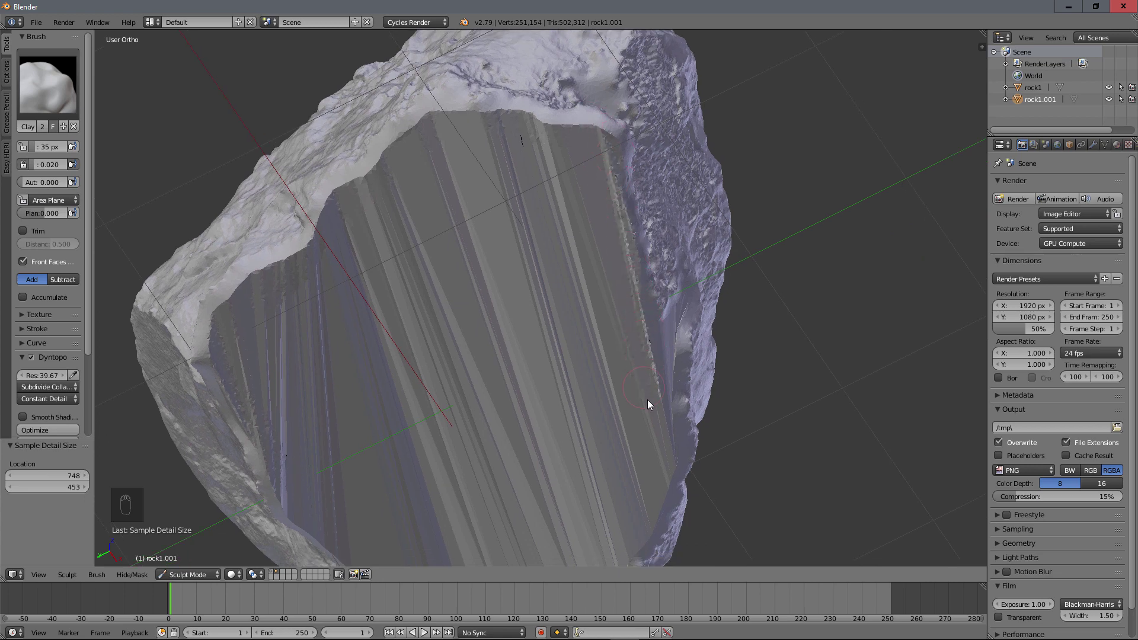
middle_click(667, 325)
click(617, 395)
drag(629, 314, 380, 489)
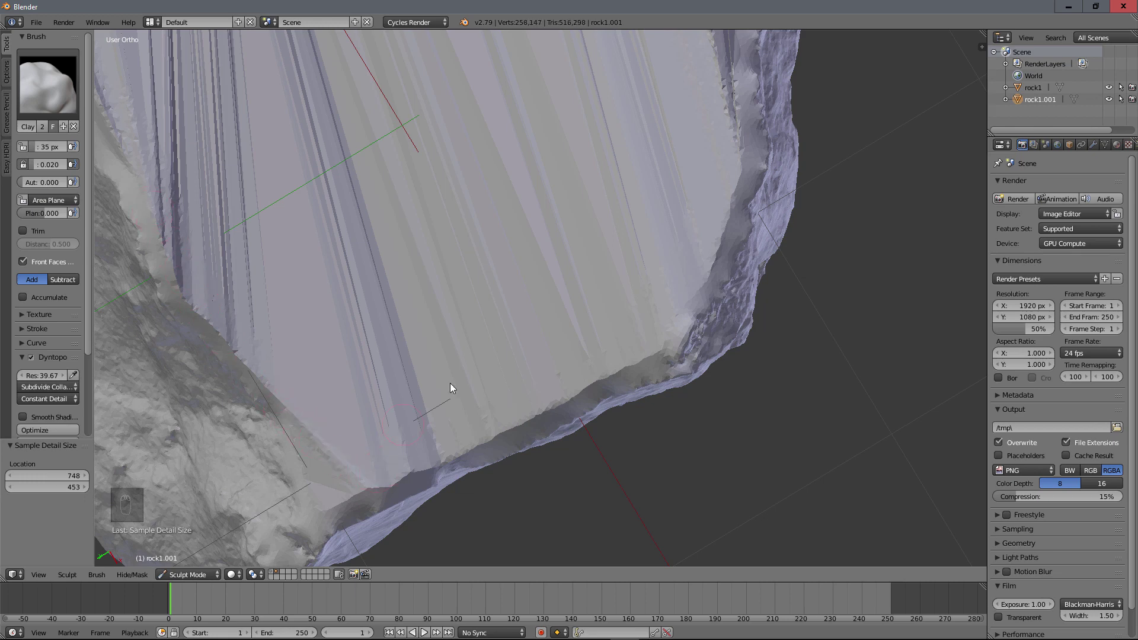
click(586, 105)
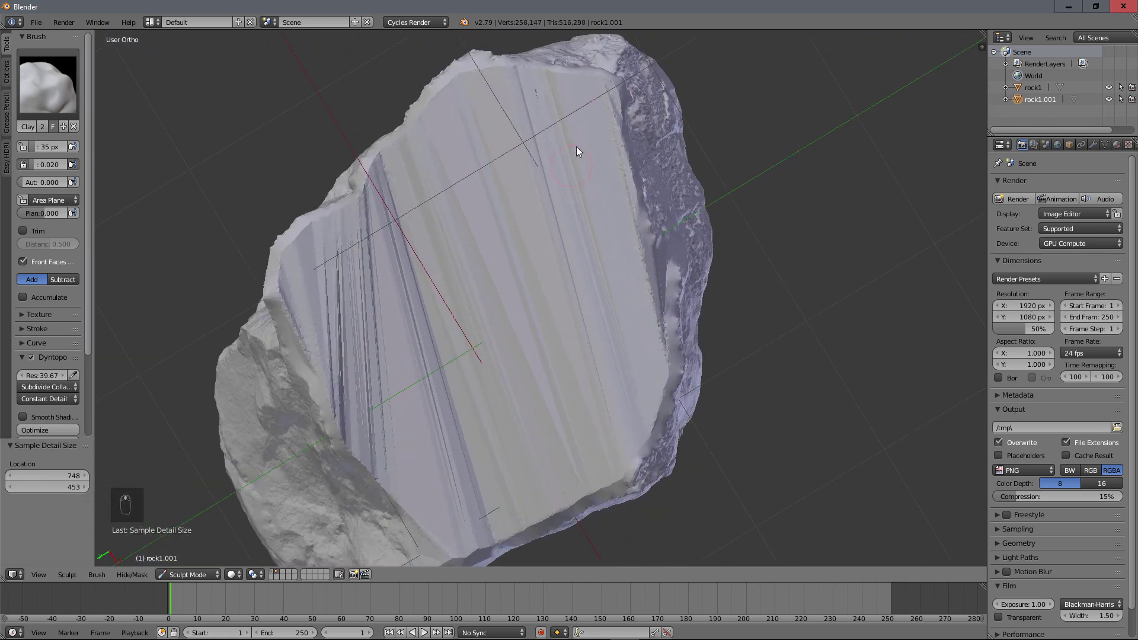
drag(582, 96, 544, 233)
drag(544, 232, 600, 174)
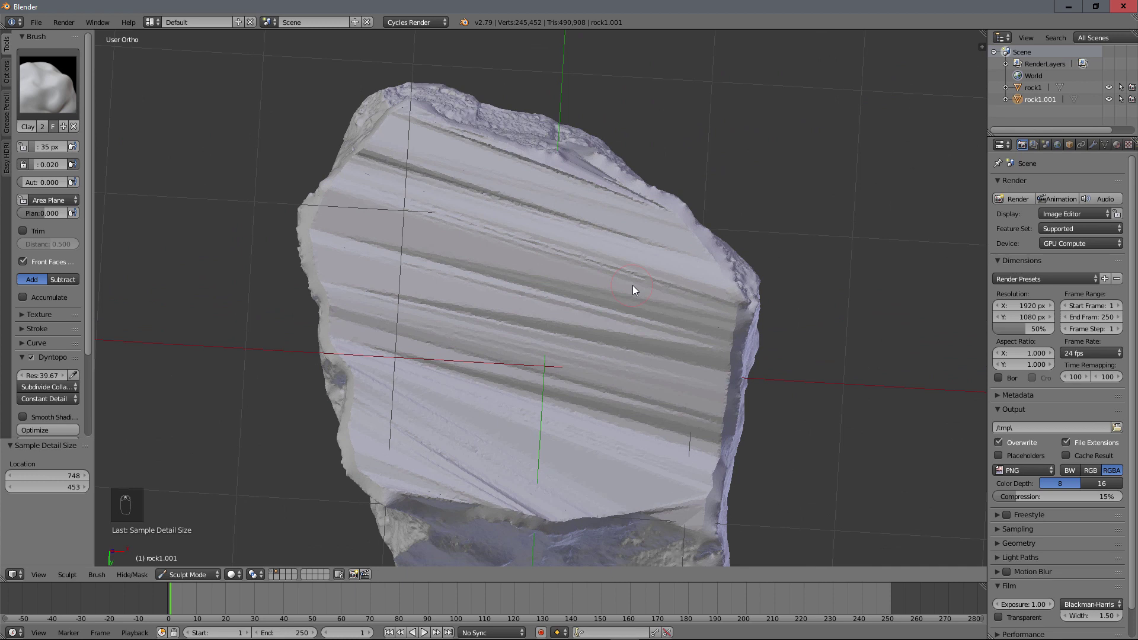
Step: Layer more clay across the cut face and round its ridges into soft forms, undoing one stroke
drag(733, 298, 608, 176)
drag(589, 176, 446, 238)
middle_click(445, 237)
drag(527, 290, 519, 267)
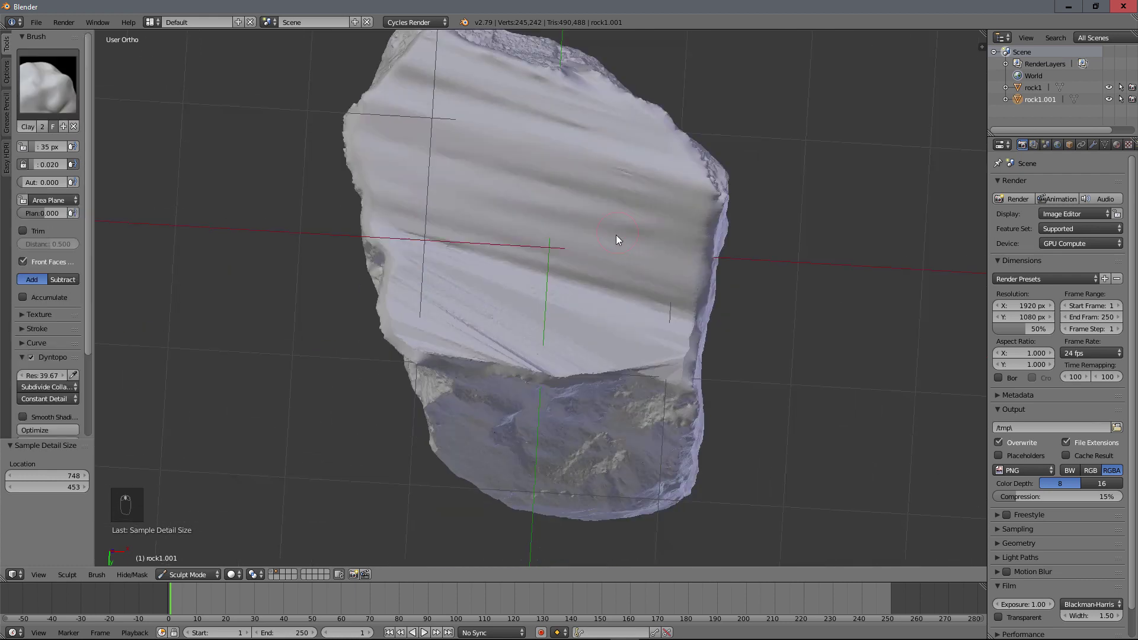
drag(618, 365, 426, 281)
drag(404, 289, 653, 218)
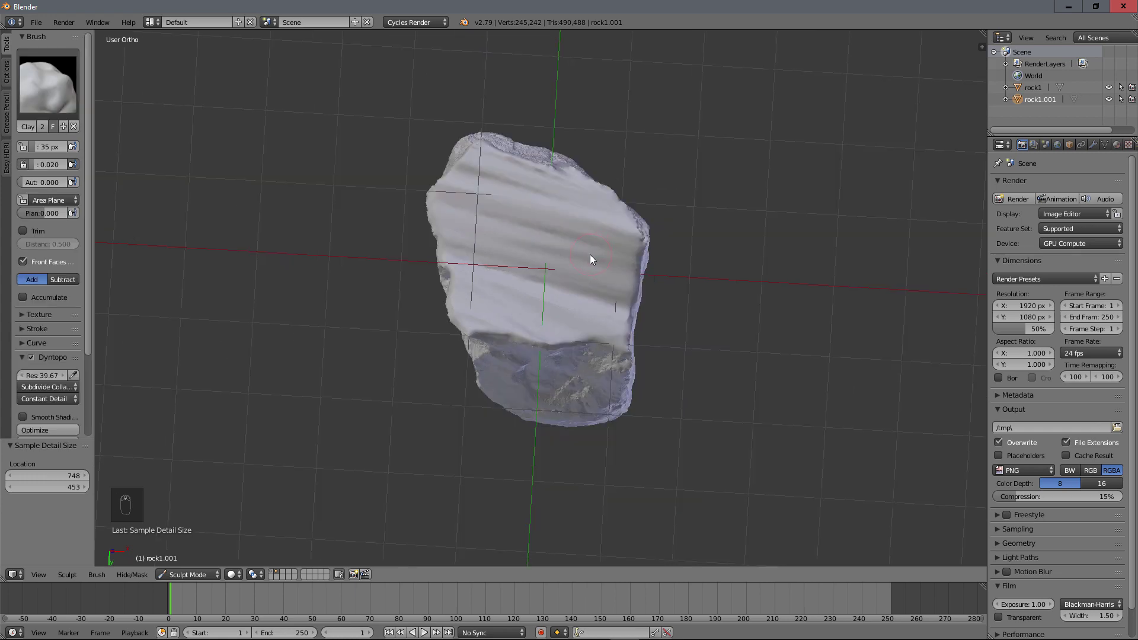
drag(520, 269, 604, 320)
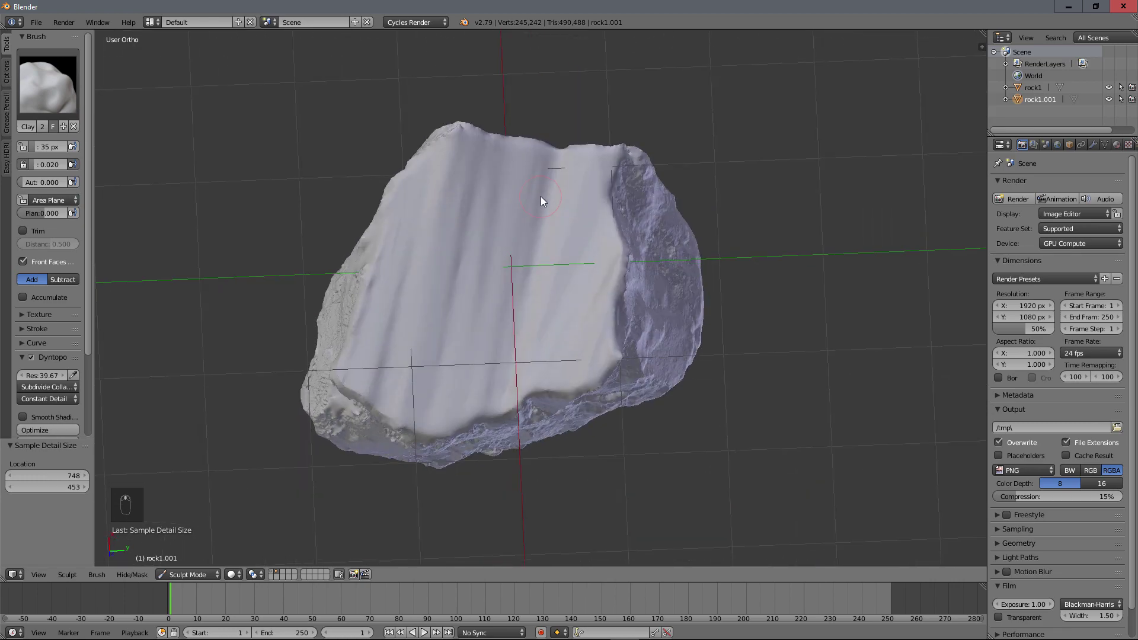
drag(414, 239, 565, 331)
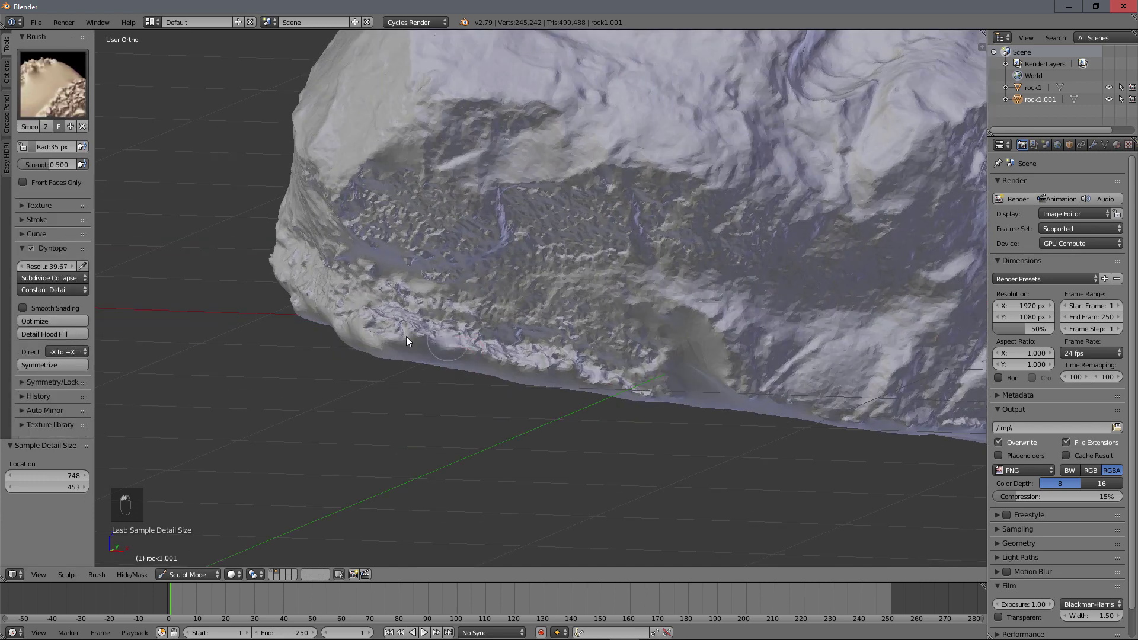
click(545, 357)
middle_click(647, 201)
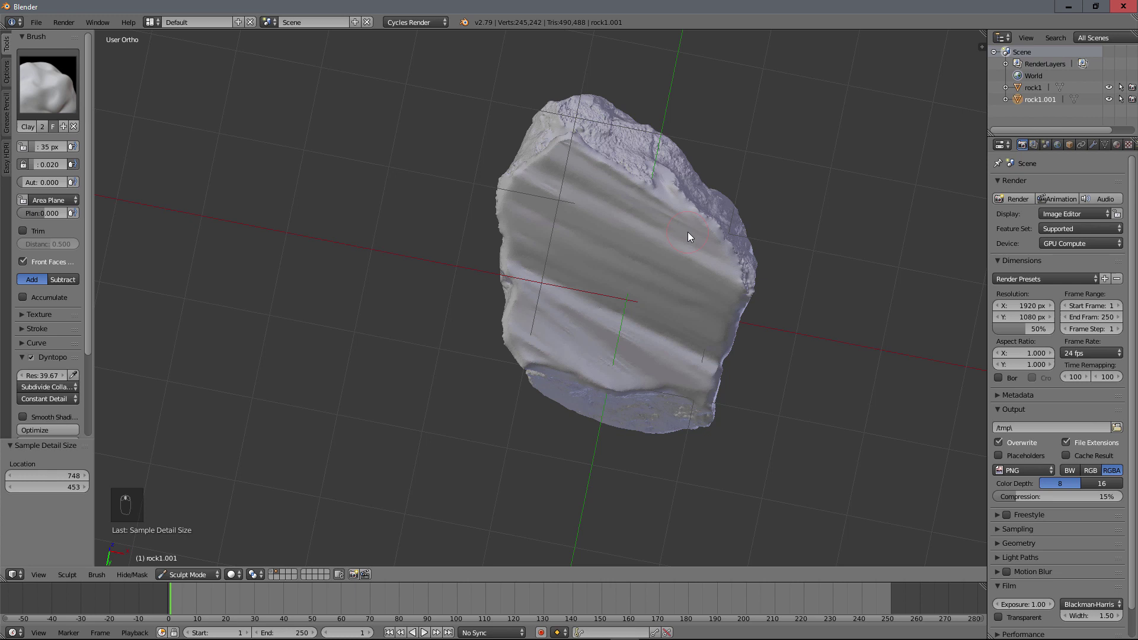
key(ctrl+z)
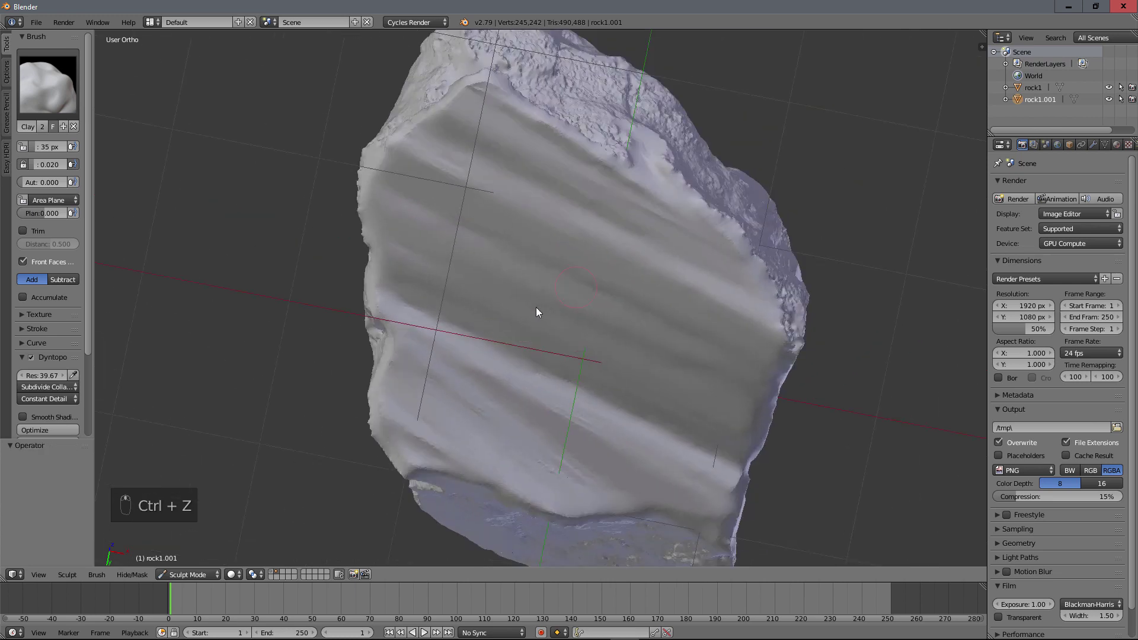
Step: Carve rough grooves and ridges across the cut face with Clay Strips at strength 0.5
drag(56, 99, 473, 209)
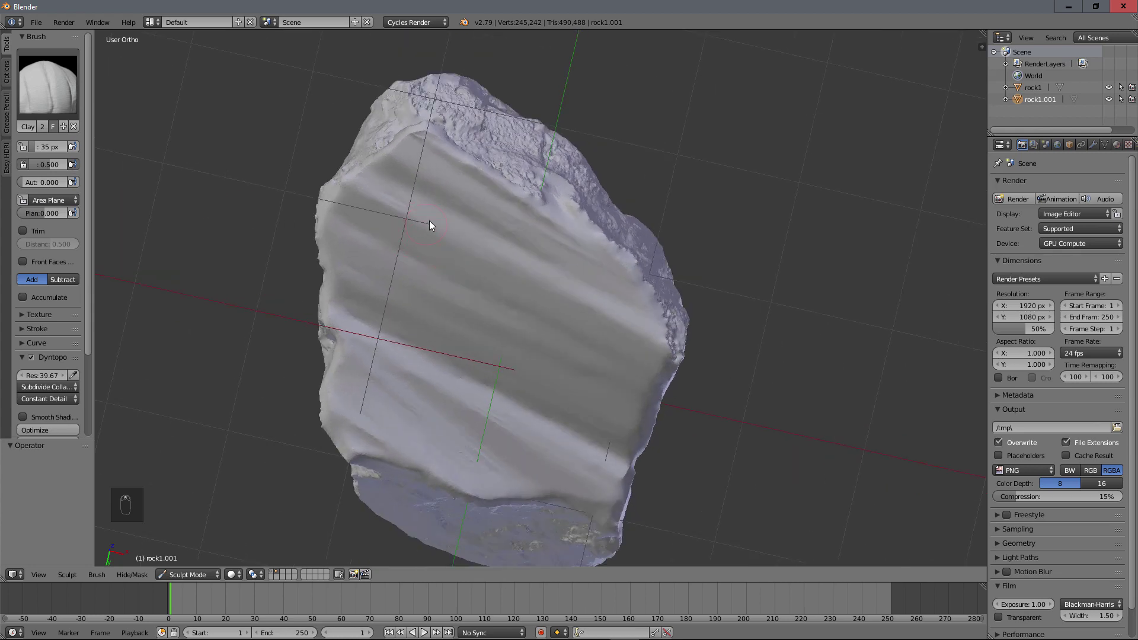
drag(430, 237, 548, 317)
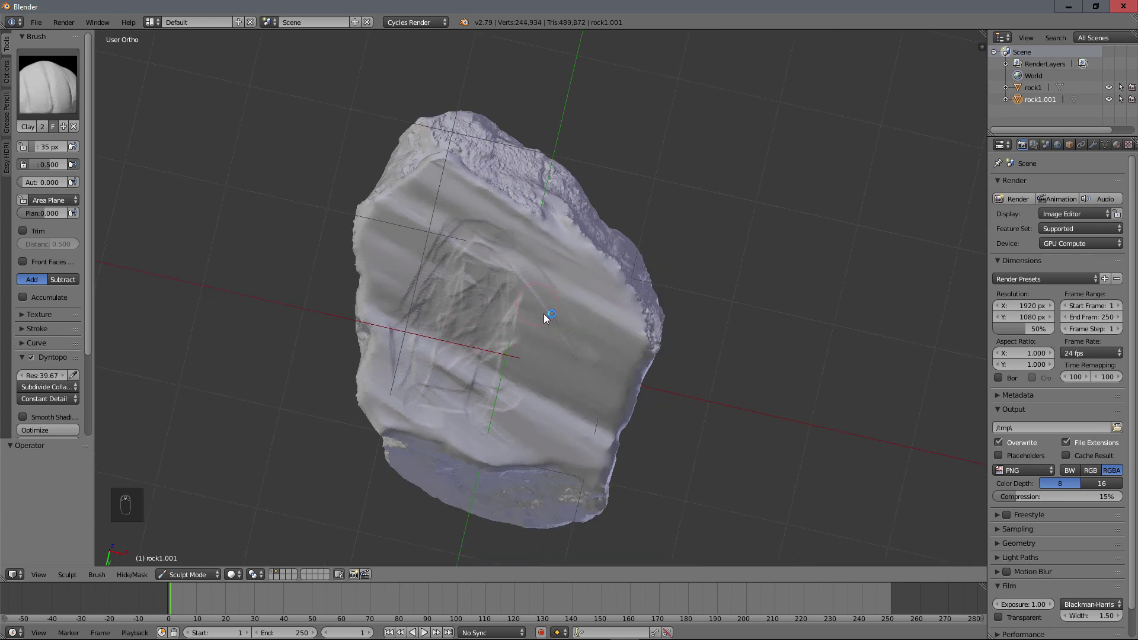
drag(556, 333, 478, 245)
drag(382, 188, 643, 305)
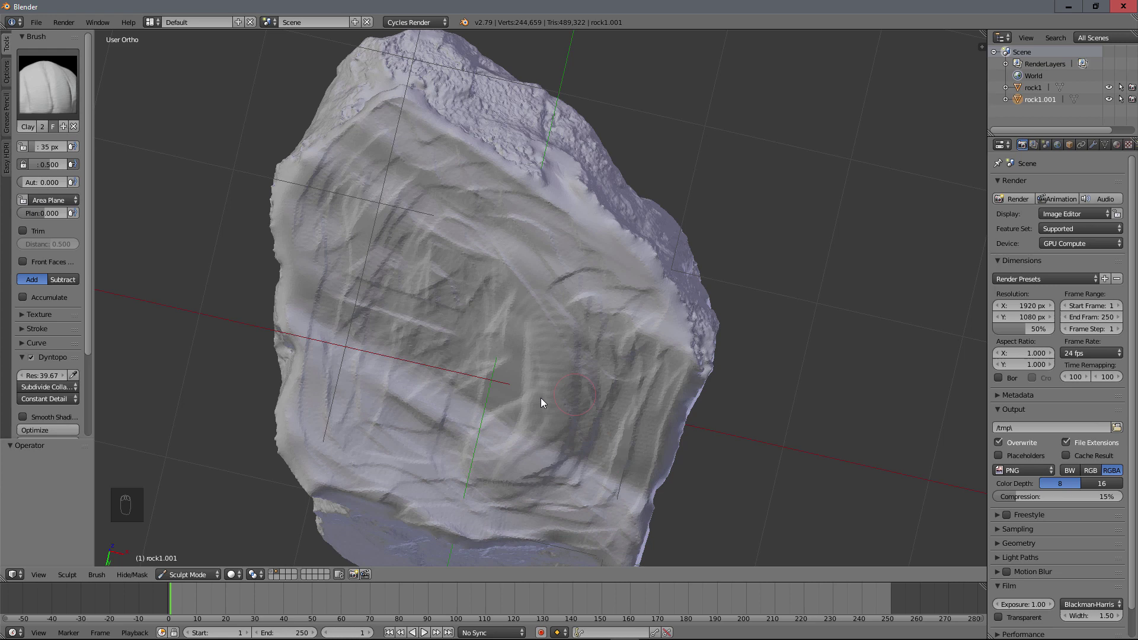
middle_click(567, 350)
drag(540, 389, 549, 314)
middle_click(550, 314)
drag(535, 282, 551, 277)
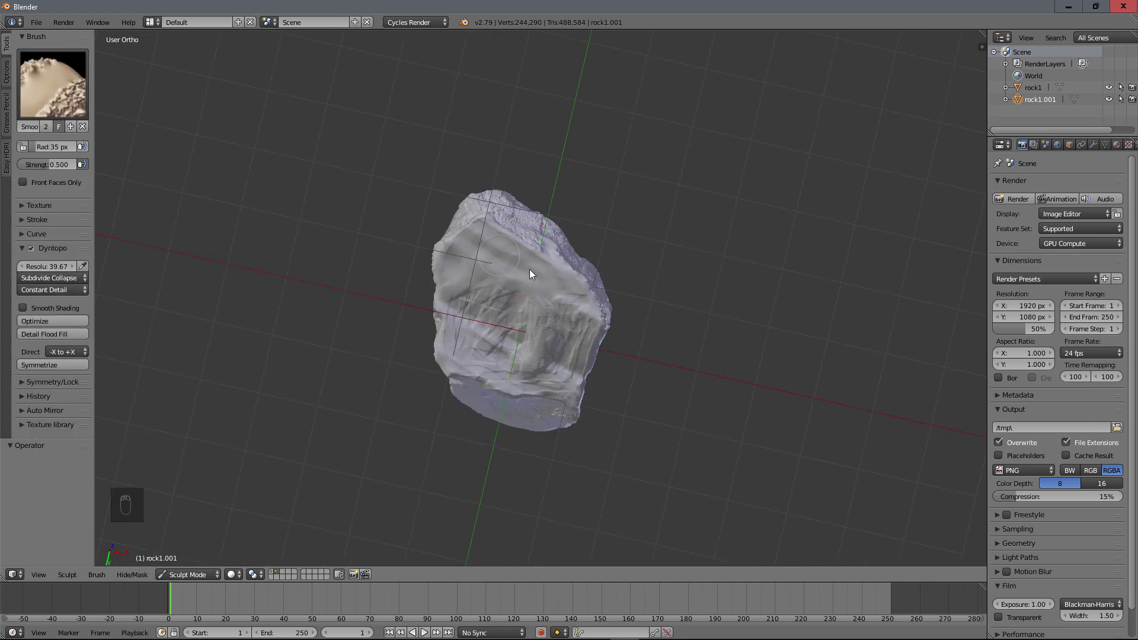
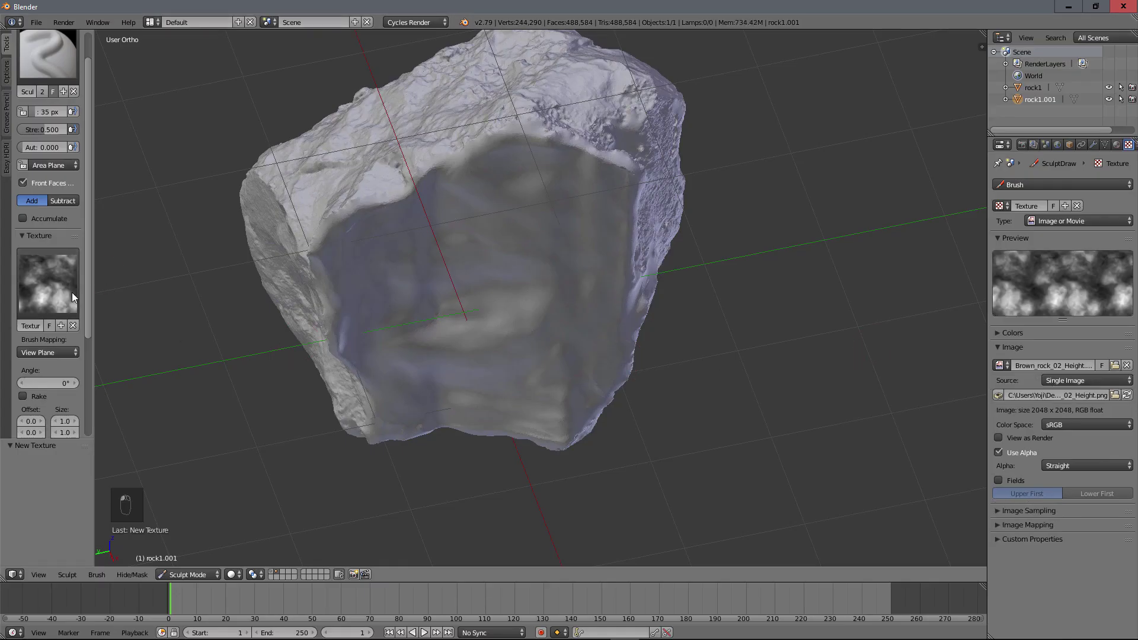
Step: Stamp rocky height-map detail over the cut face with the textured brush, then return to Object Mode
drag(491, 192, 500, 210)
drag(500, 210, 458, 174)
middle_click(459, 174)
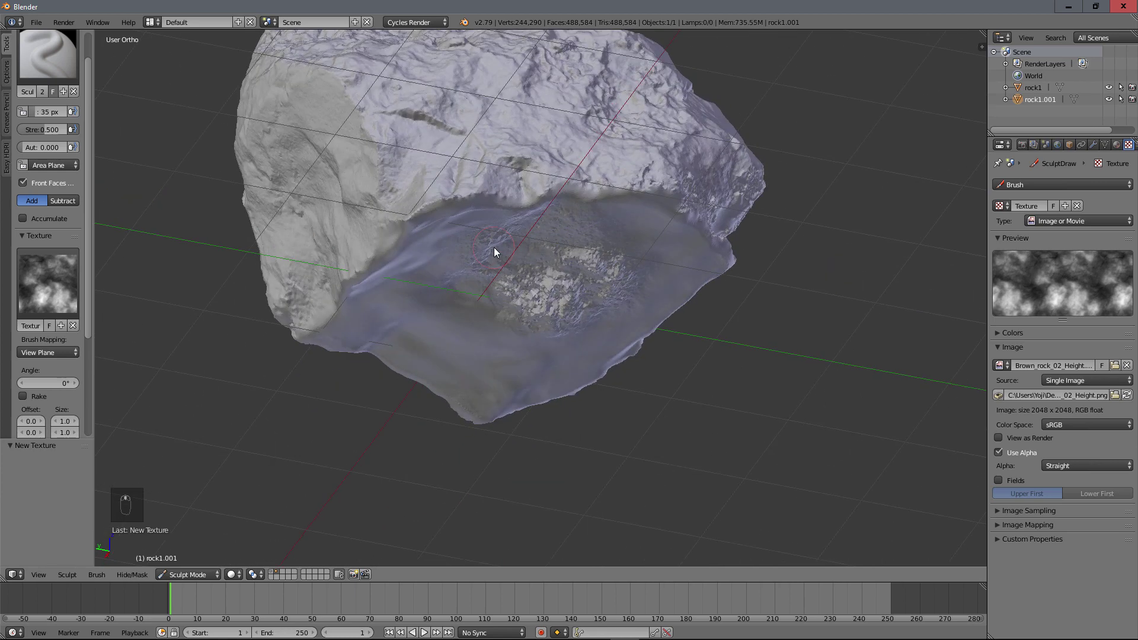
key(ctrl+z)
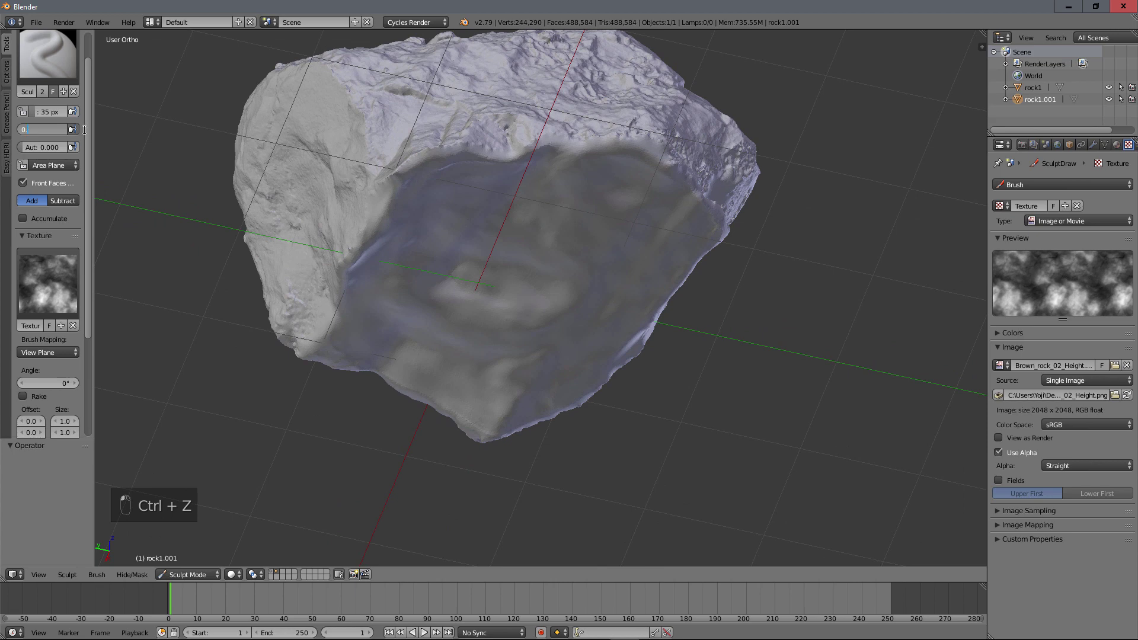
drag(413, 149, 605, 263)
drag(602, 266, 538, 494)
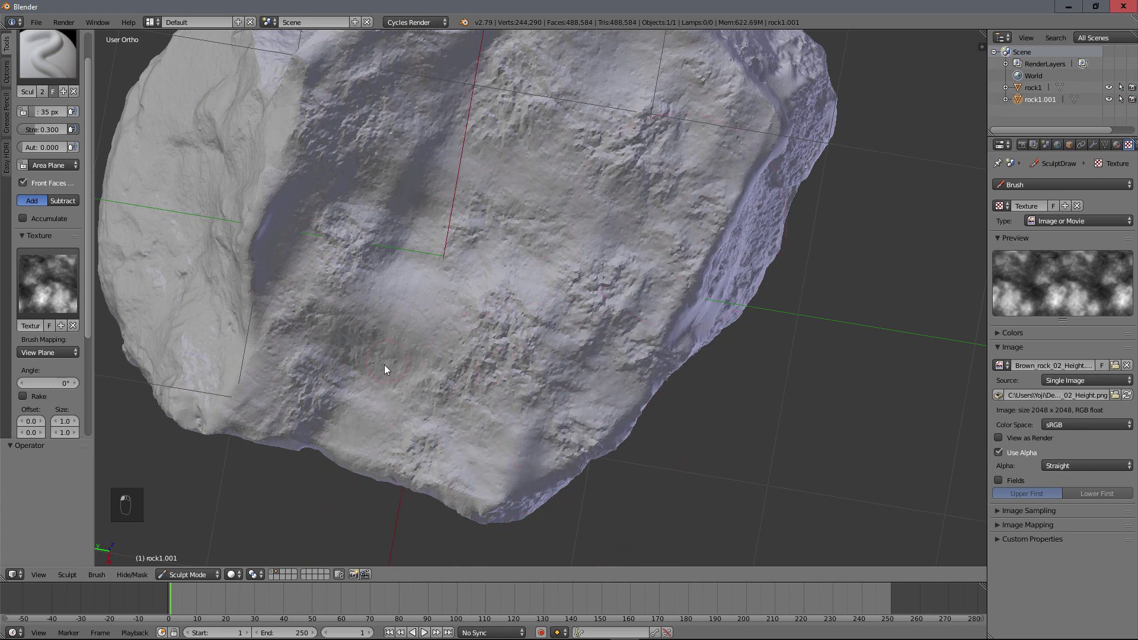
drag(580, 207, 278, 247)
middle_click(623, 337)
drag(805, 333, 708, 221)
middle_click(707, 222)
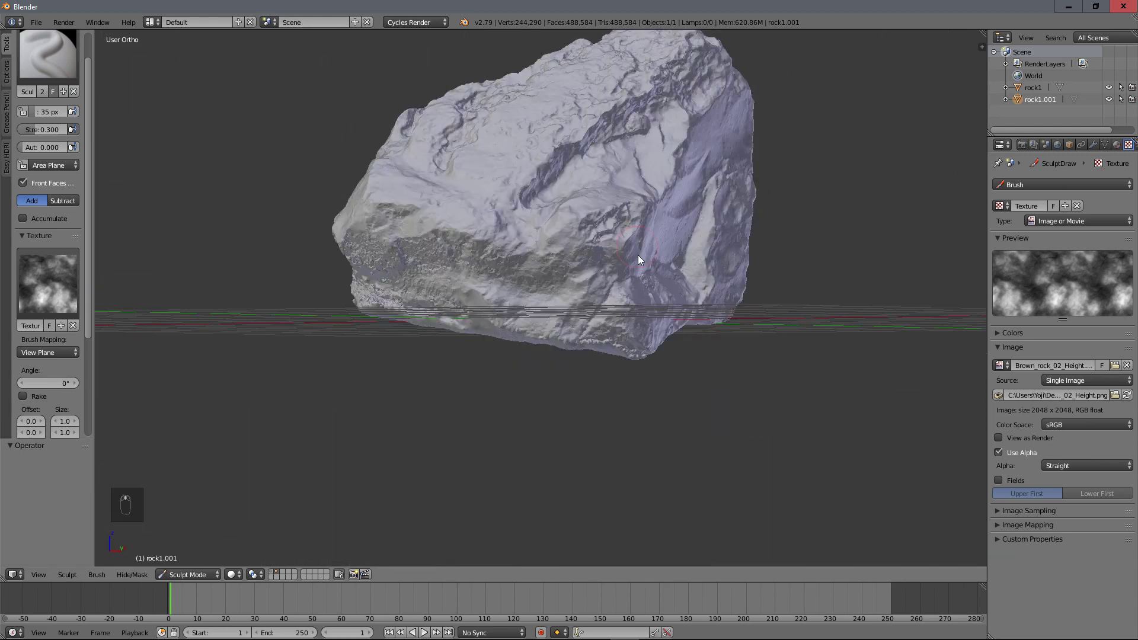
click(458, 361)
Step: Orbit around rock1.001 to inspect how the sculpted face blends with the scanned surface
middle_click(516, 350)
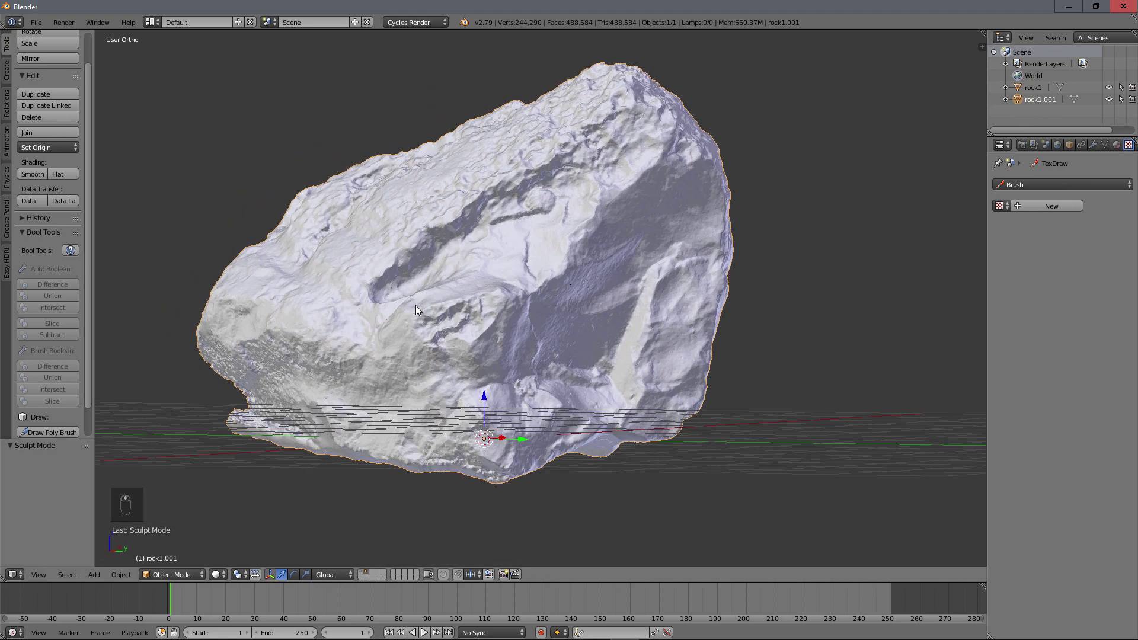
middle_click(414, 233)
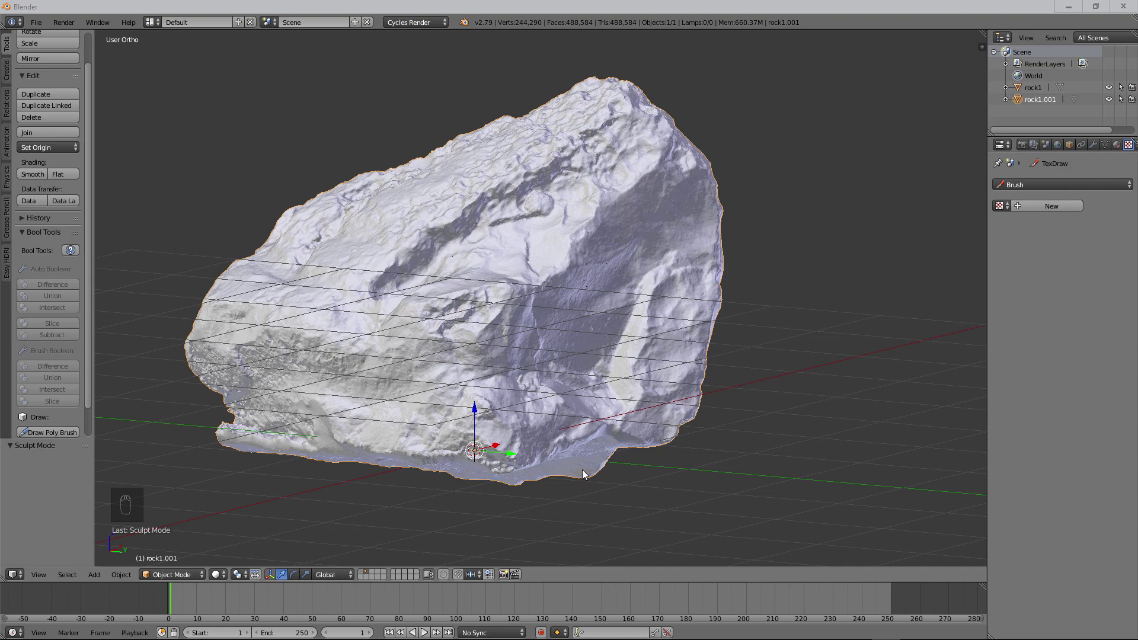
middle_click(378, 366)
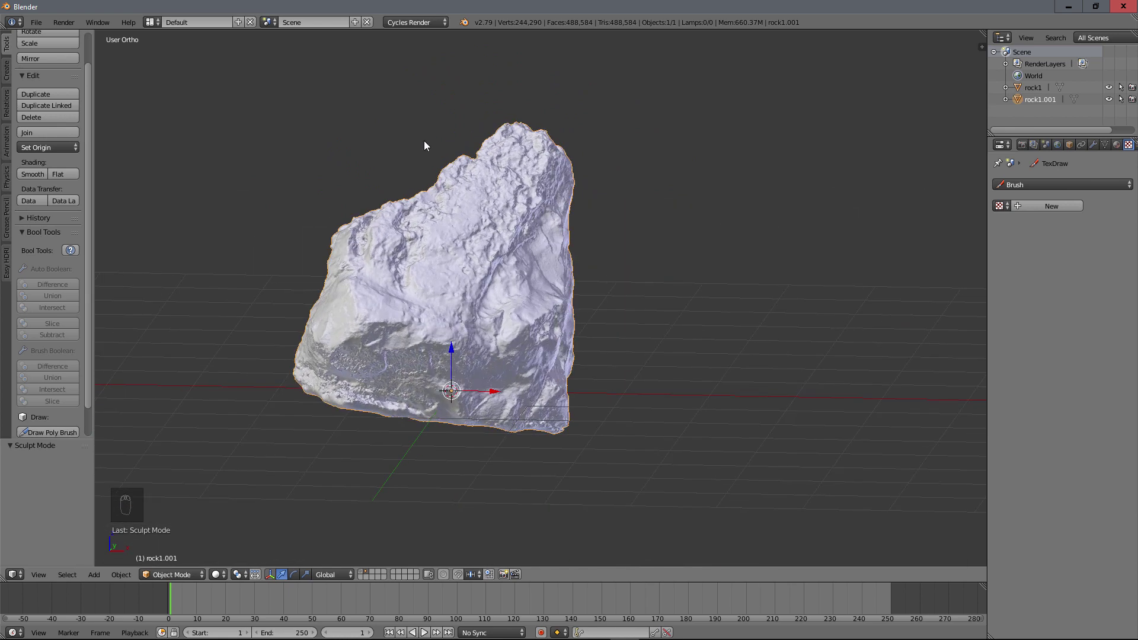
Step: Add a Smooth Remesh modifier to rock1.001 for a blocky low-poly shape
drag(1094, 149, 920, 345)
drag(921, 345, 624, 364)
drag(1072, 238, 497, 326)
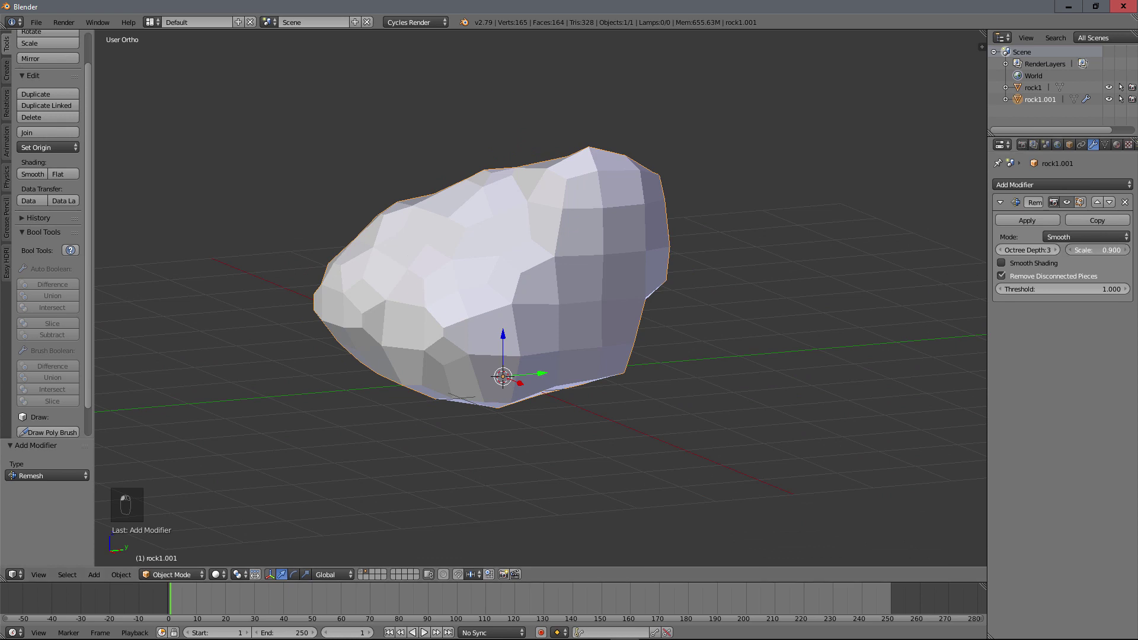
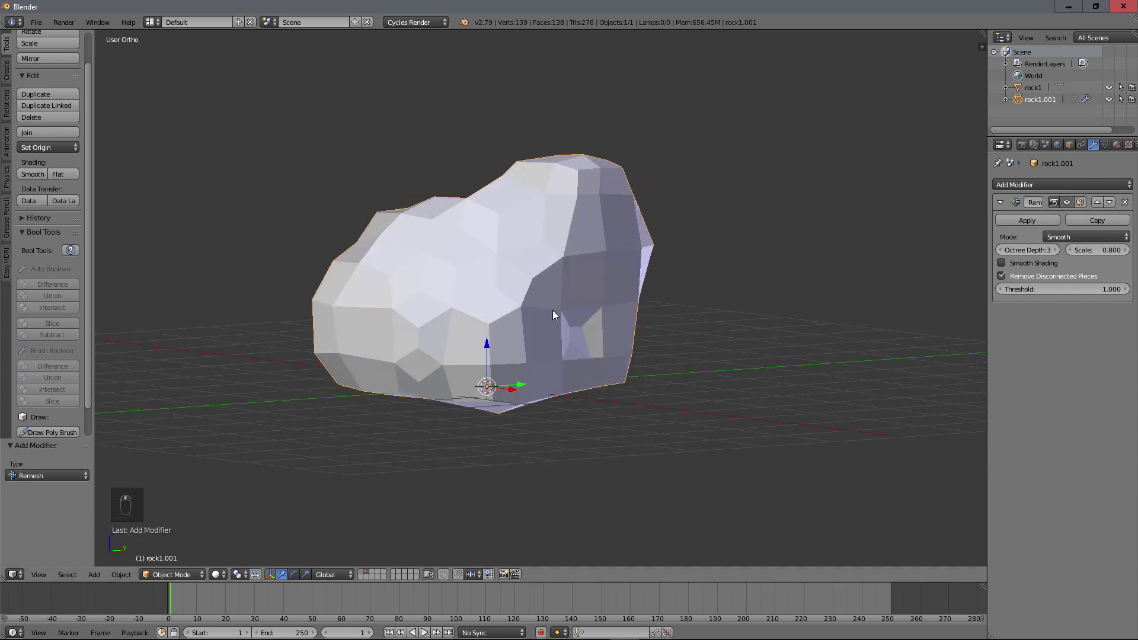
Step: Orbit around the remeshed rock to inspect its faceted surface from above and straight down
drag(1059, 254, 634, 379)
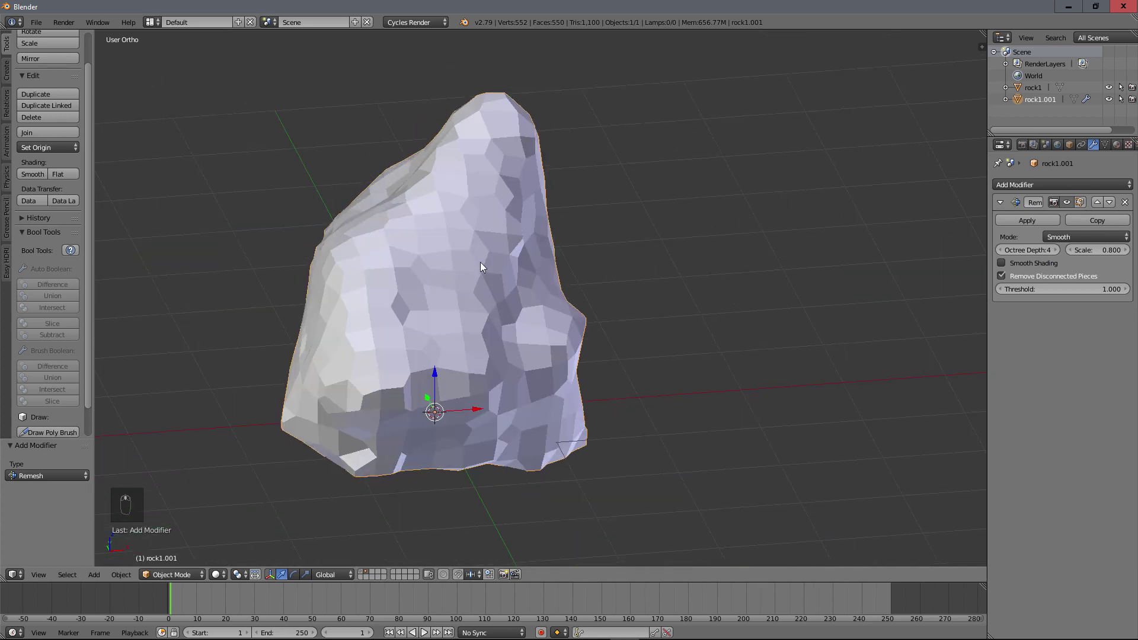
middle_click(454, 272)
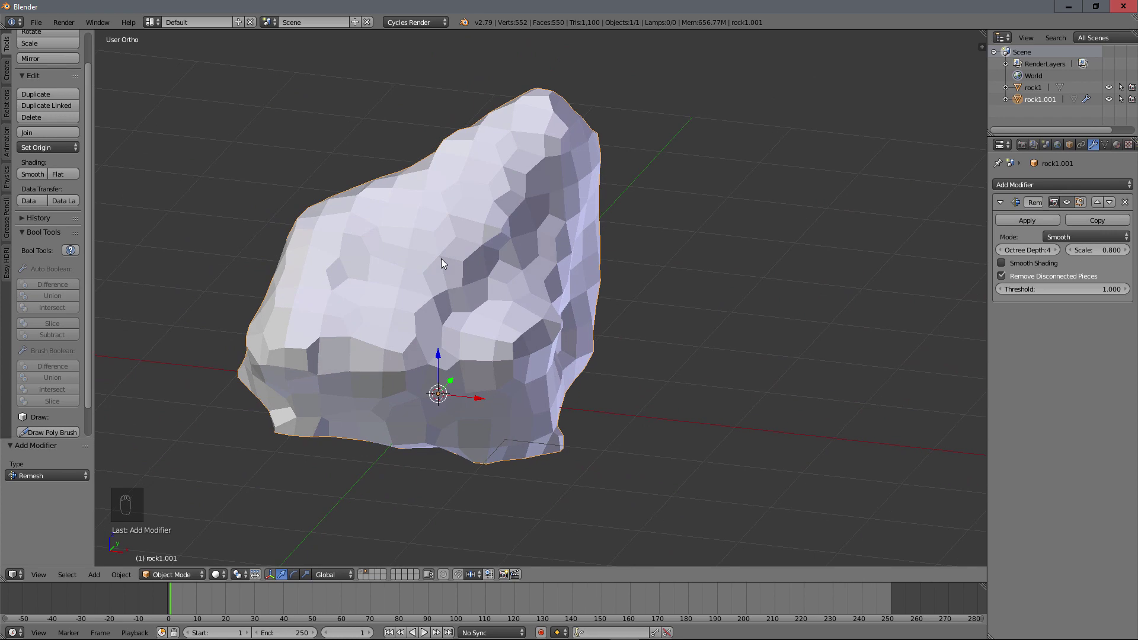
drag(540, 278, 499, 269)
middle_click(572, 282)
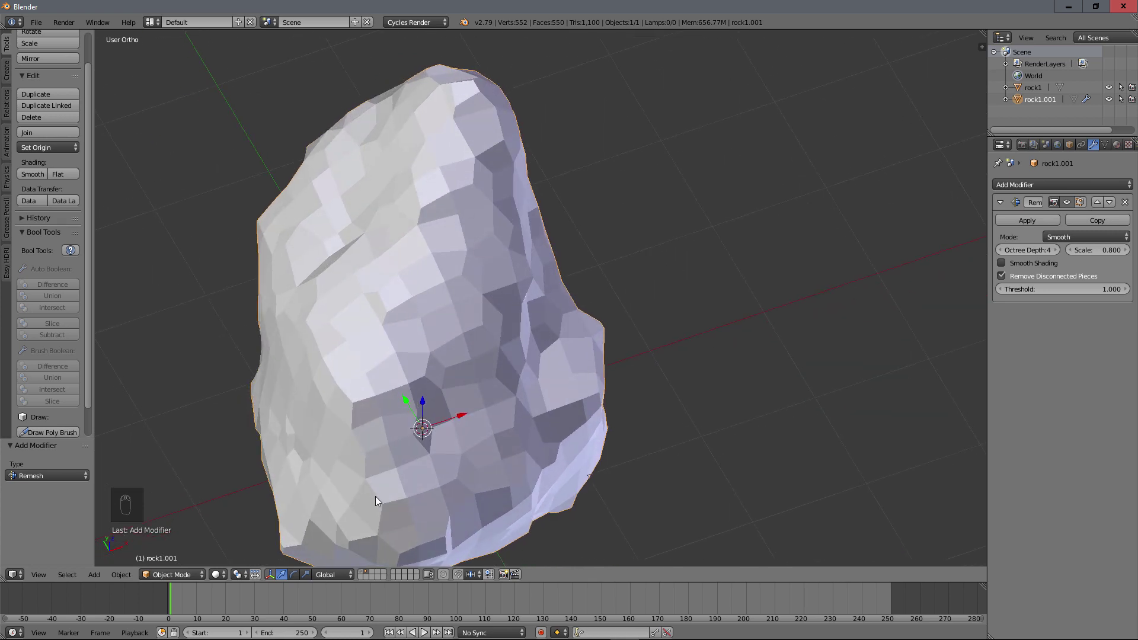
middle_click(425, 378)
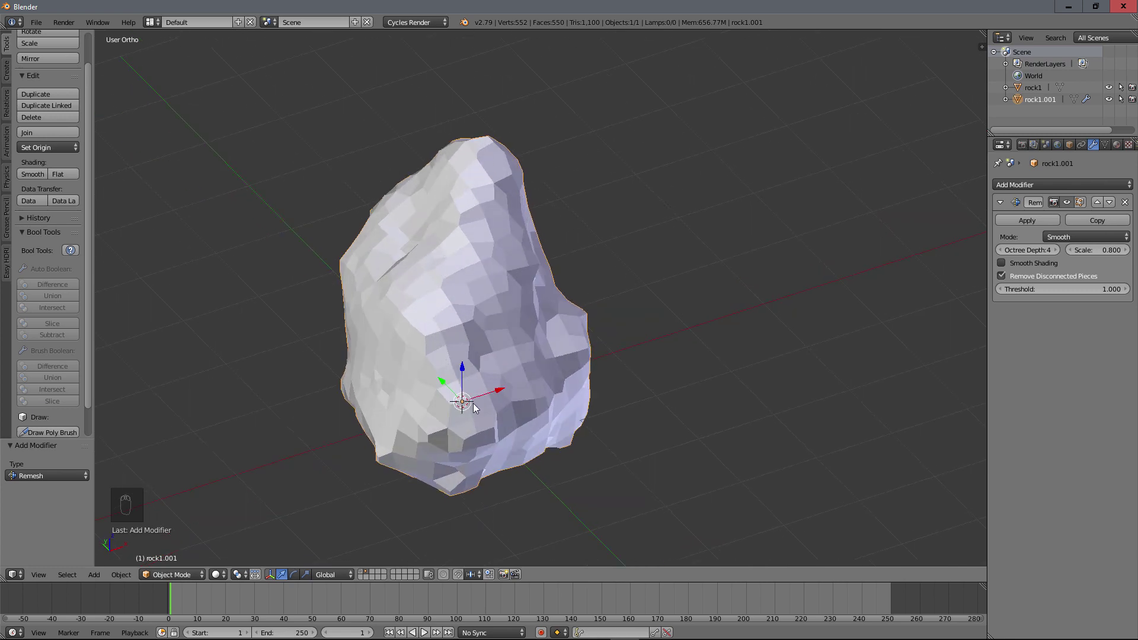
drag(505, 346, 392, 460)
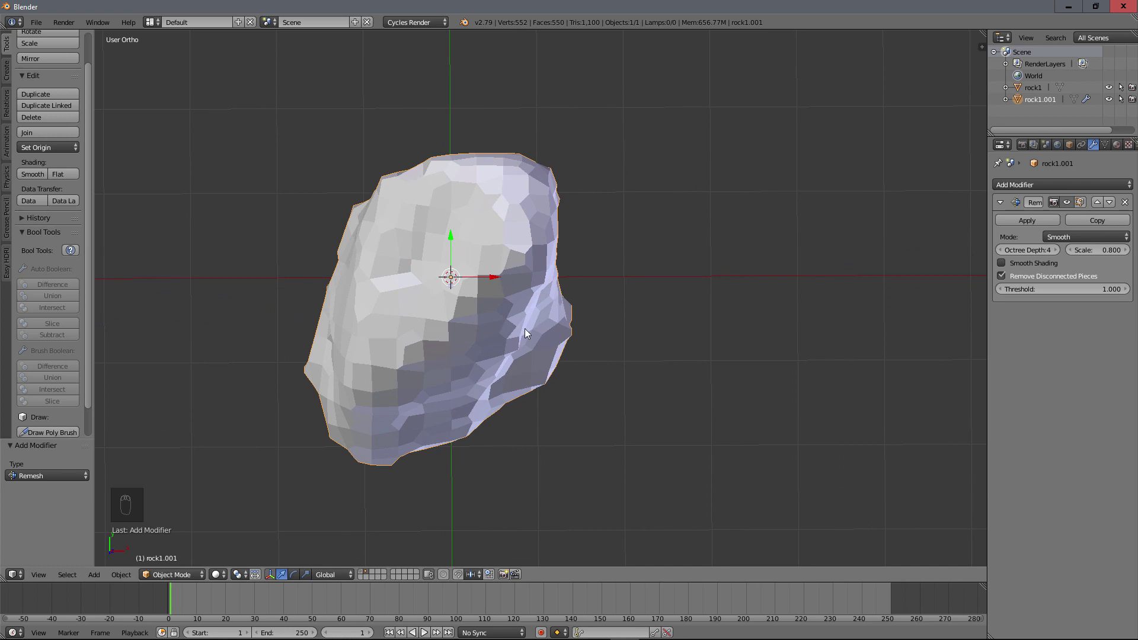
Step: Orbit to check the rock's silhouette from the side, an angled view and the front
middle_click(485, 349)
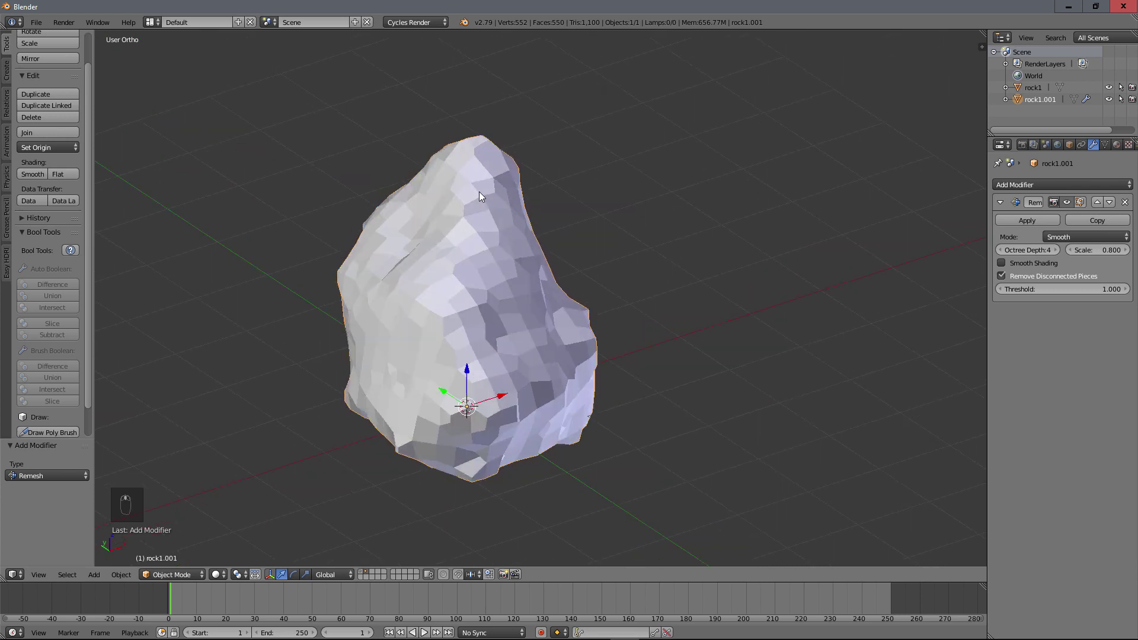
drag(542, 163, 425, 367)
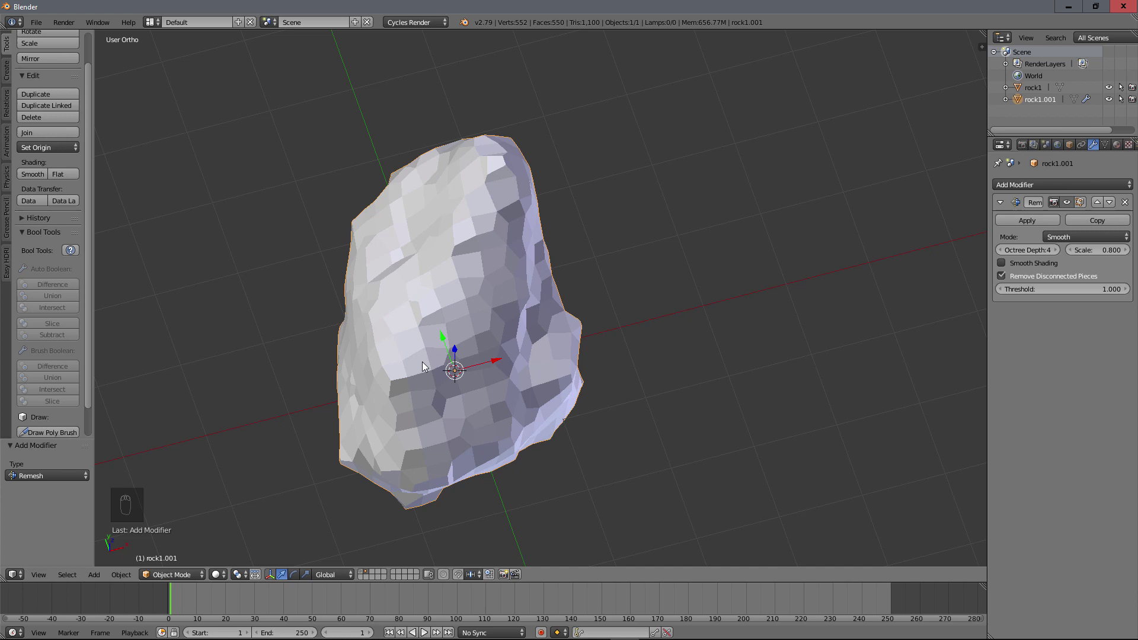
drag(524, 375, 553, 269)
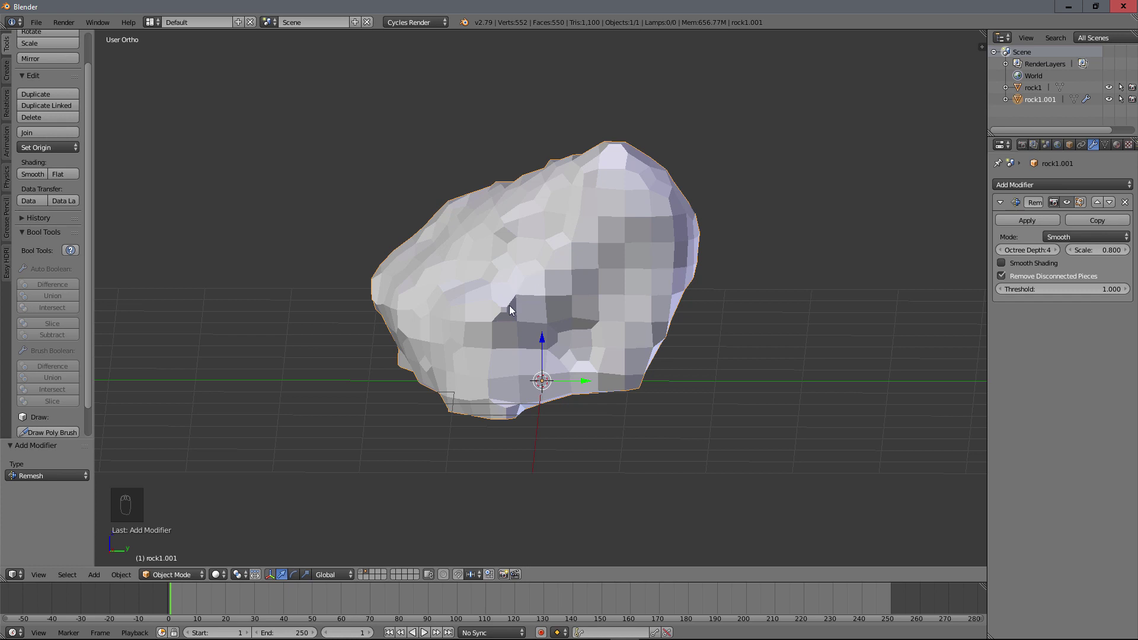
drag(497, 344, 576, 293)
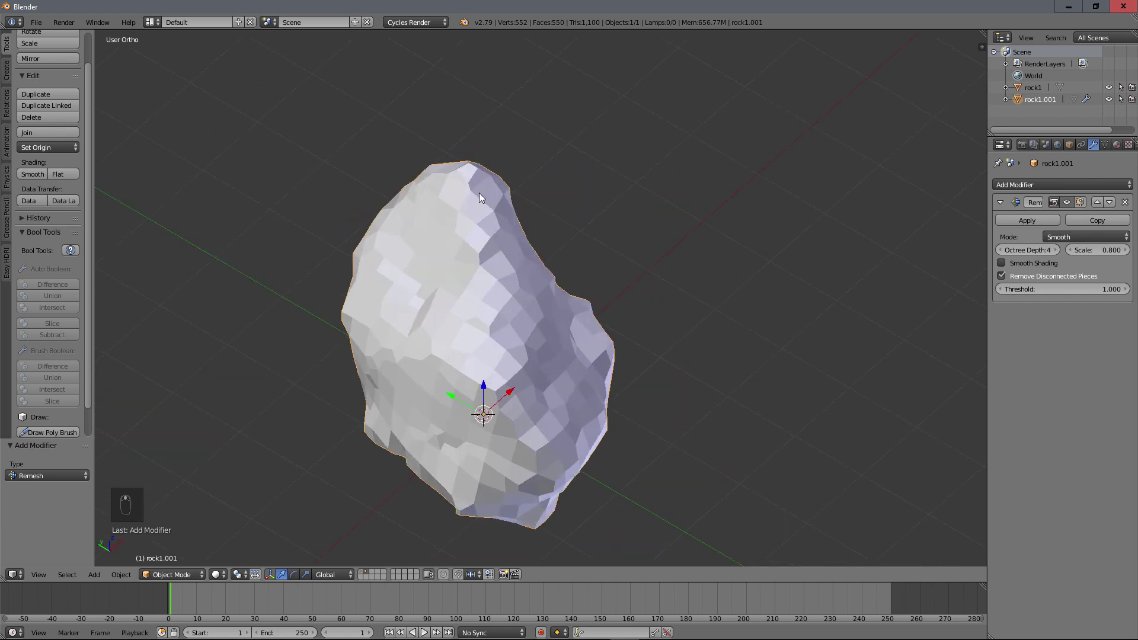
drag(552, 333, 1040, 253)
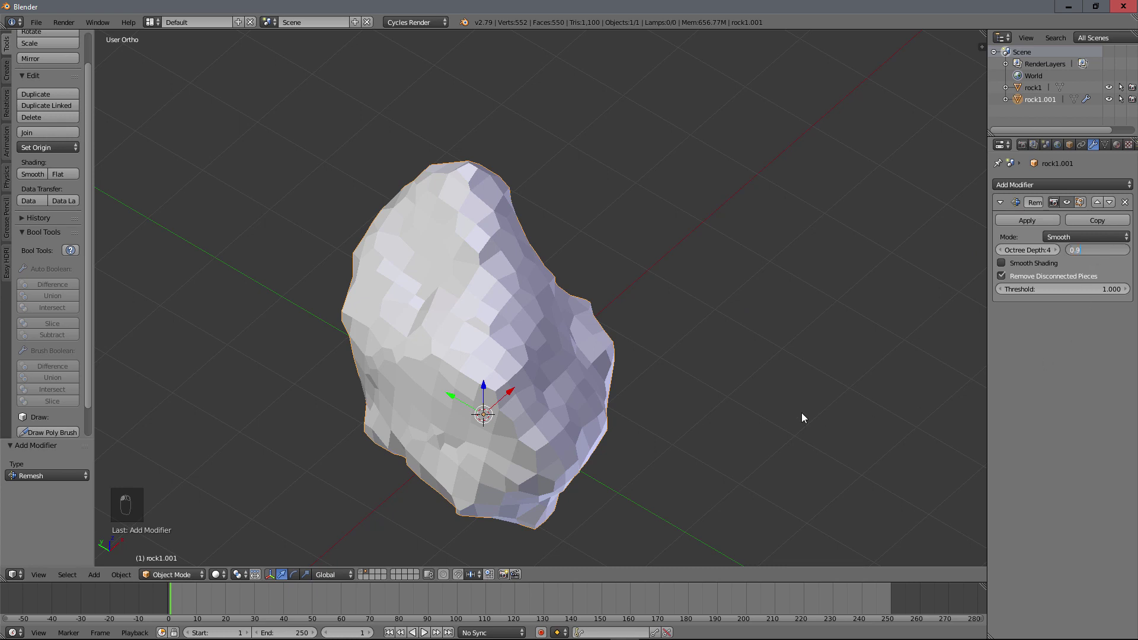
drag(692, 363, 471, 309)
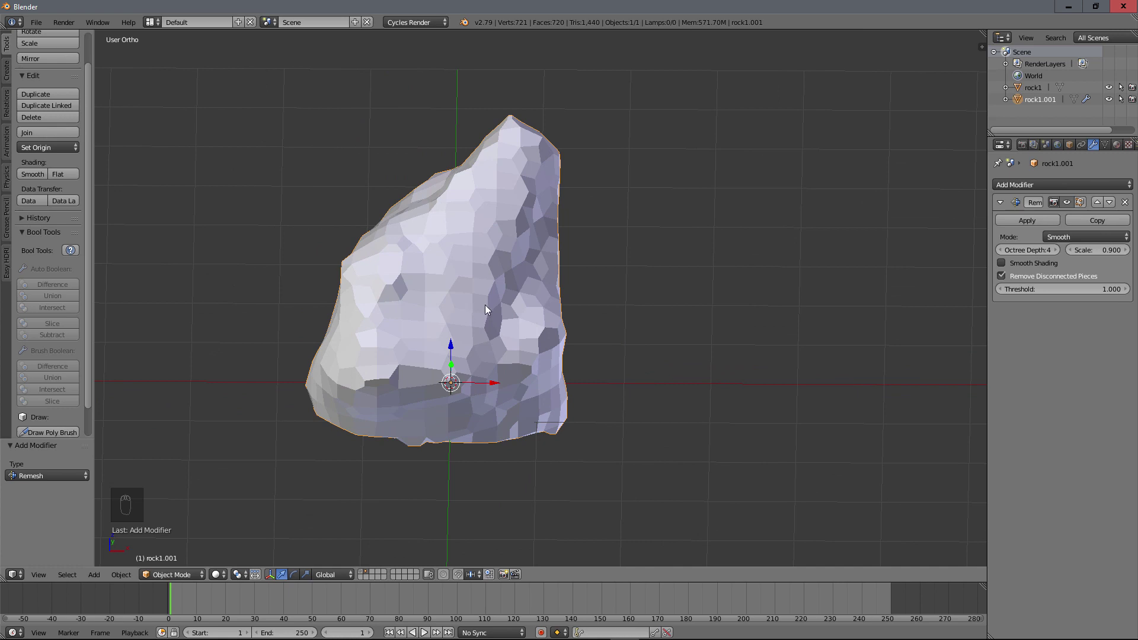
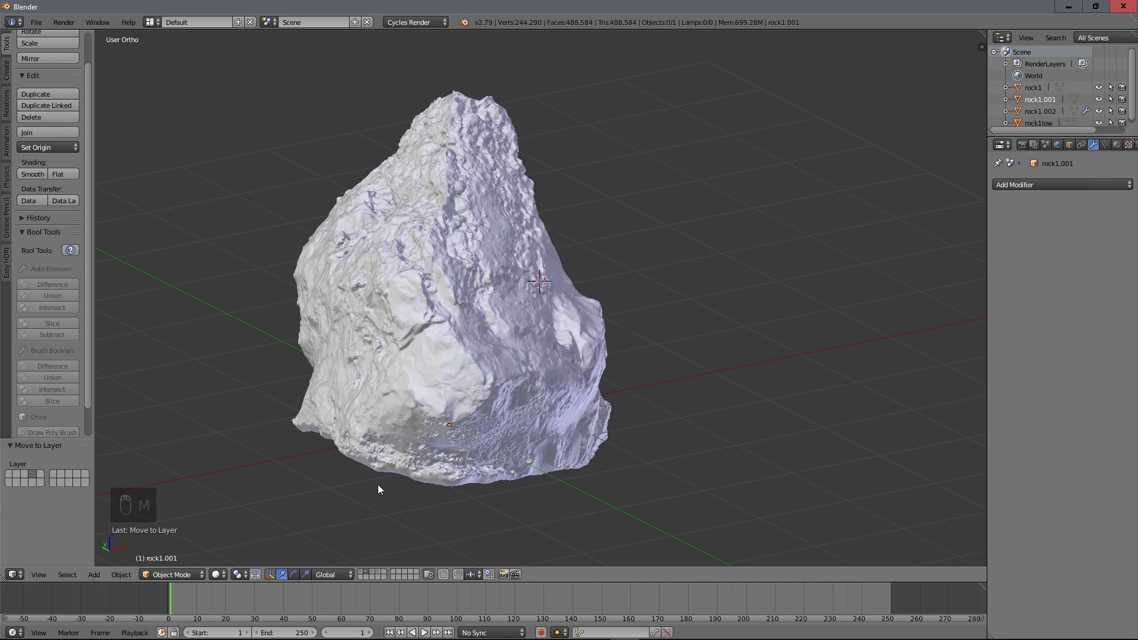
Step: Move the remeshed copy rock1.002 along X to sit beside the low-poly rock
middle_click(382, 576)
drag(494, 354, 380, 575)
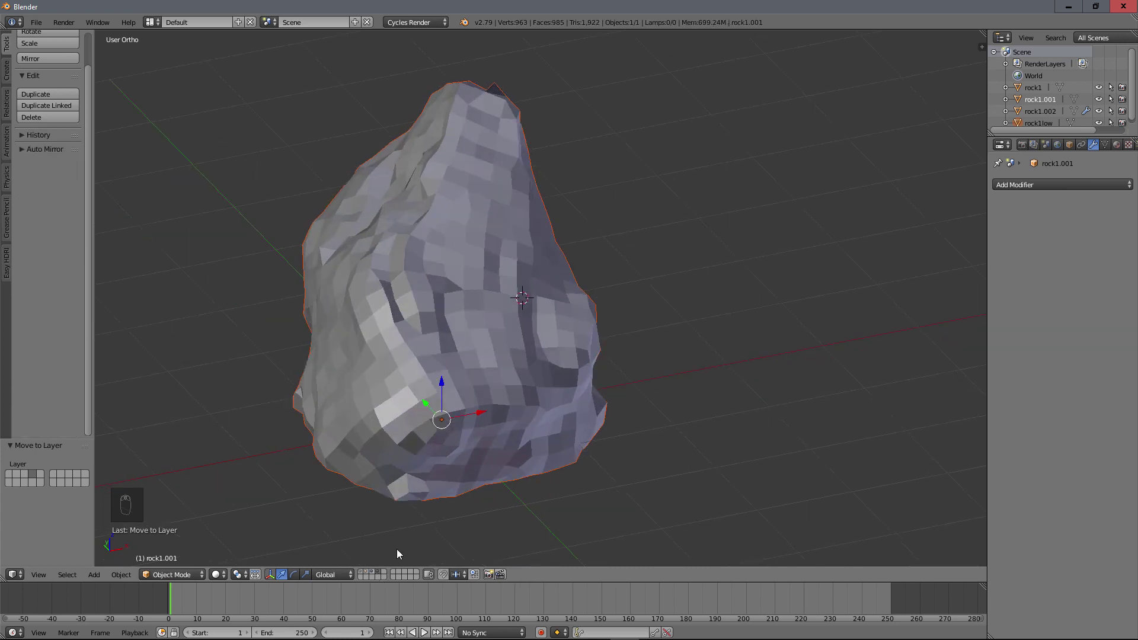
drag(482, 428, 477, 466)
drag(478, 466, 482, 415)
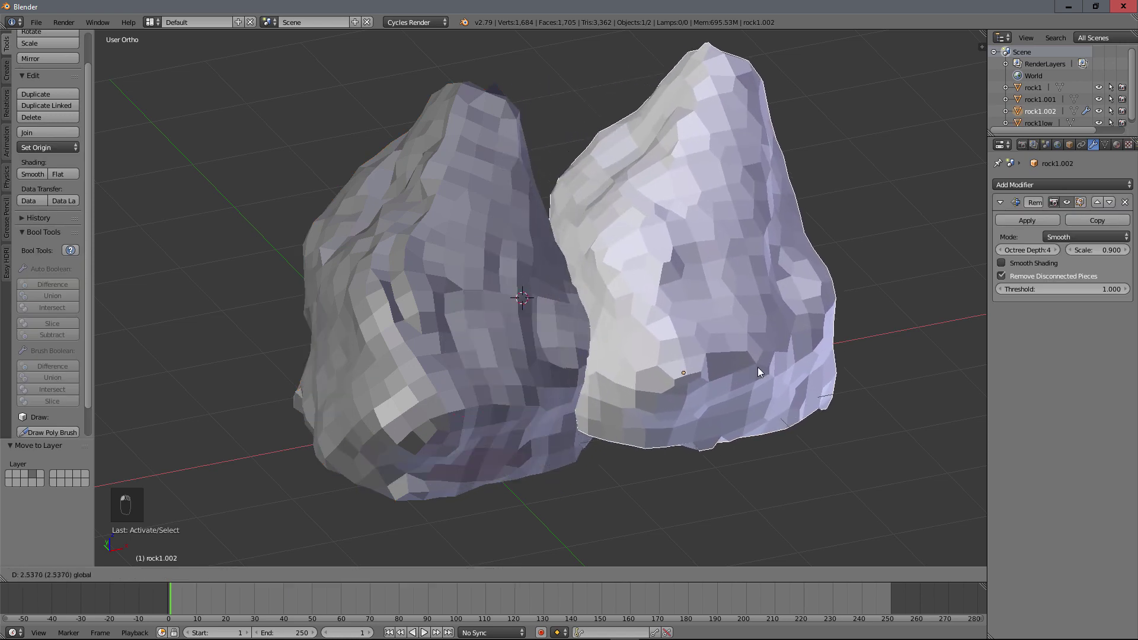
click(808, 367)
Step: Orbit around both rocks to compare their surfaces from the side and front
middle_click(523, 395)
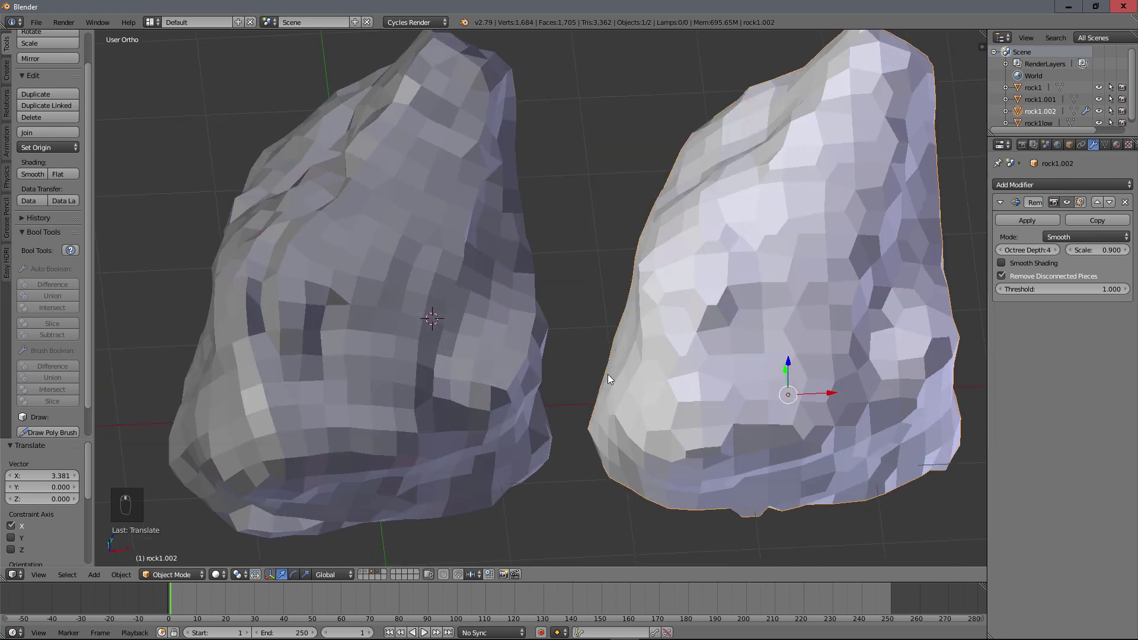
drag(589, 348, 610, 293)
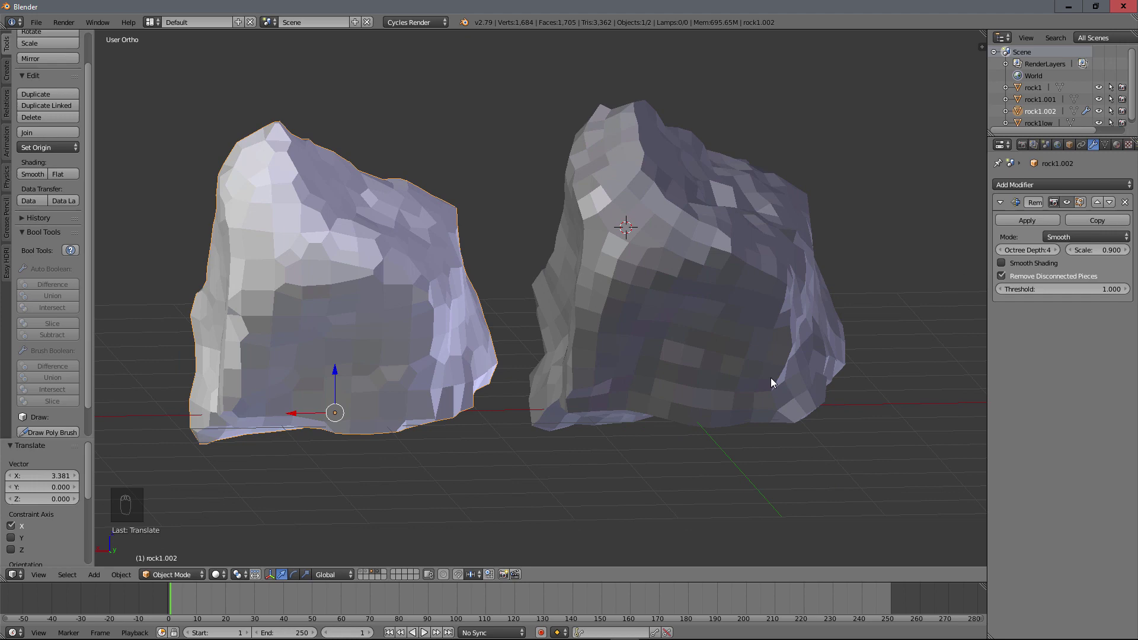
drag(588, 297, 672, 297)
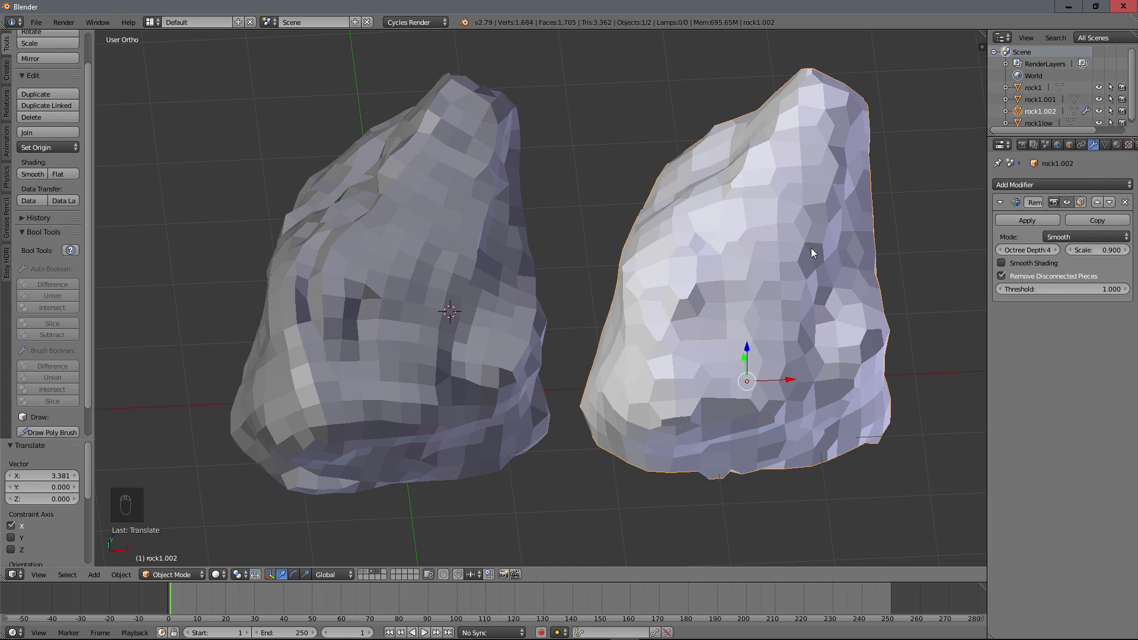
middle_click(743, 316)
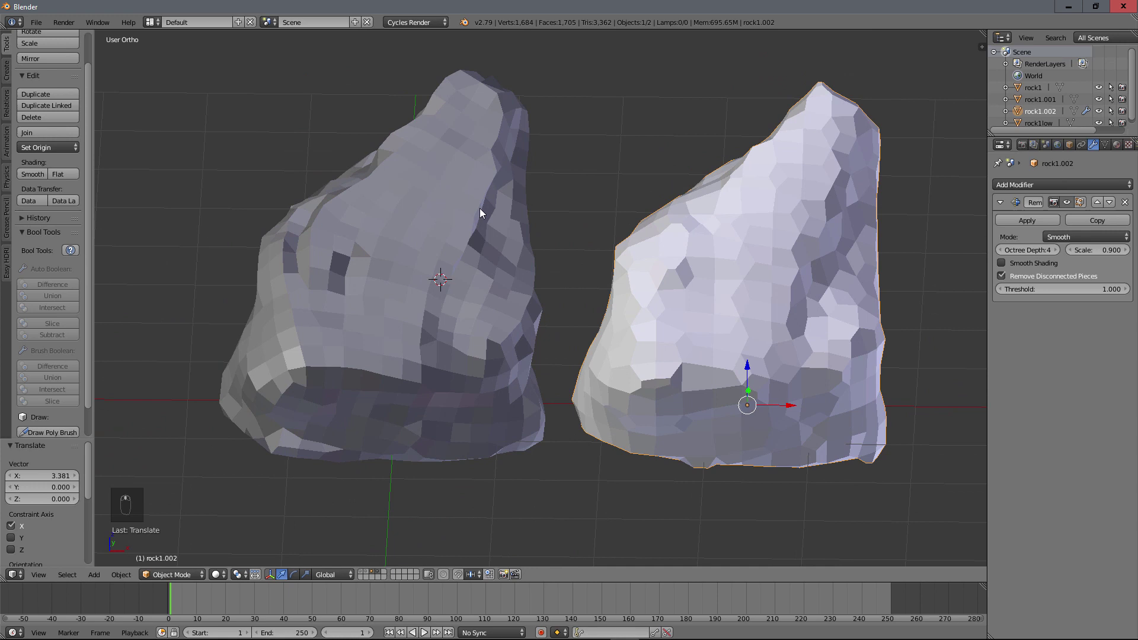
drag(485, 230, 833, 248)
Step: Delete the rock1.002 copy, leaving rock1low as the only visible rock
key(x)
drag(446, 369, 445, 370)
key(m)
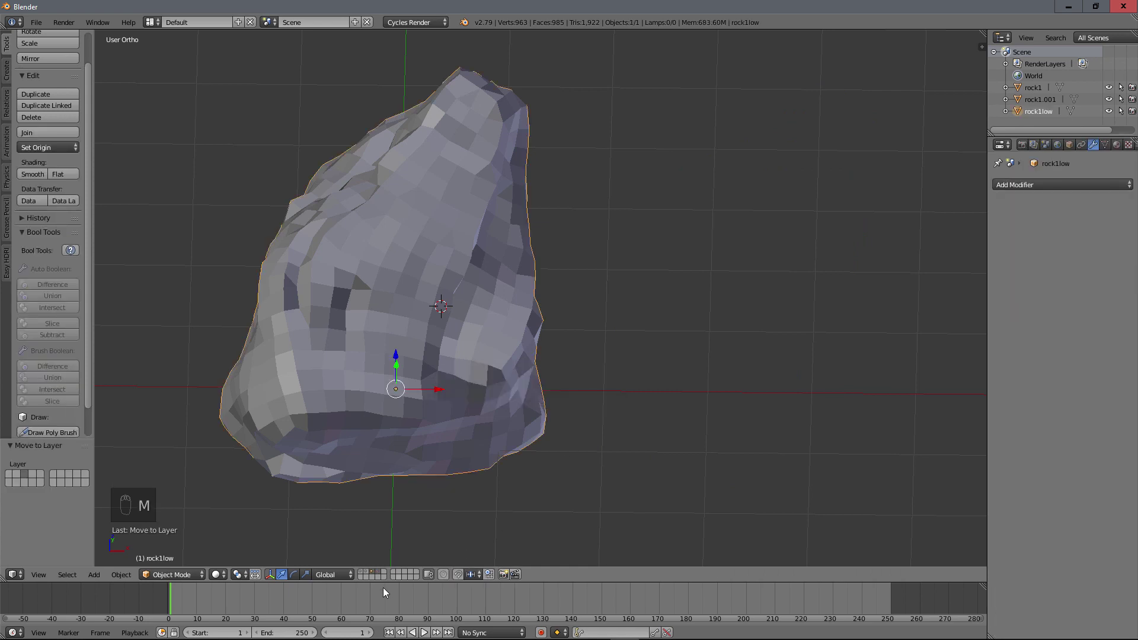
middle_click(408, 351)
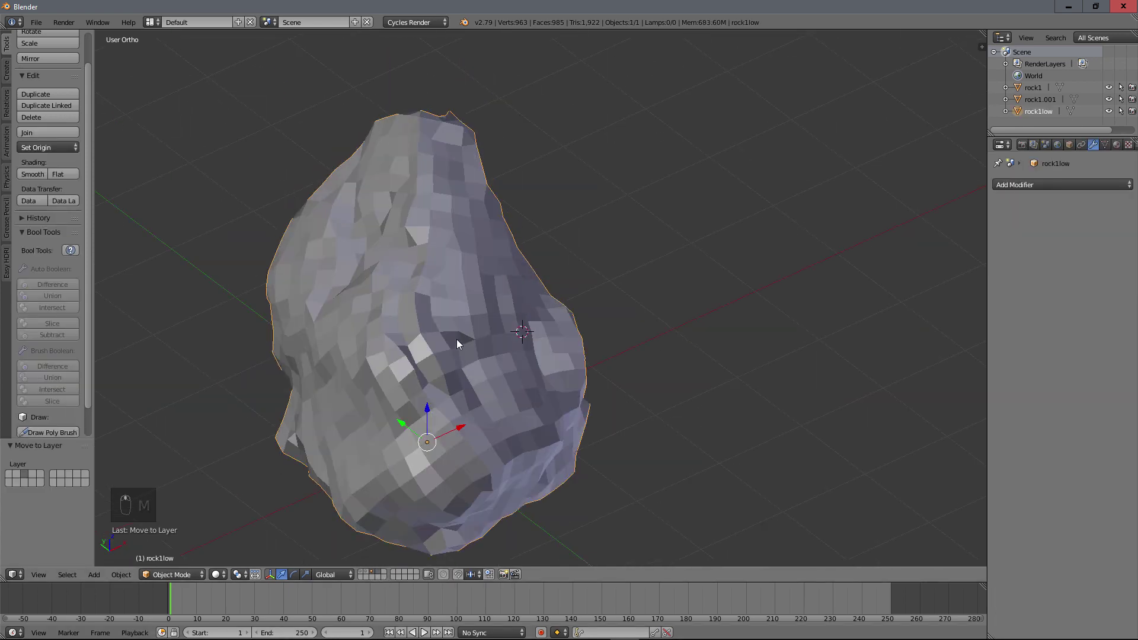
Step: Enter Edit Mode on rock1low and delete the stray vertex at the first triangular spot
key(Tab)
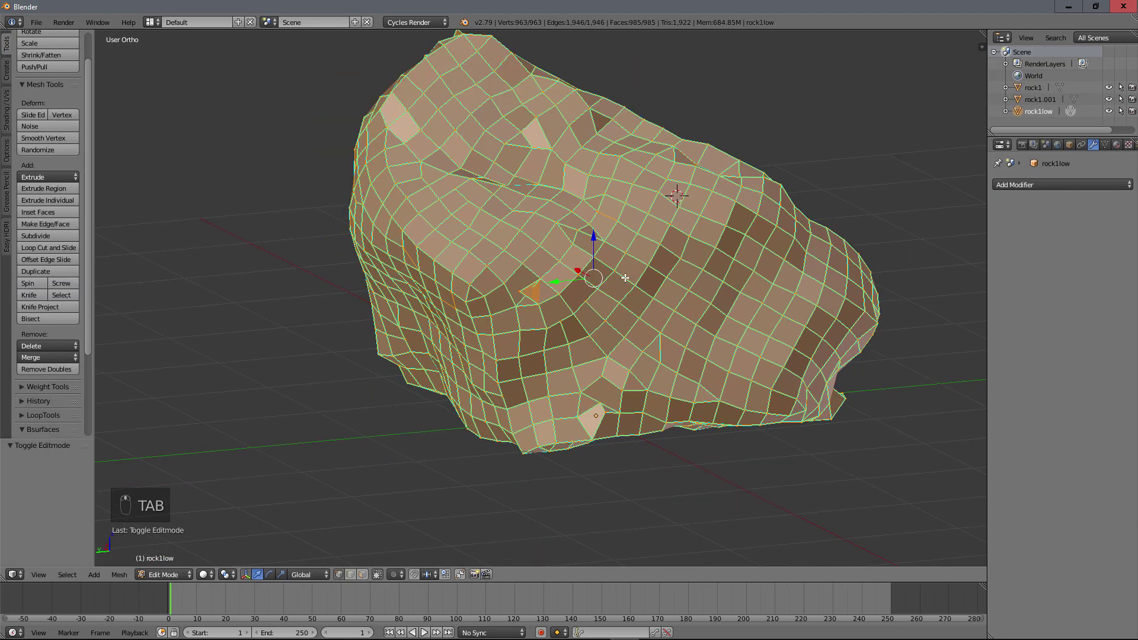
key(a)
key(a)
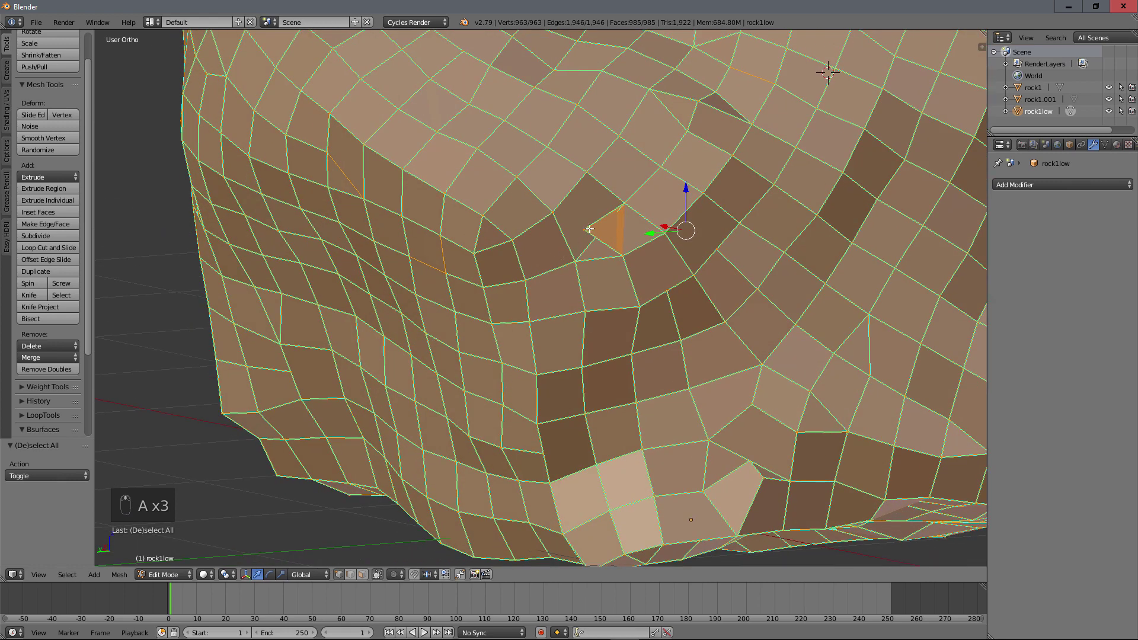
drag(589, 222, 586, 210)
key(x)
key(x)
Step: Fill the resulting hole with a new face and delete the second stray vertex near the top
right_click(693, 279)
middle_click(682, 263)
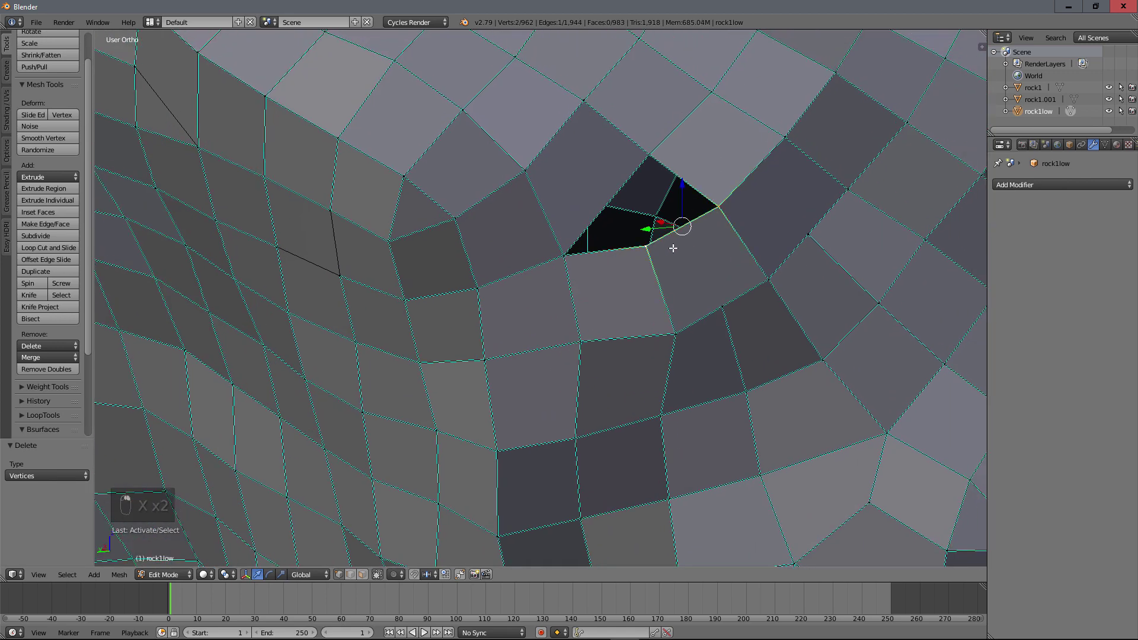
key(f)
middle_click(661, 261)
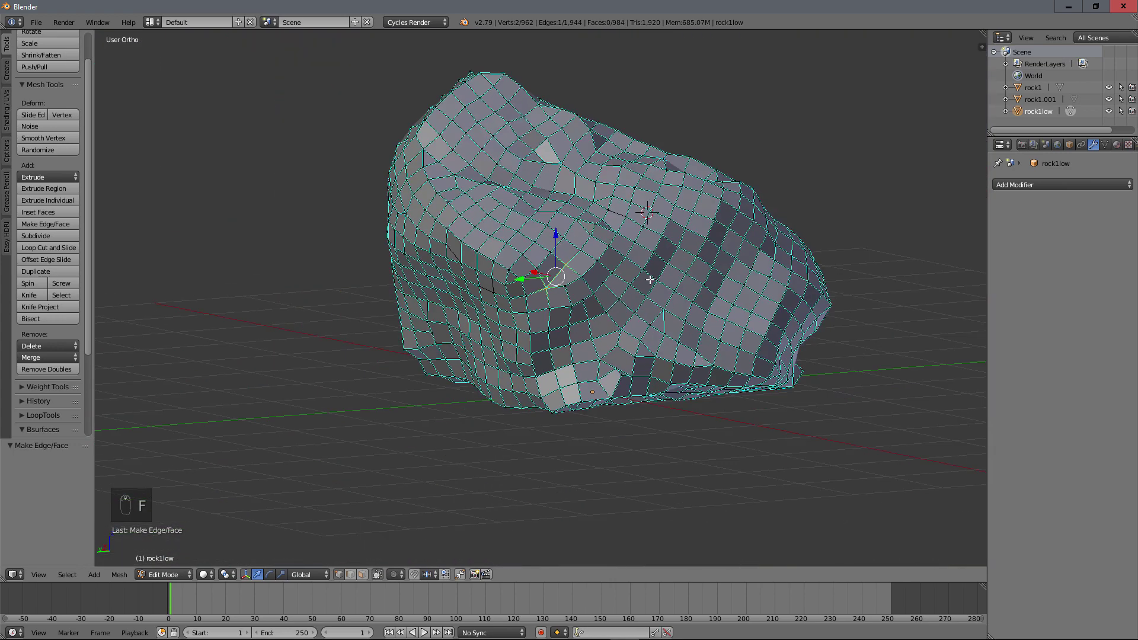
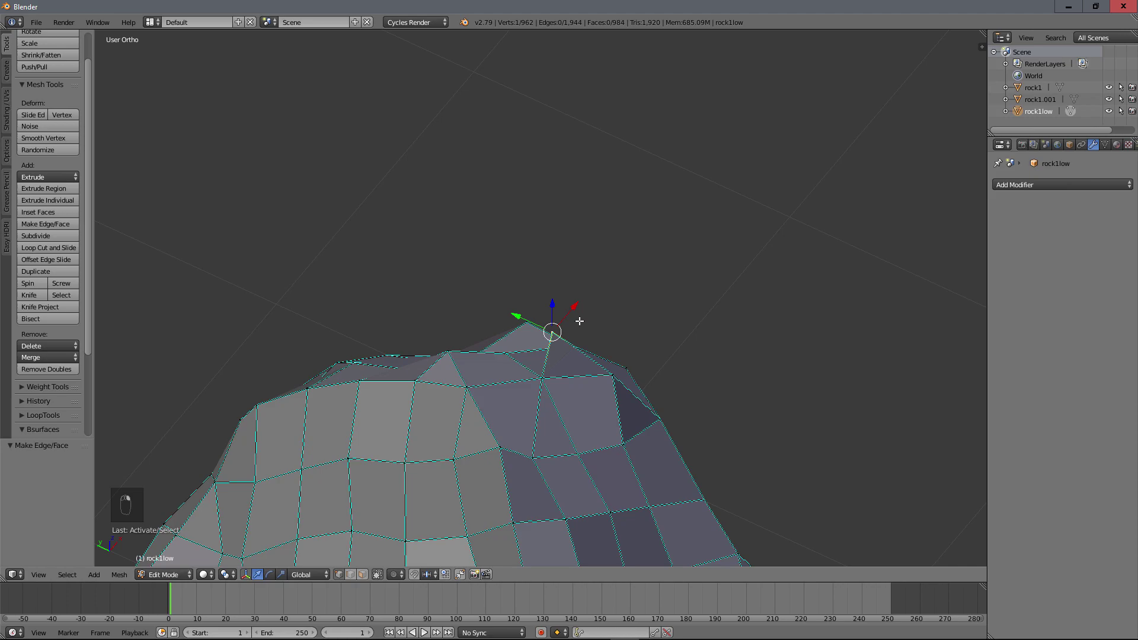
key(x)
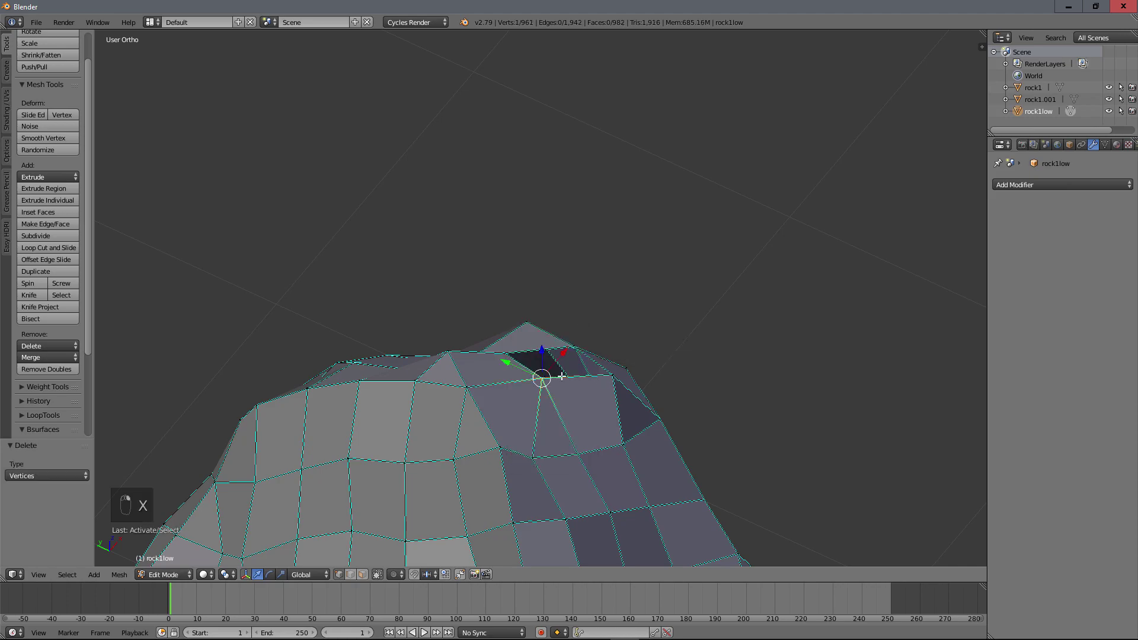
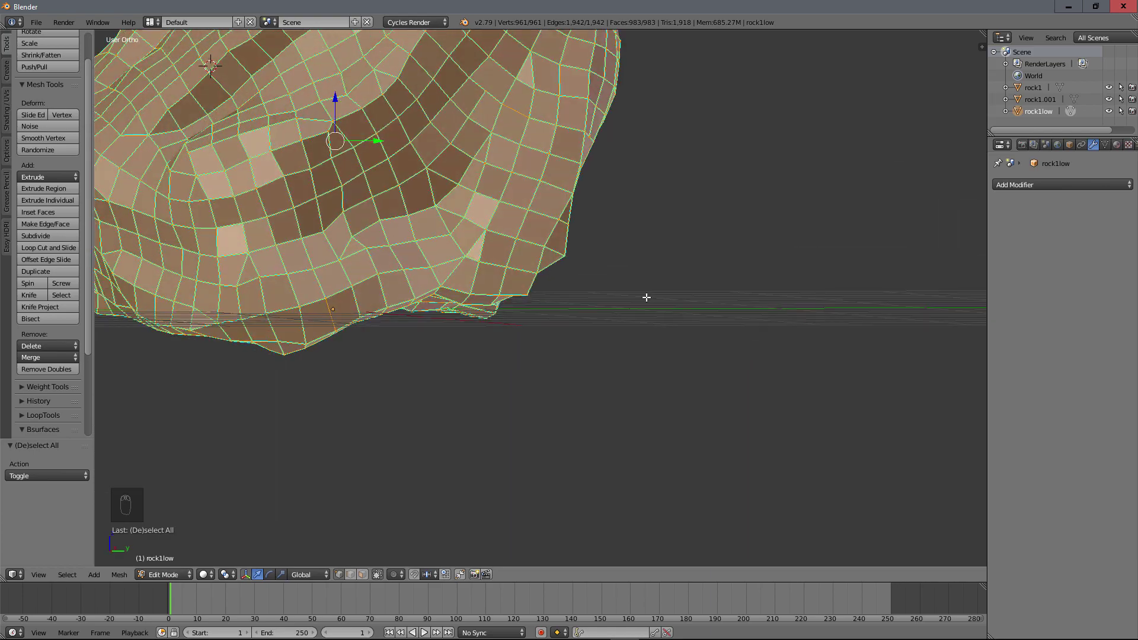
Step: With all edges selected, clear seams and clear sharp markings via the Ctrl+E edge menu
drag(669, 345, 659, 319)
key(ctrl+e)
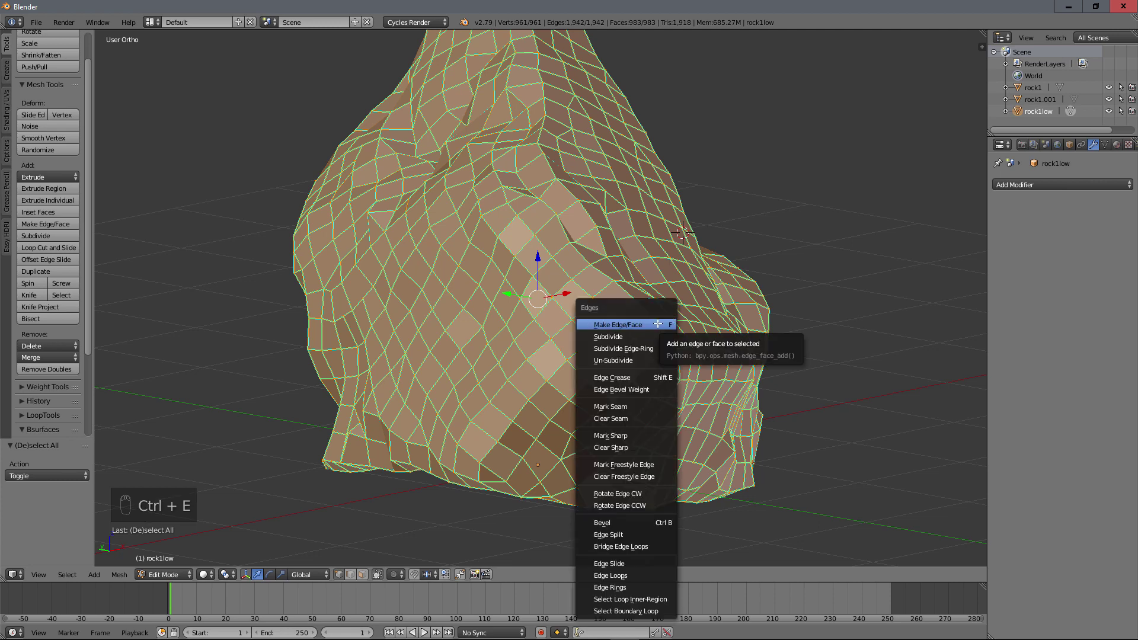
key(ctrl+e)
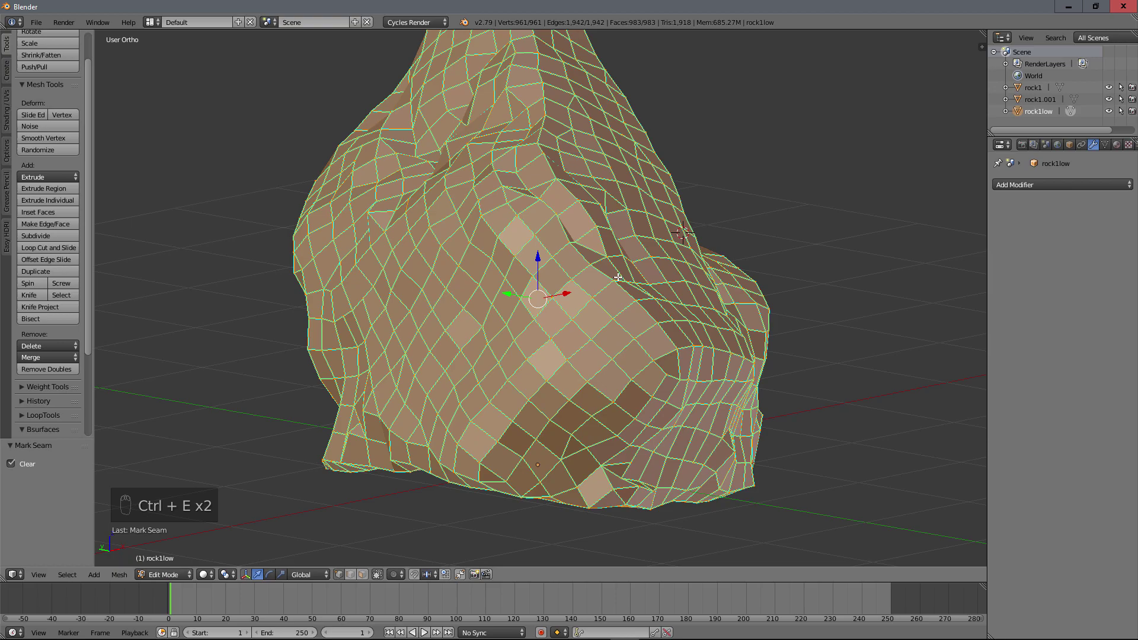
key(ctrl+e)
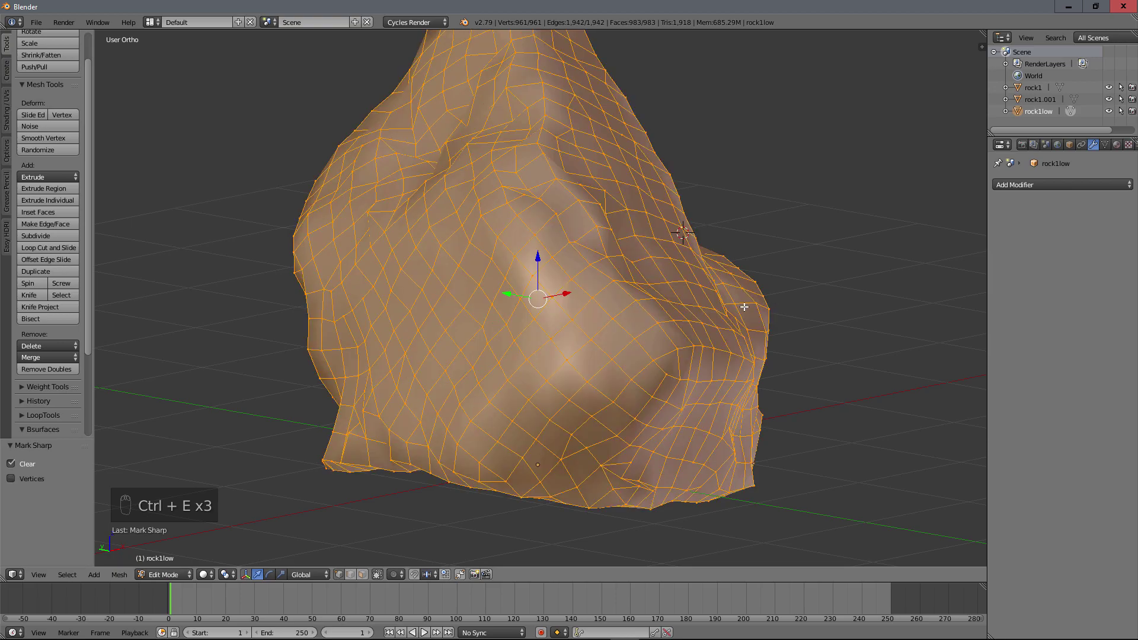
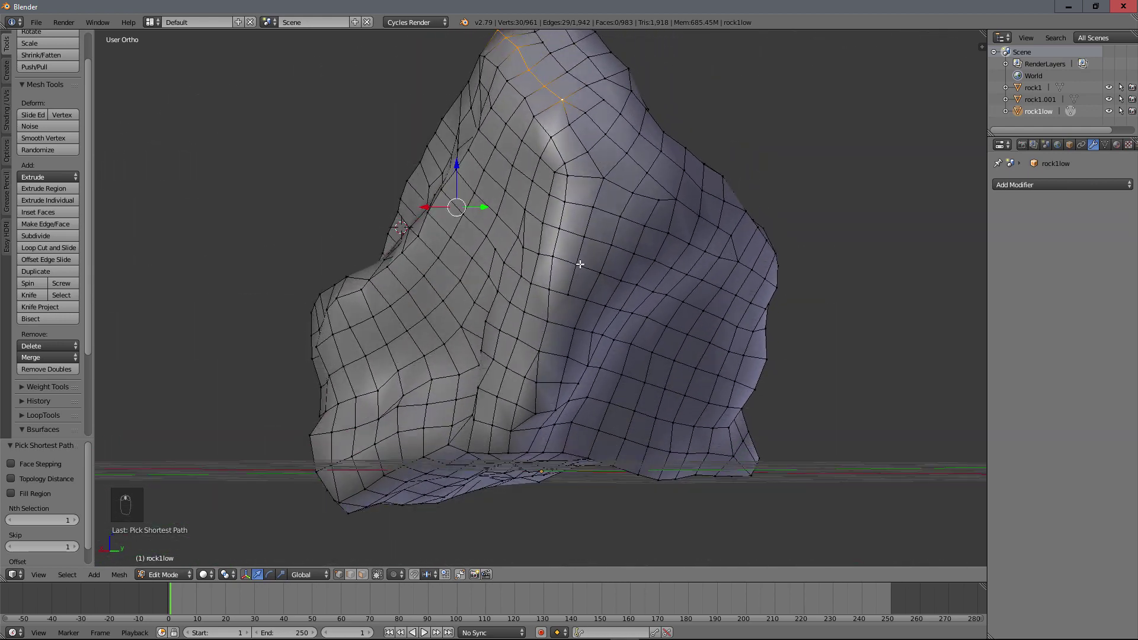
Step: Pick a chain of edges across the rock's top and bring up the edge menu to mark them as seams
drag(512, 451, 560, 279)
middle_click(605, 265)
drag(613, 286, 607, 283)
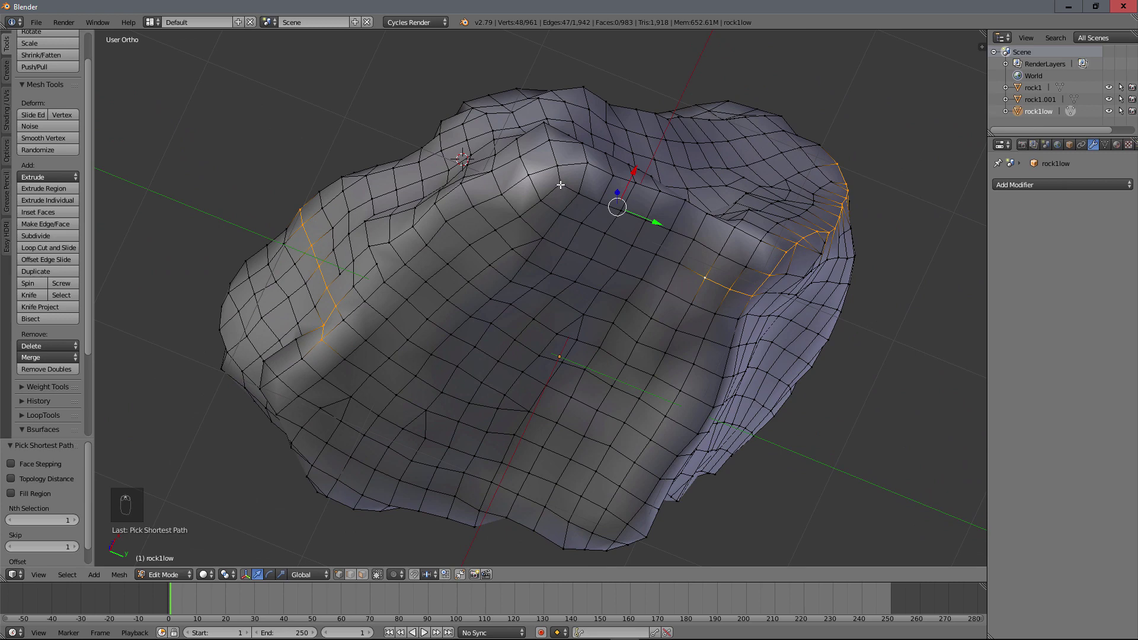
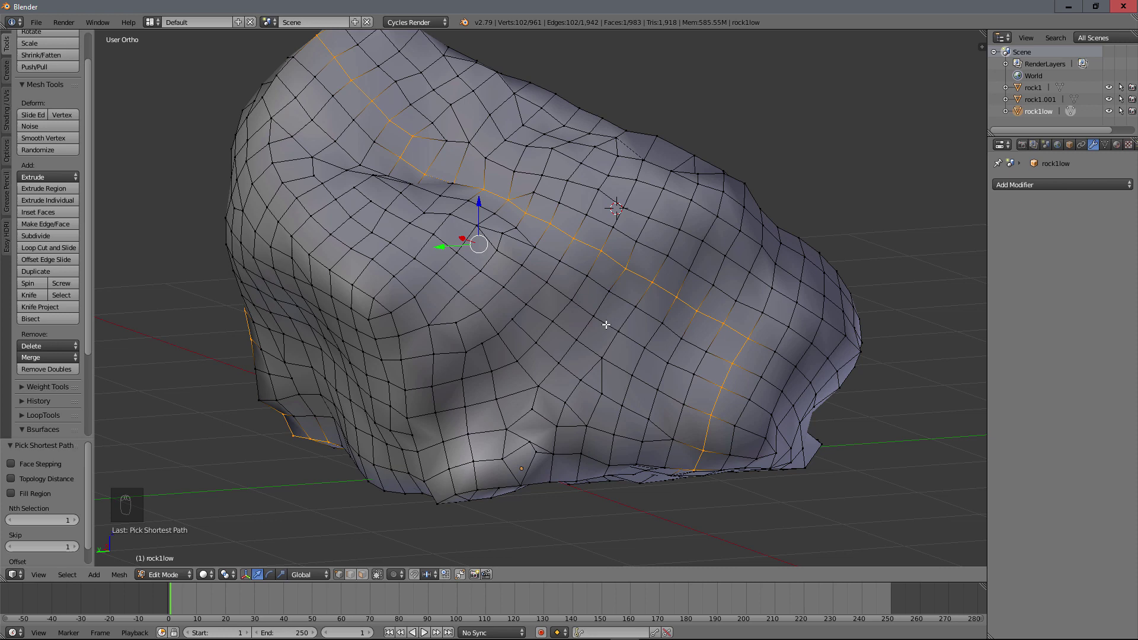
key(ctrl+e)
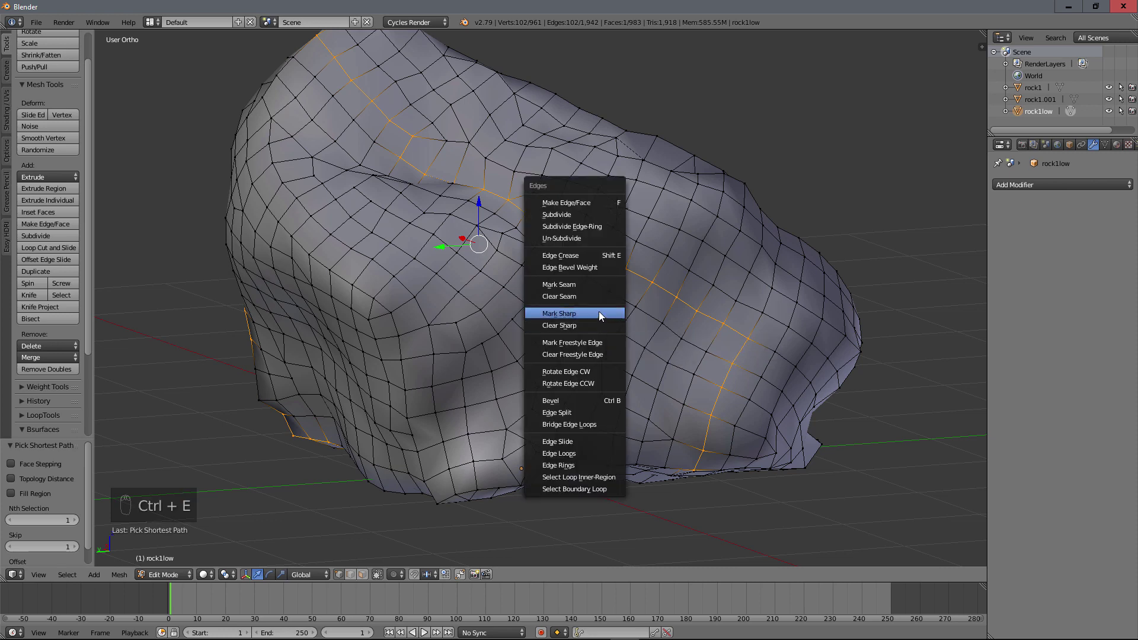
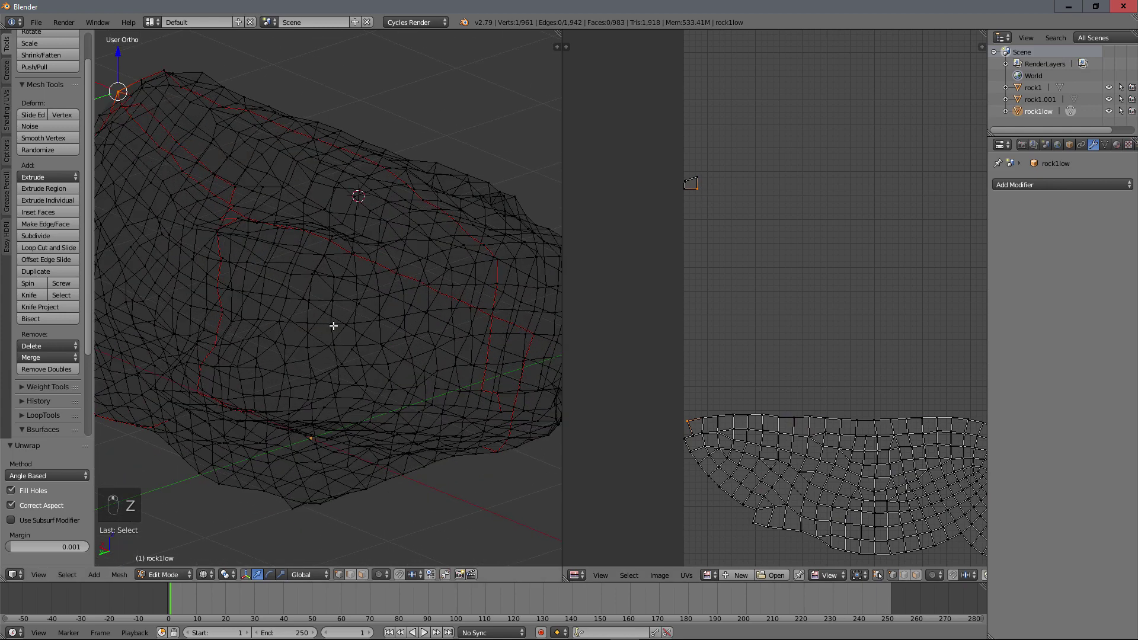
Step: Inspect the red seam paths in wireframe and return to solid shading with the UV layout shown
right_click(486, 465)
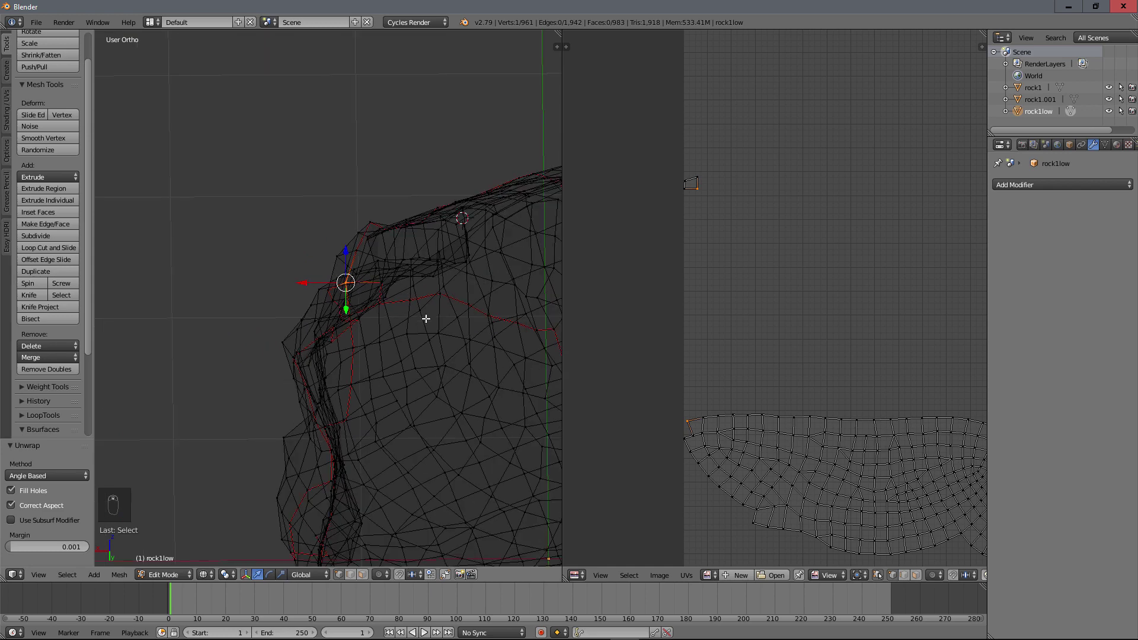
drag(427, 320, 428, 314)
key(z)
middle_click(431, 304)
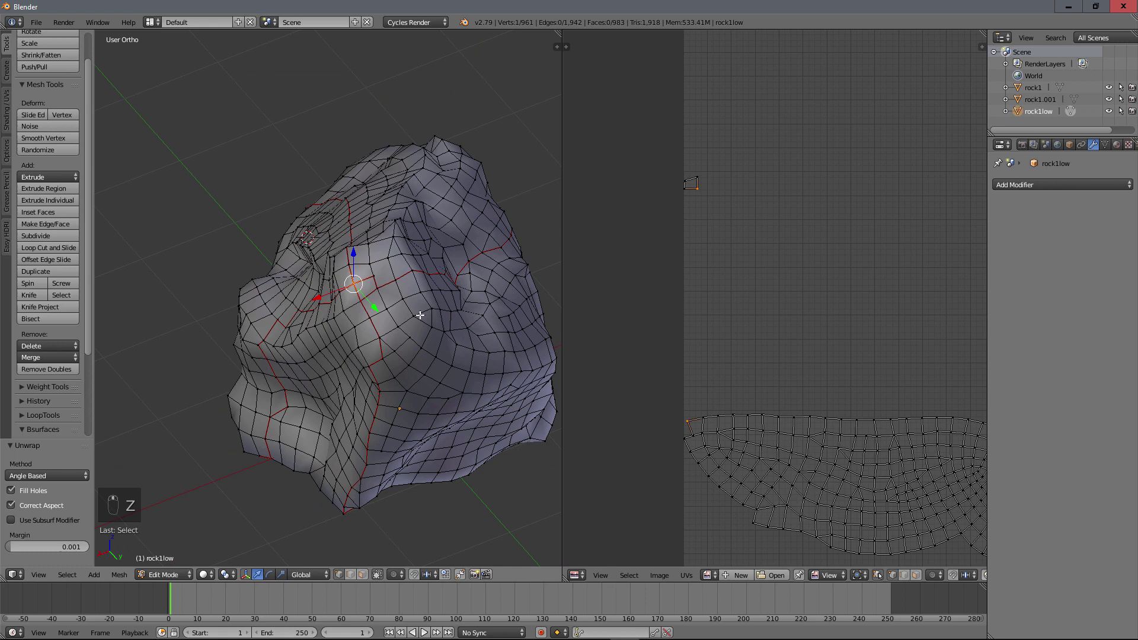
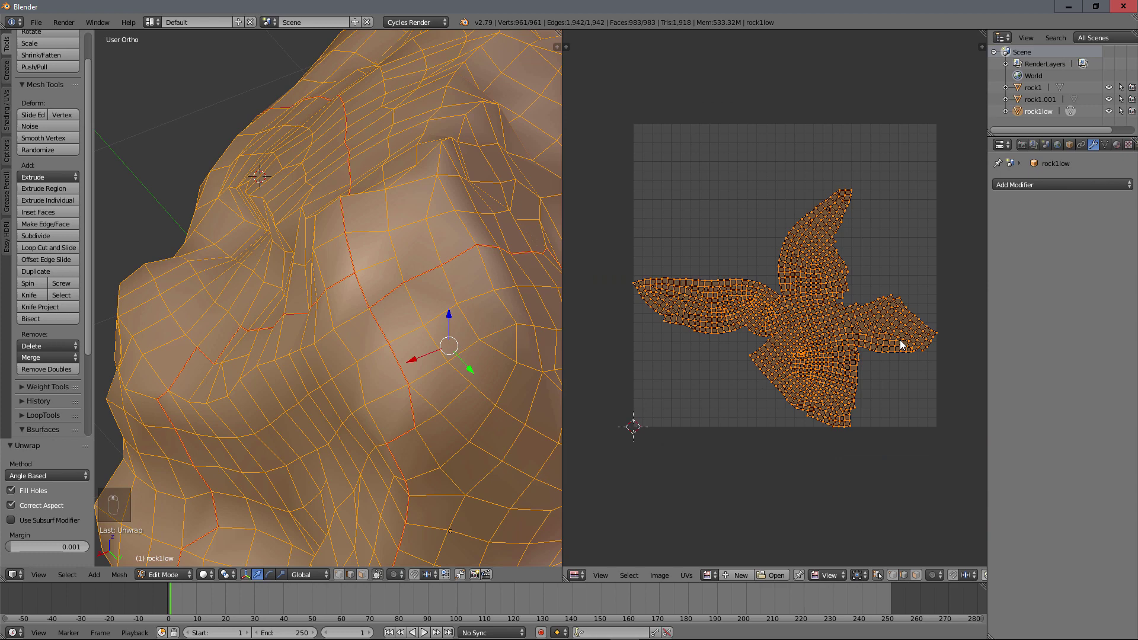
Step: Fit the UV square in view, then rotate and move the rock's UV islands within it
click(905, 341)
key(r)
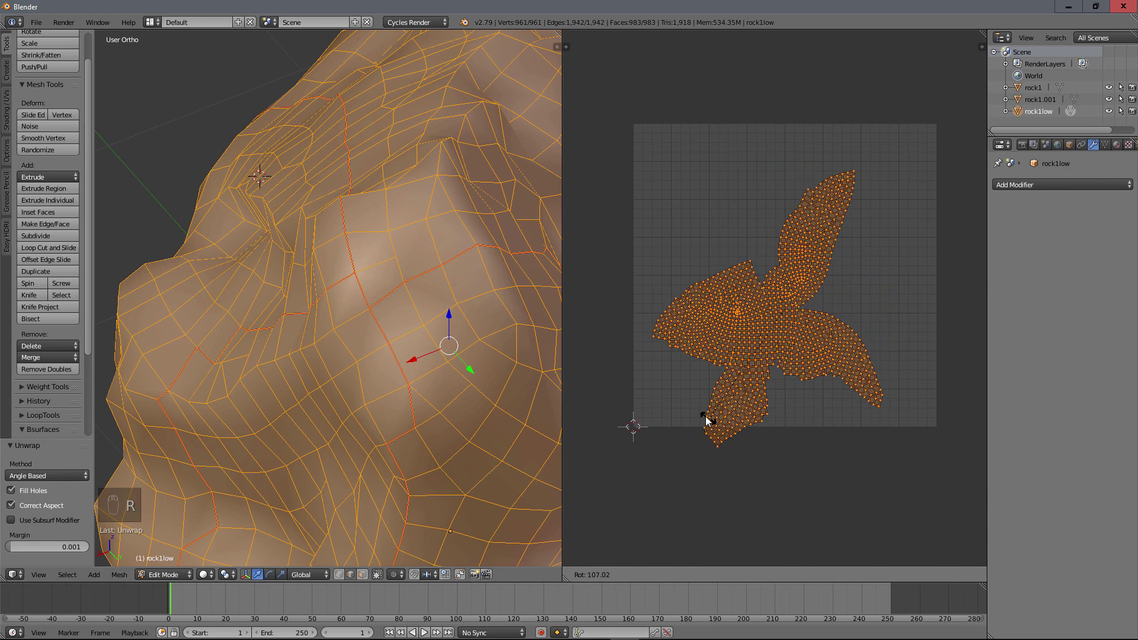
key(g)
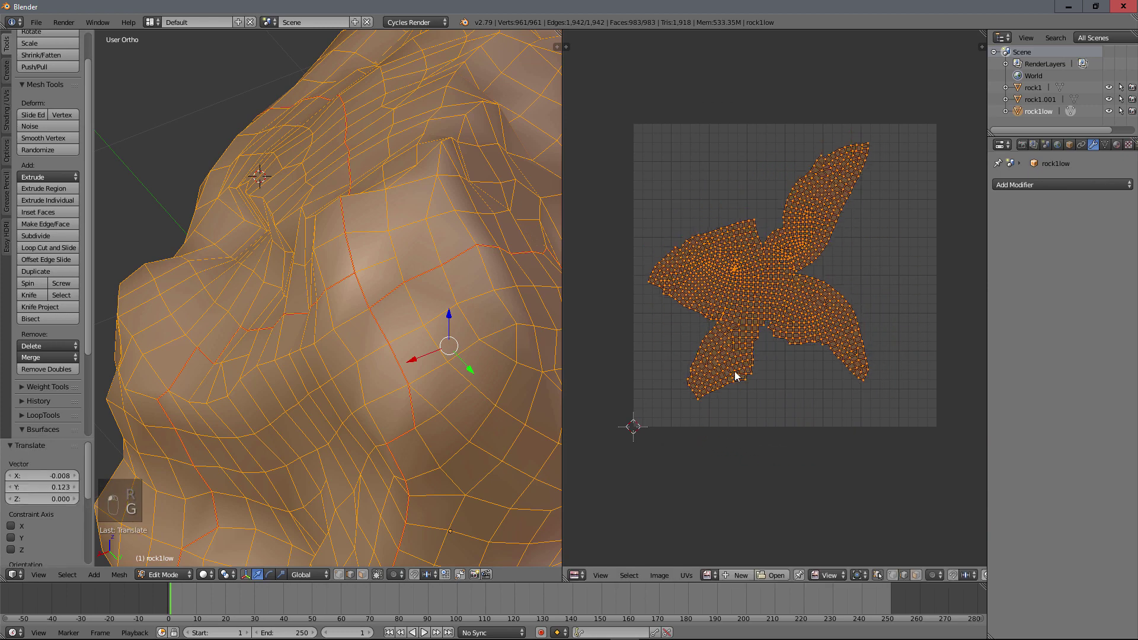
key(r)
key(g)
Step: Scale the UV islands up and reposition them to fill the texture square
key(s)
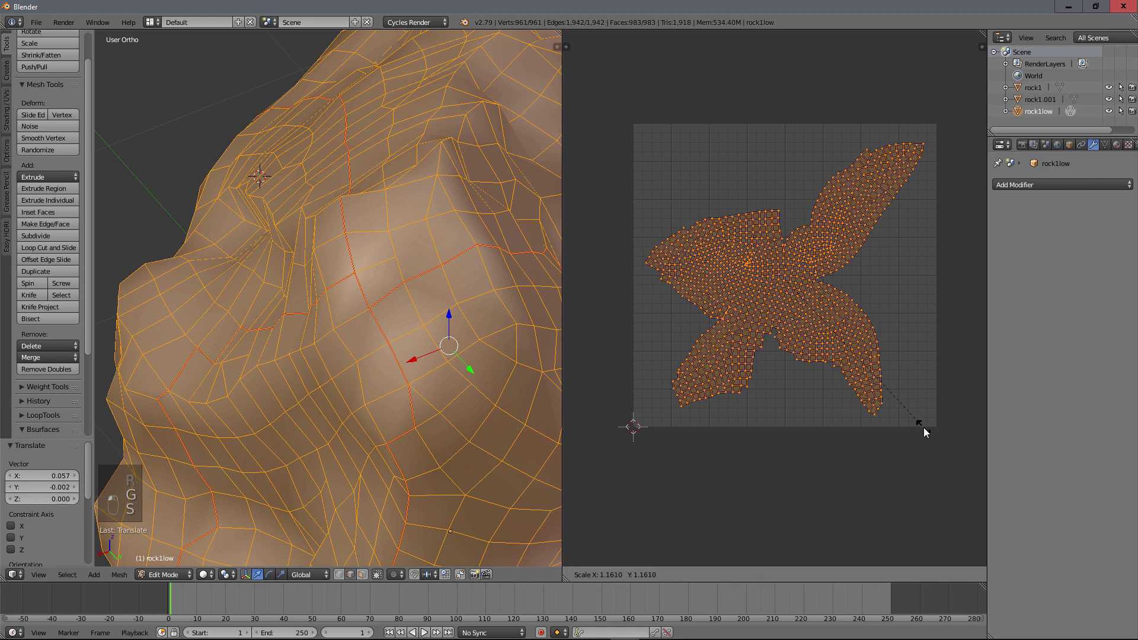
middle_click(933, 439)
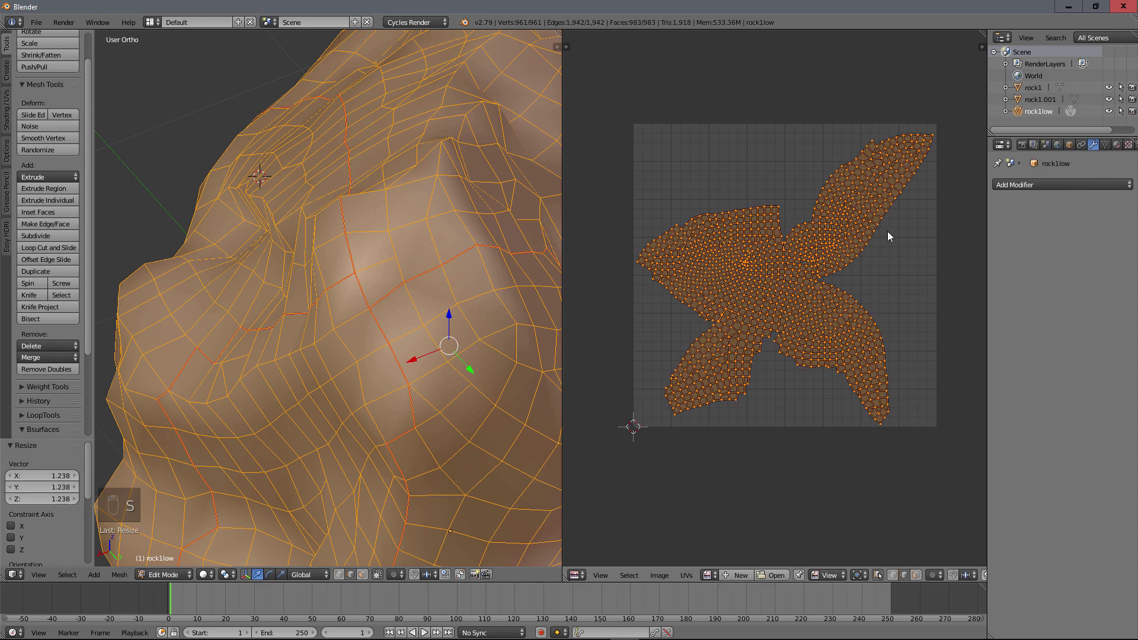
key(g)
click(745, 325)
key(')
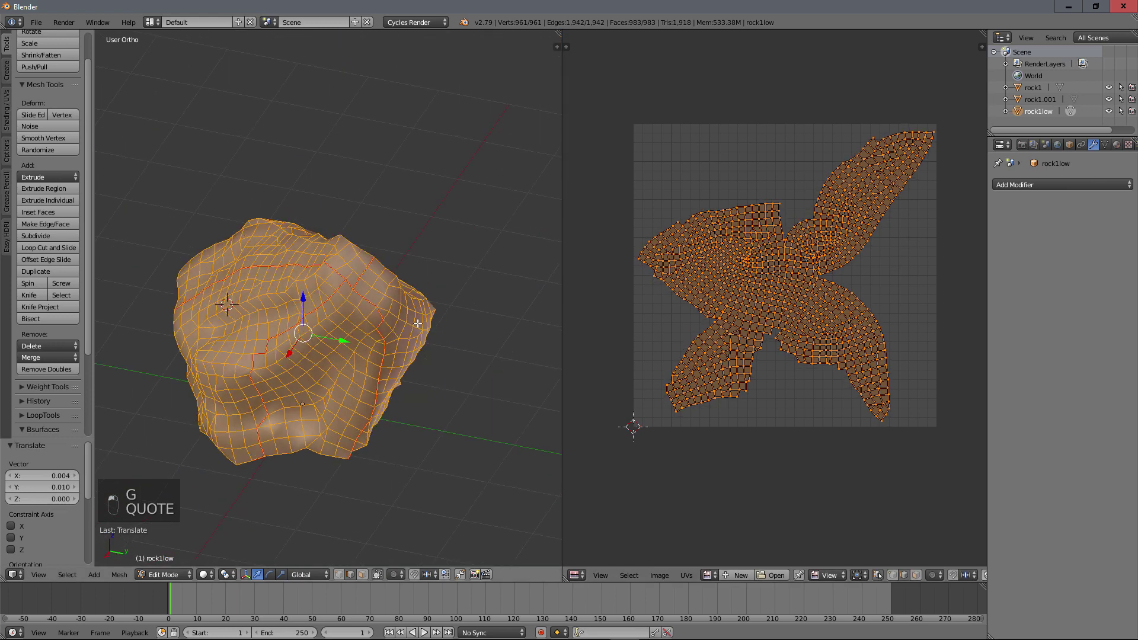
Step: Return to Object Mode and split the image editor area to make room for a node editor
key(Tab)
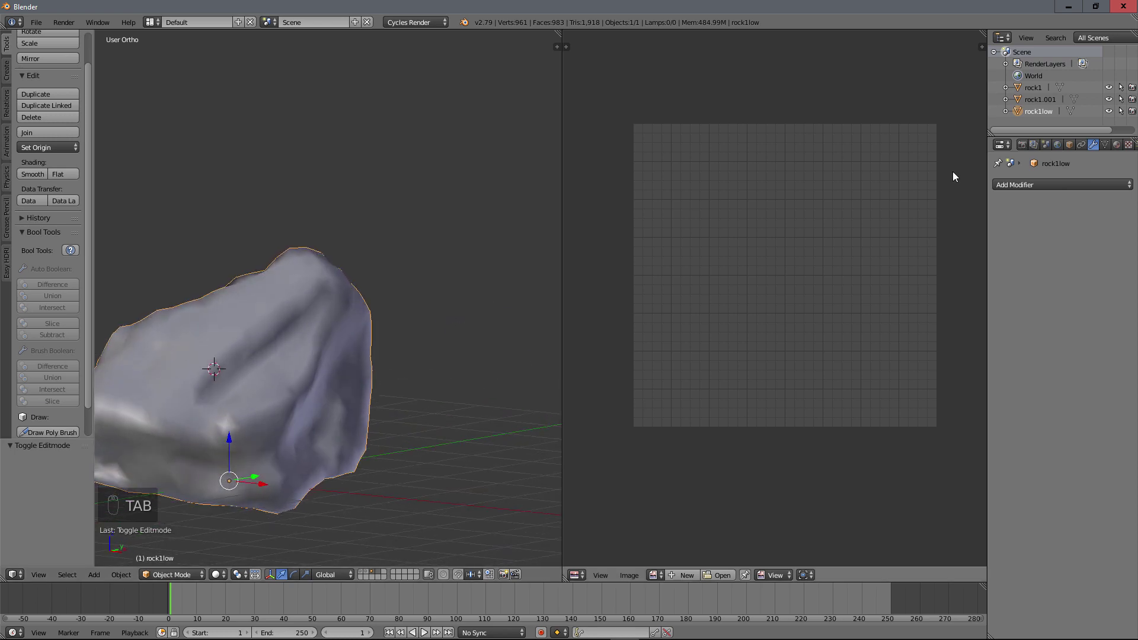
drag(987, 27, 440, 304)
middle_click(349, 335)
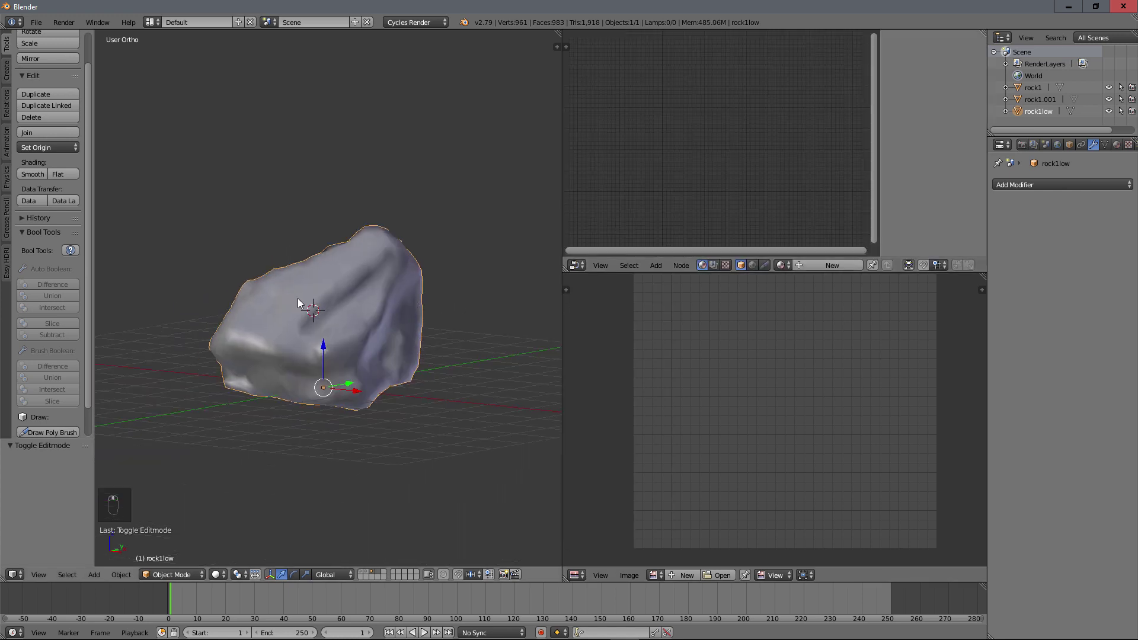
drag(351, 324, 427, 25)
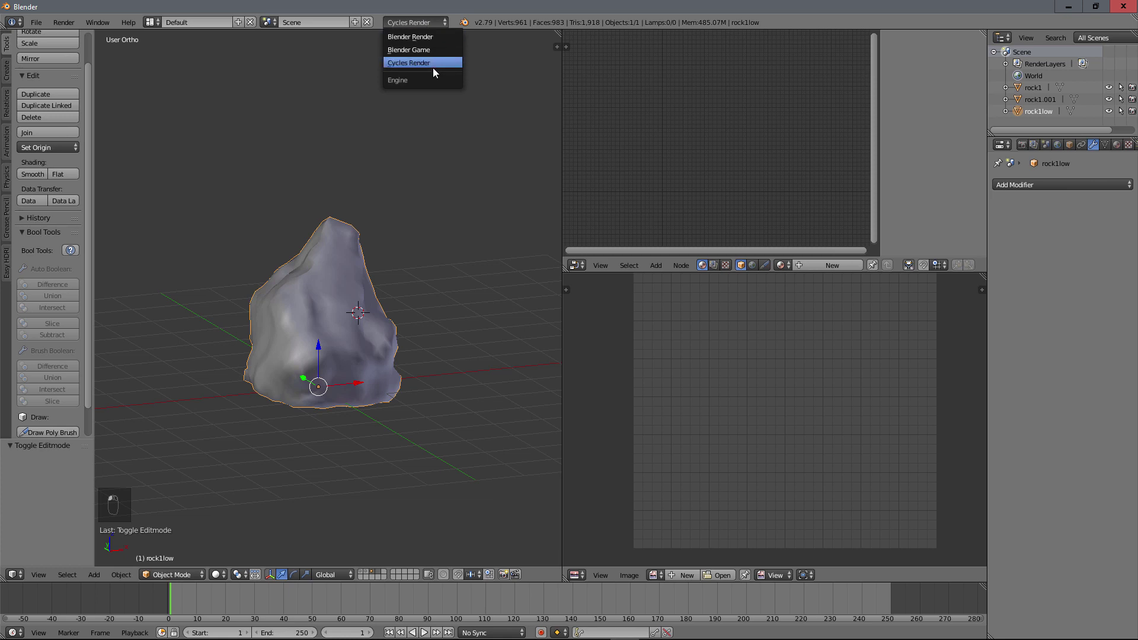
Step: Switch the render engine dropdown from Cycles Render to Blender Render
drag(438, 38, 429, 255)
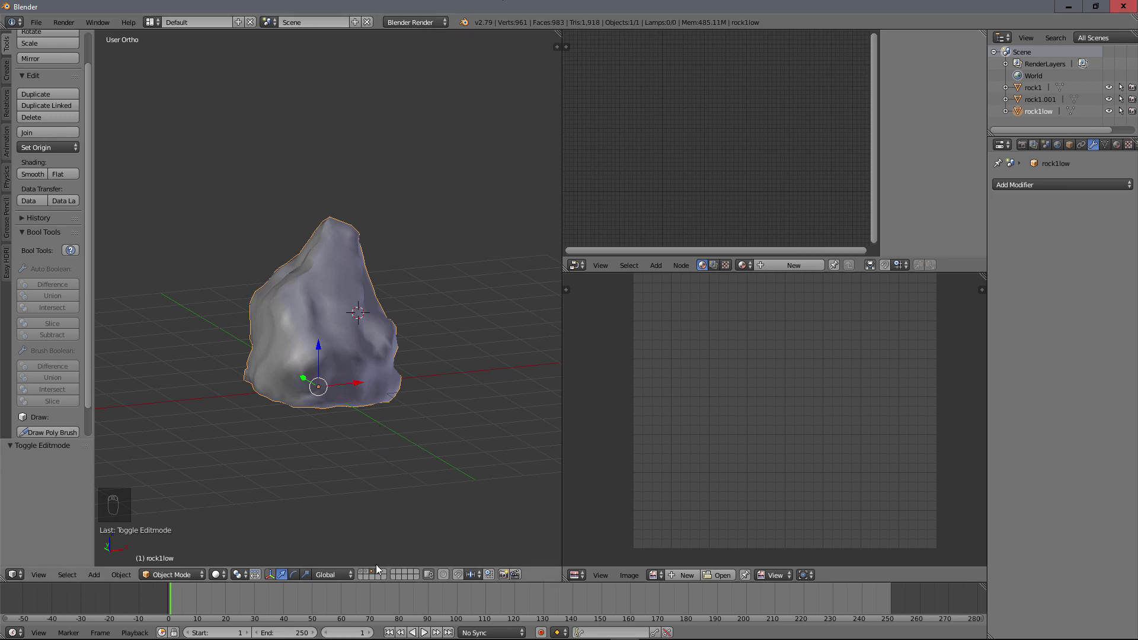
Step: Show both rock layers, select rock1.001 with rock1low active, and switch to Render properties
drag(372, 575, 373, 575)
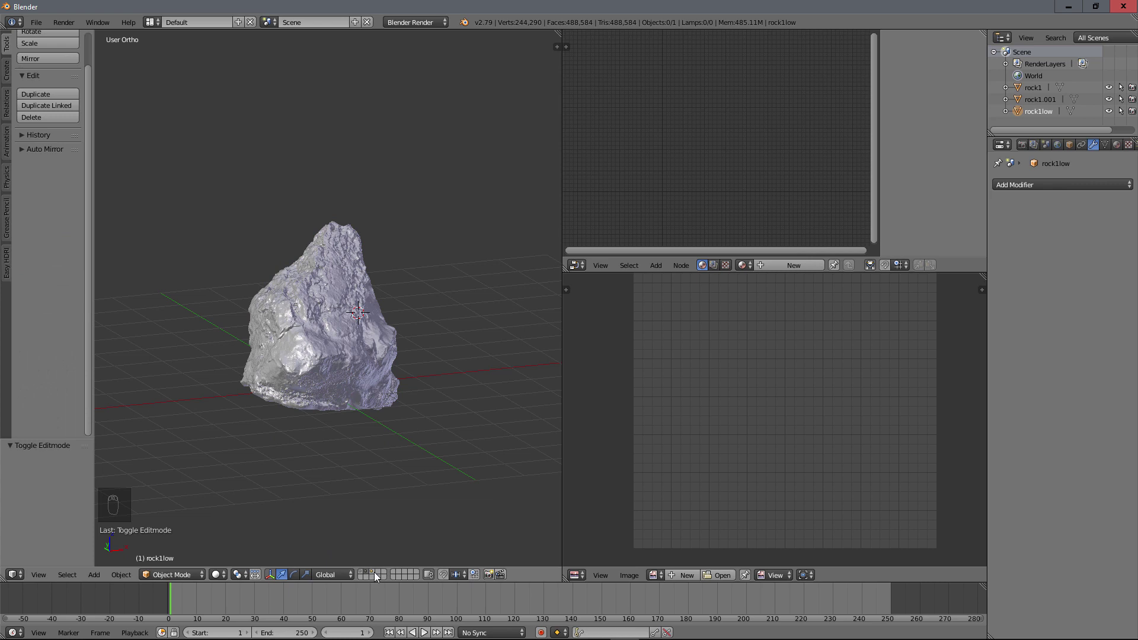
drag(376, 575, 240, 428)
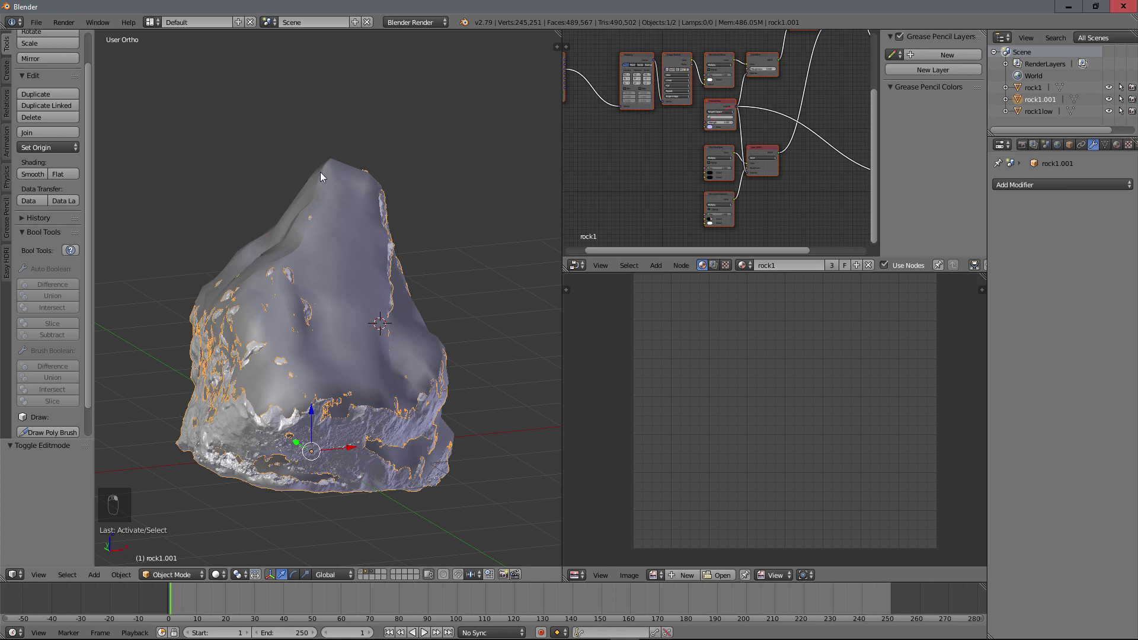
drag(311, 404, 1024, 150)
drag(1091, 447, 1050, 379)
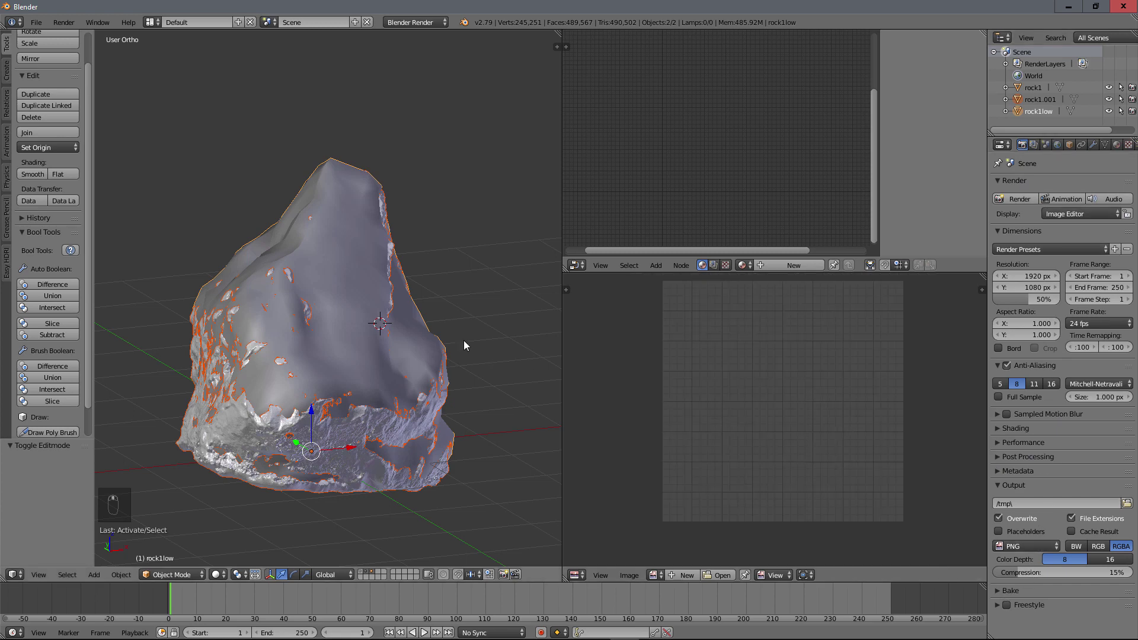
Step: Enter Edit Mode on rock1low to expose its unwrapped UVs
key(Tab)
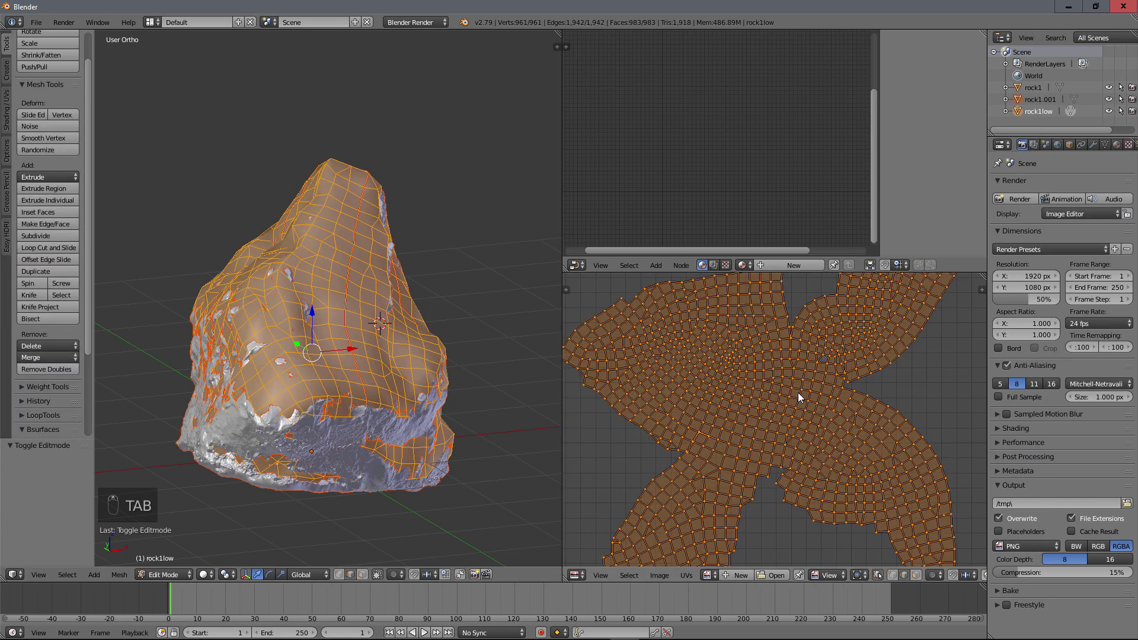
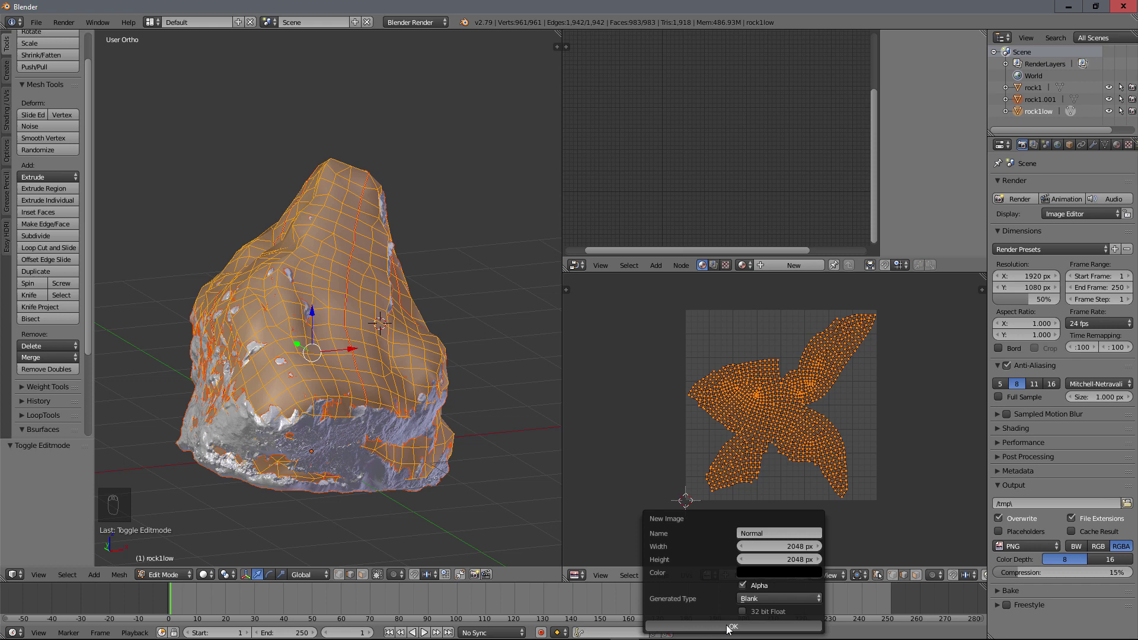
Step: Create the blank 2048×2048 Normal image and fit it in the image editor
drag(720, 415, 237, 161)
key(Tab)
key(Tab)
drag(708, 412, 847, 470)
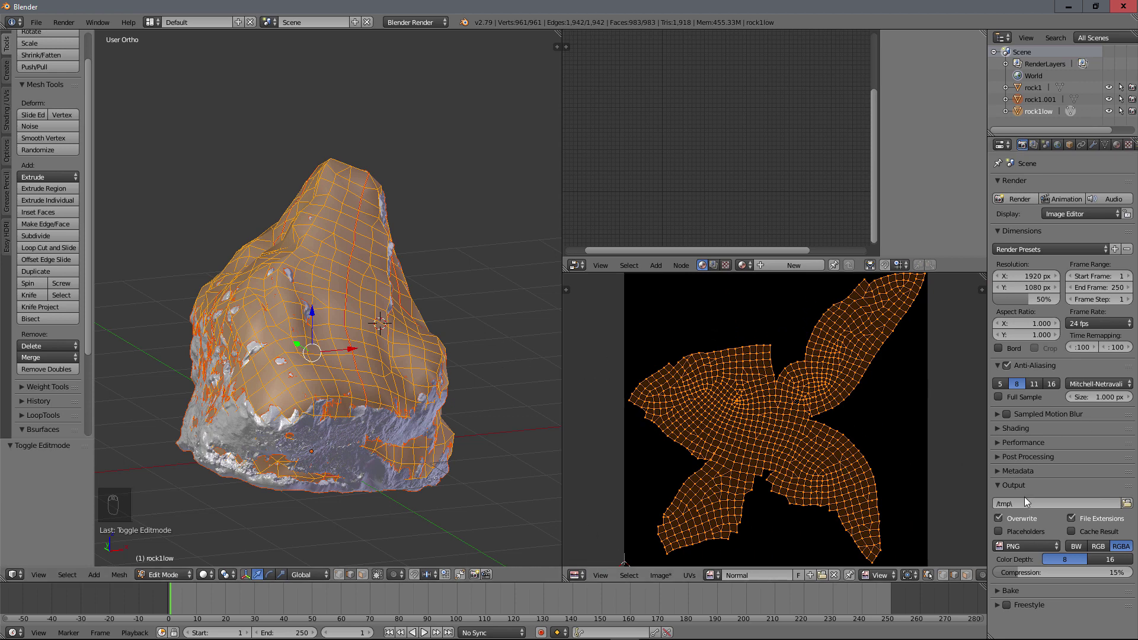
Step: Set Bake Mode to Normals in tangent space with Selected to Active and start the bake
drag(1001, 593, 1071, 557)
drag(1072, 556, 1071, 579)
drag(1070, 579, 760, 465)
Step: Return rock1low to Object Mode once the normal bake finishes
key(Tab)
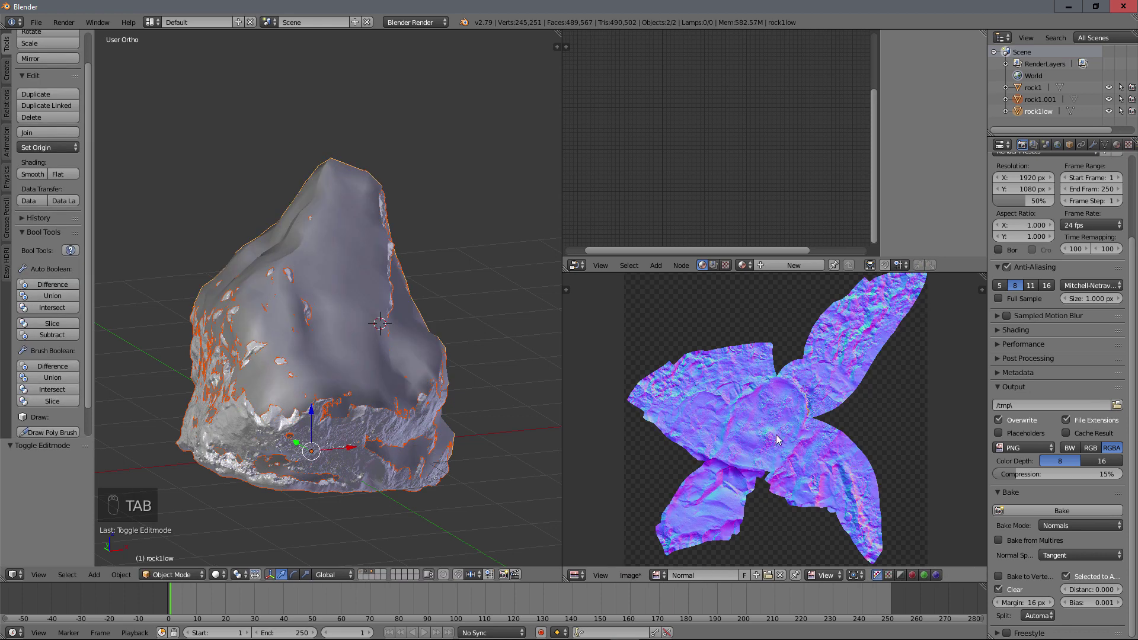
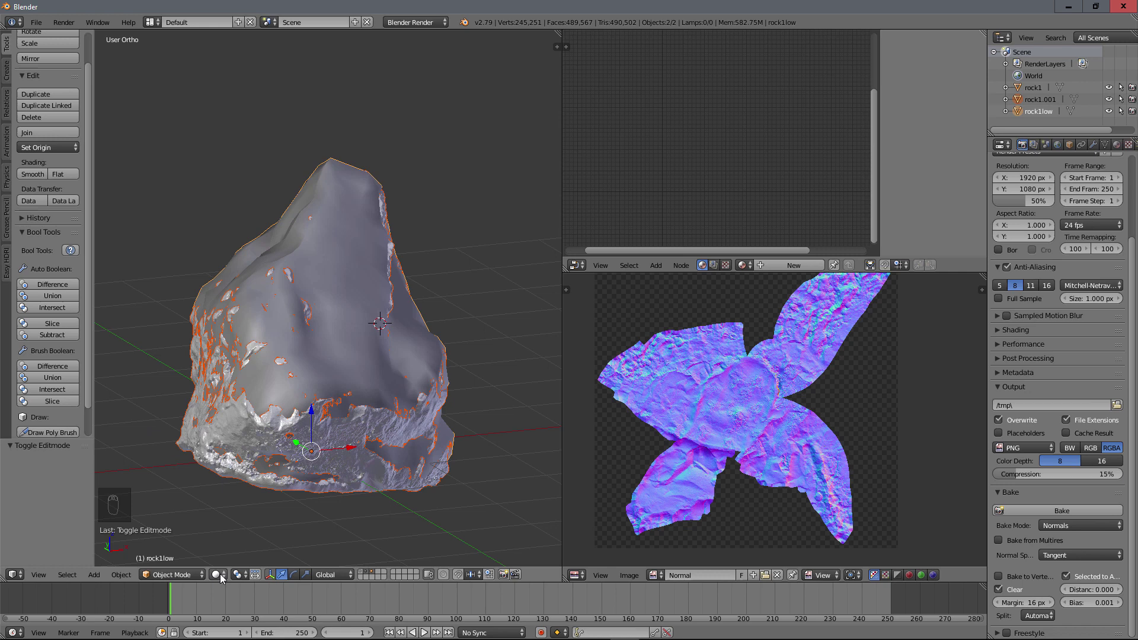
Step: Switch viewport shading to Texture and orbit the rock to inspect the baked normal map
click(225, 579)
click(244, 530)
click(244, 525)
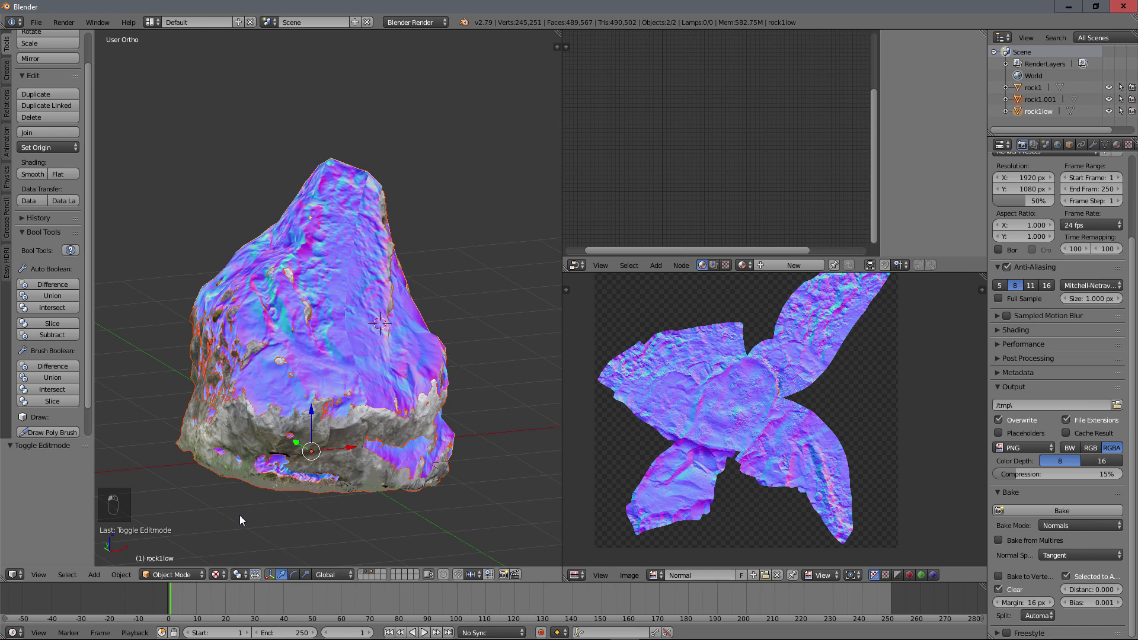
middle_click(284, 424)
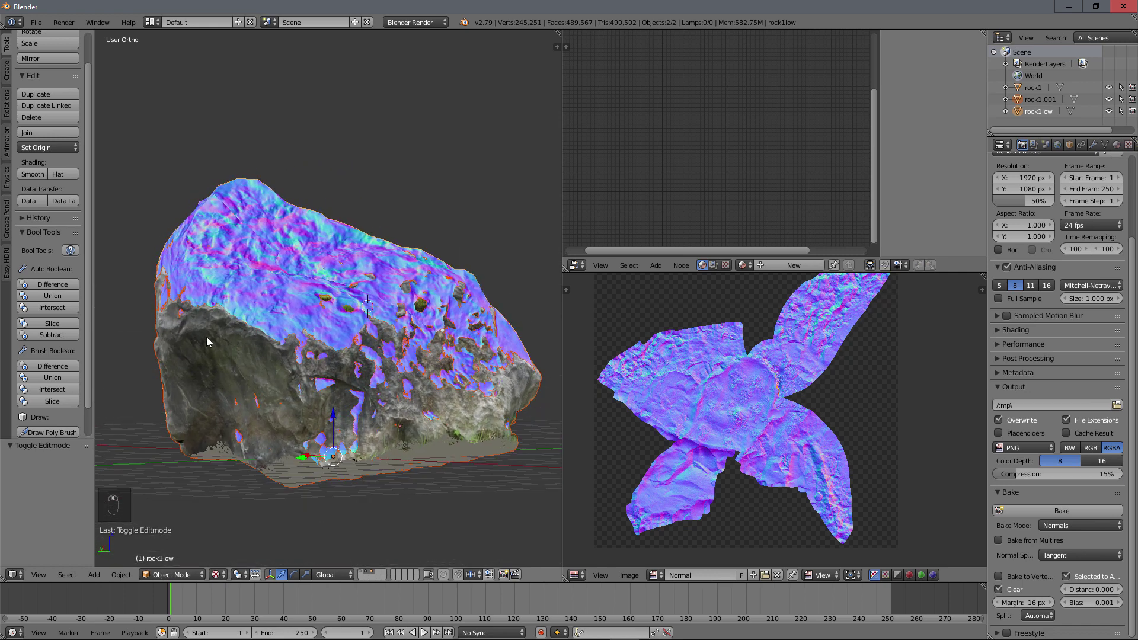
middle_click(238, 352)
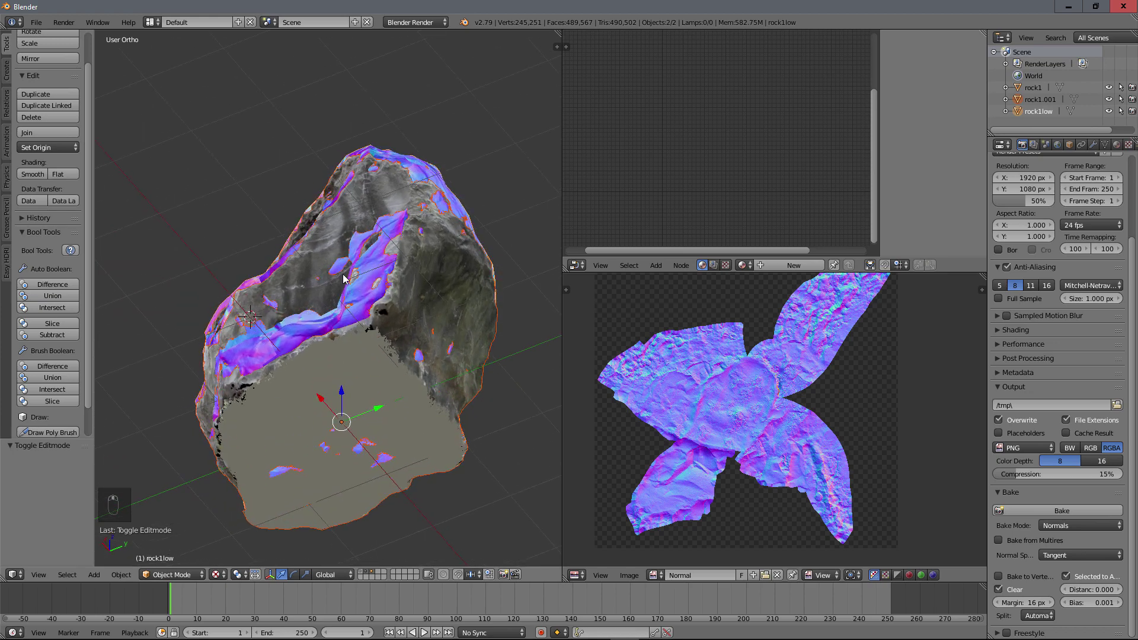
middle_click(355, 285)
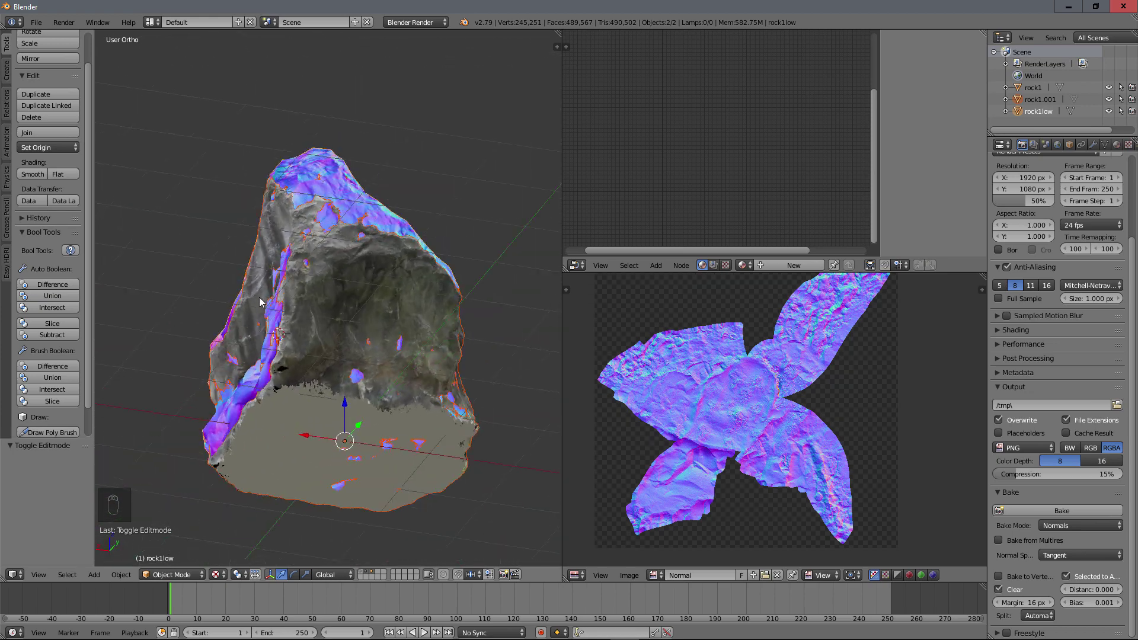
middle_click(337, 313)
drag(242, 329, 369, 333)
Step: Select the detailed rock1.001 and show its Material properties
drag(493, 332, 1108, 156)
drag(1109, 156, 1099, 181)
drag(1100, 181, 199, 411)
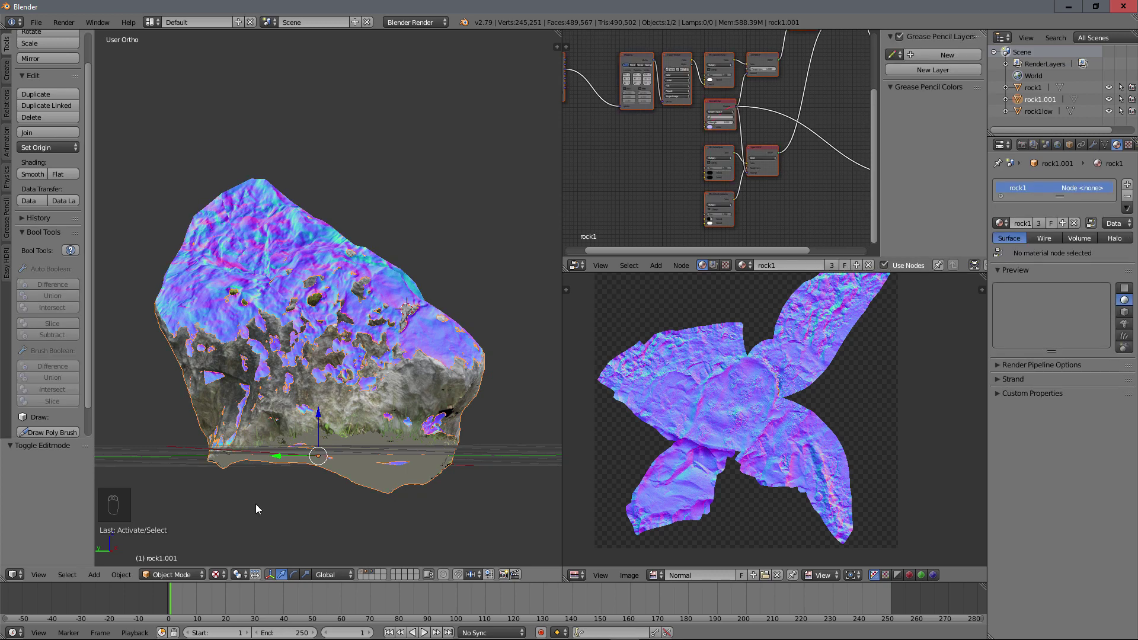
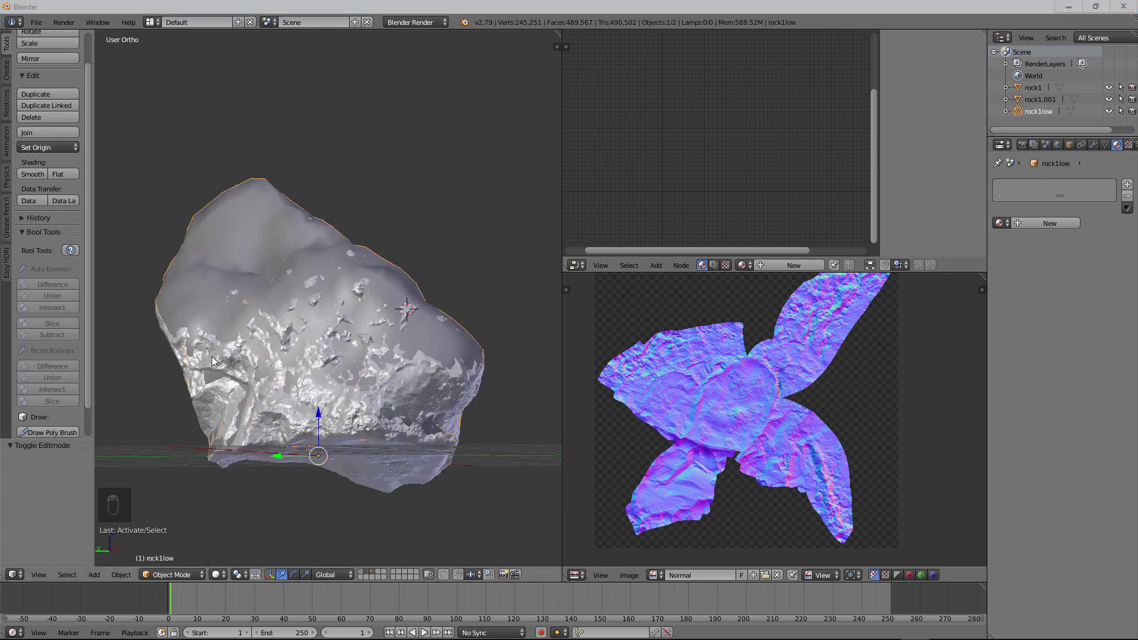
Step: Make rock1.001's rock1 material node-free and Shadeless, then add rock1low as the active selection
drag(170, 345, 507, 261)
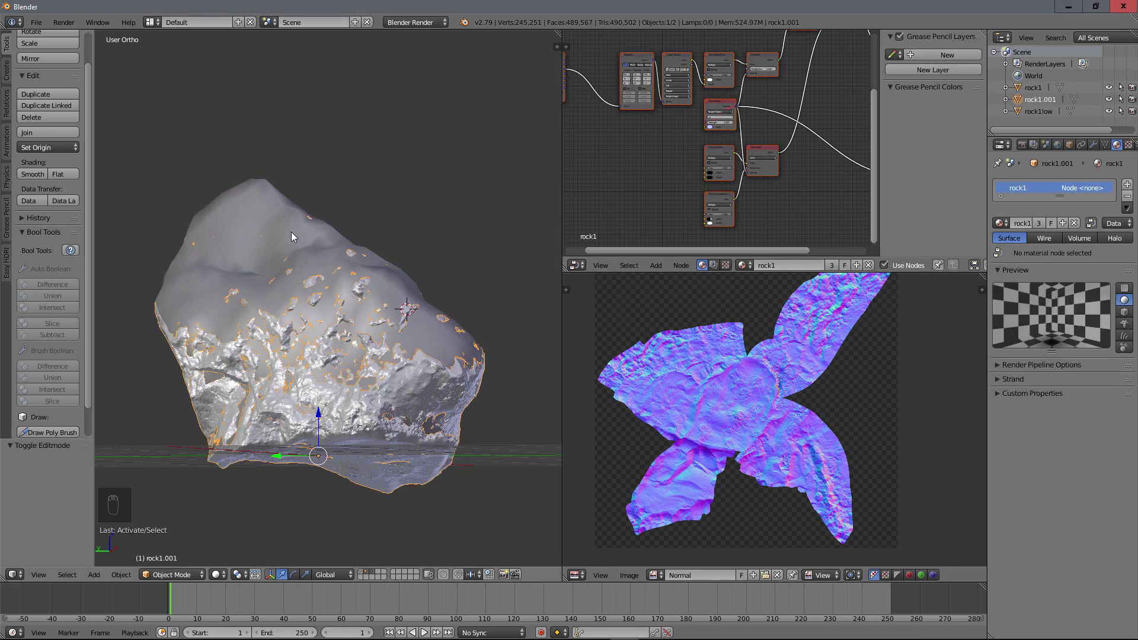
drag(1092, 225, 1028, 259)
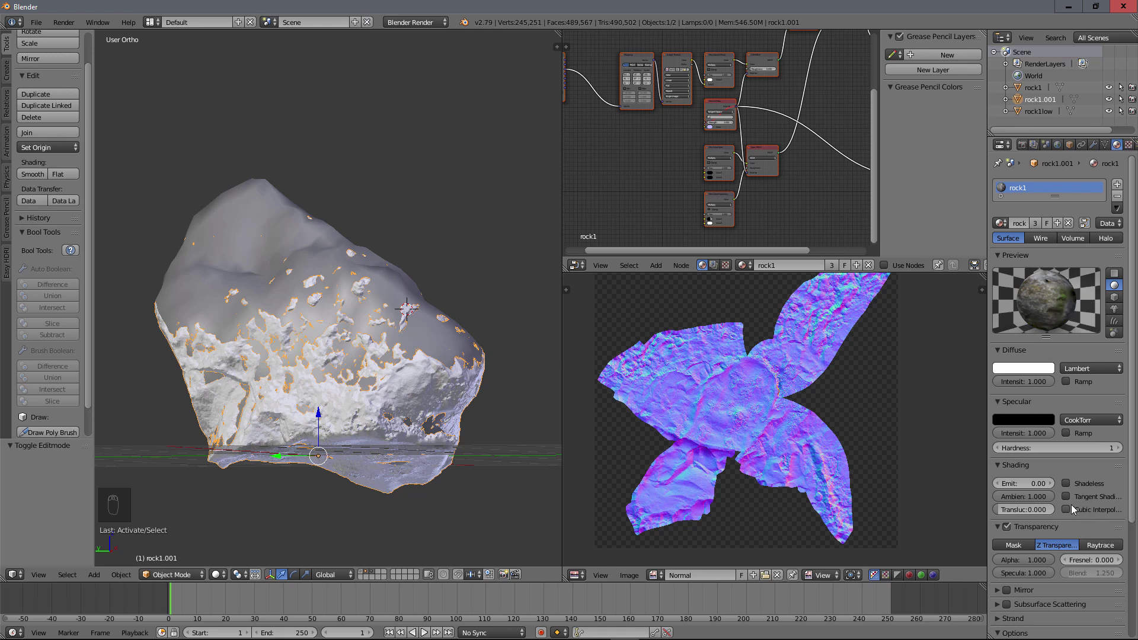
drag(1068, 486, 346, 406)
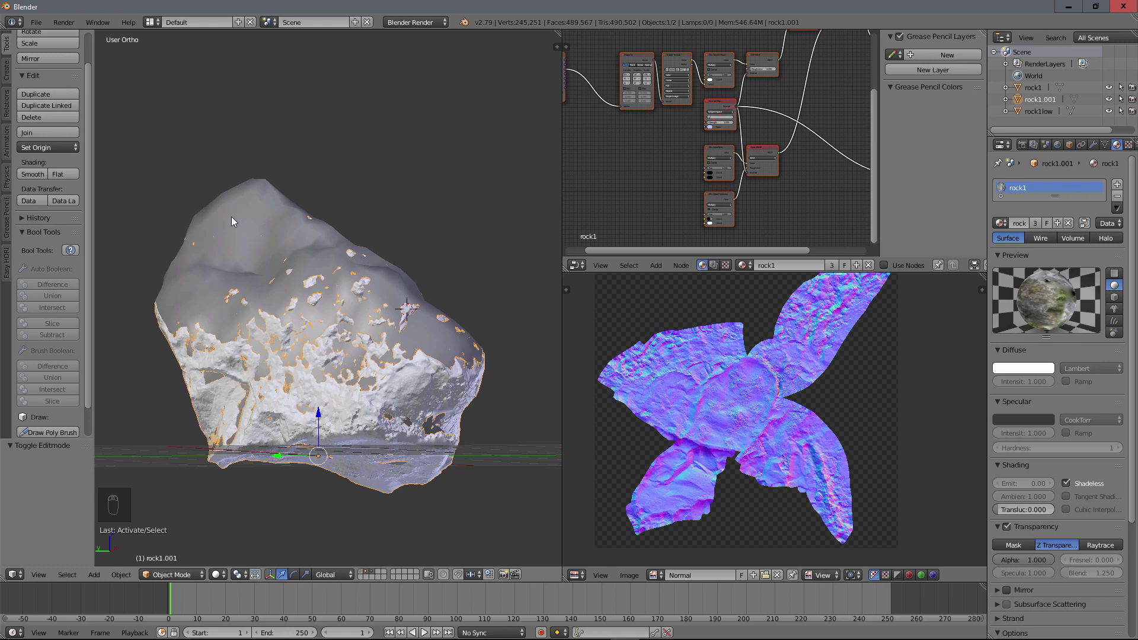
click(234, 220)
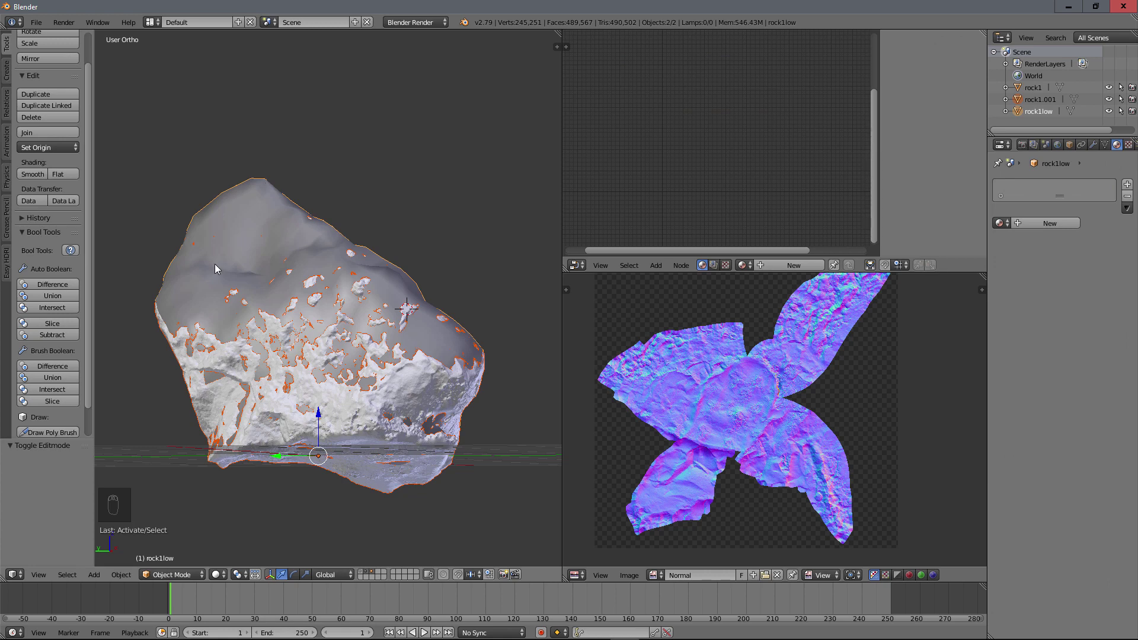
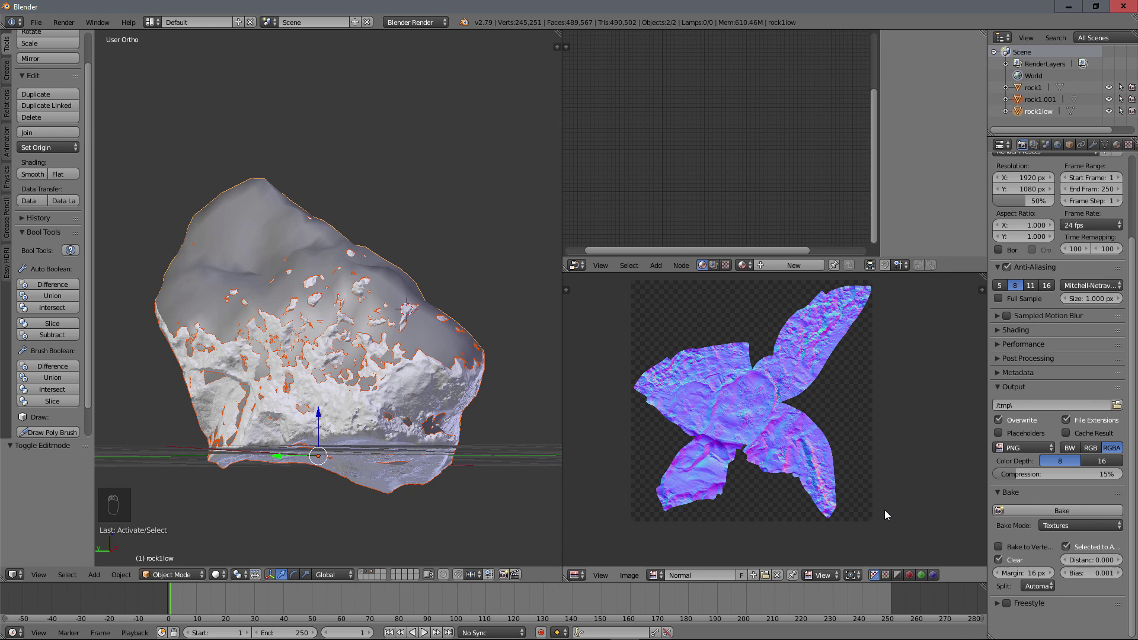
Step: Enter Edit Mode on rock1low and create a new image named Color
middle_click(457, 416)
key(Tab)
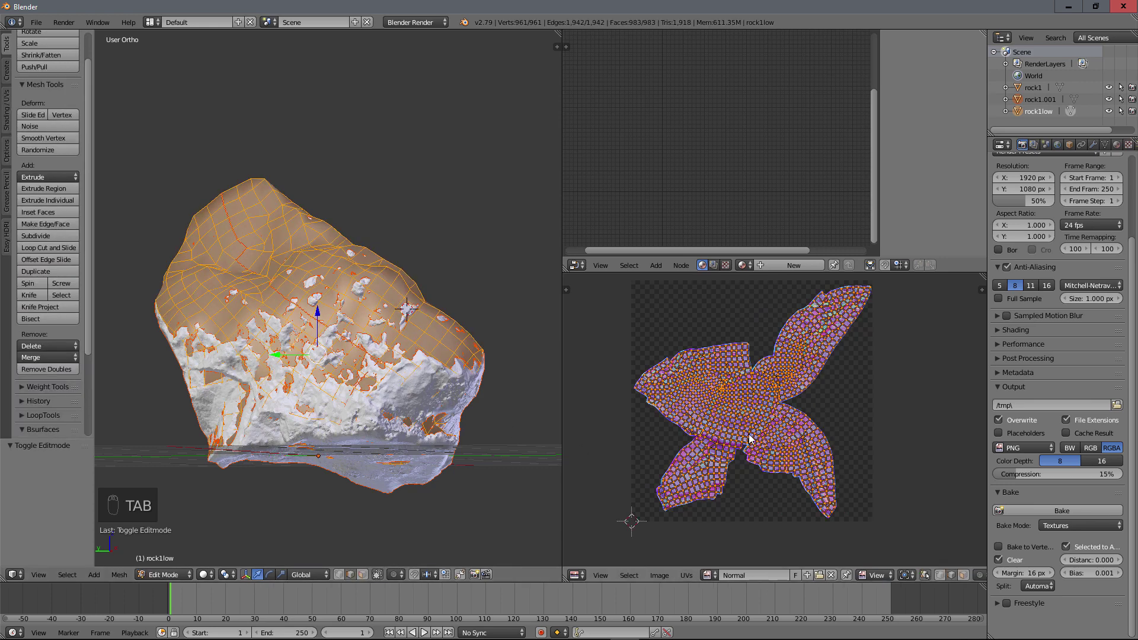
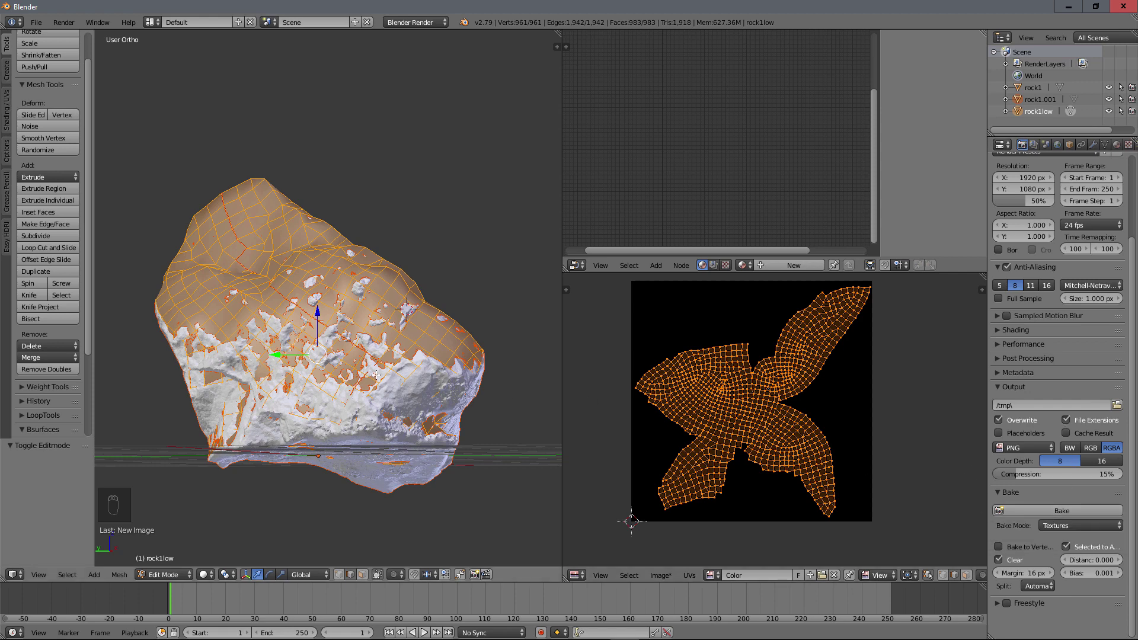
key(Tab)
key(Tab)
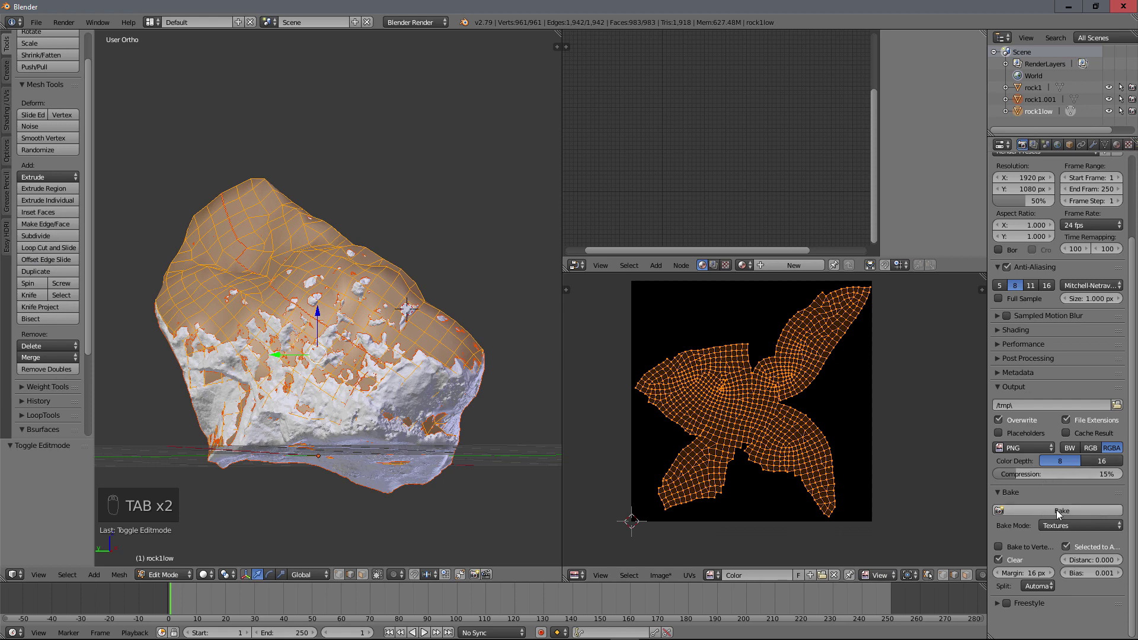
Step: Bake the detailed rock's colour texture into the Color image and return to Object Mode
drag(1060, 513, 788, 425)
key(Tab)
drag(368, 387, 370, 406)
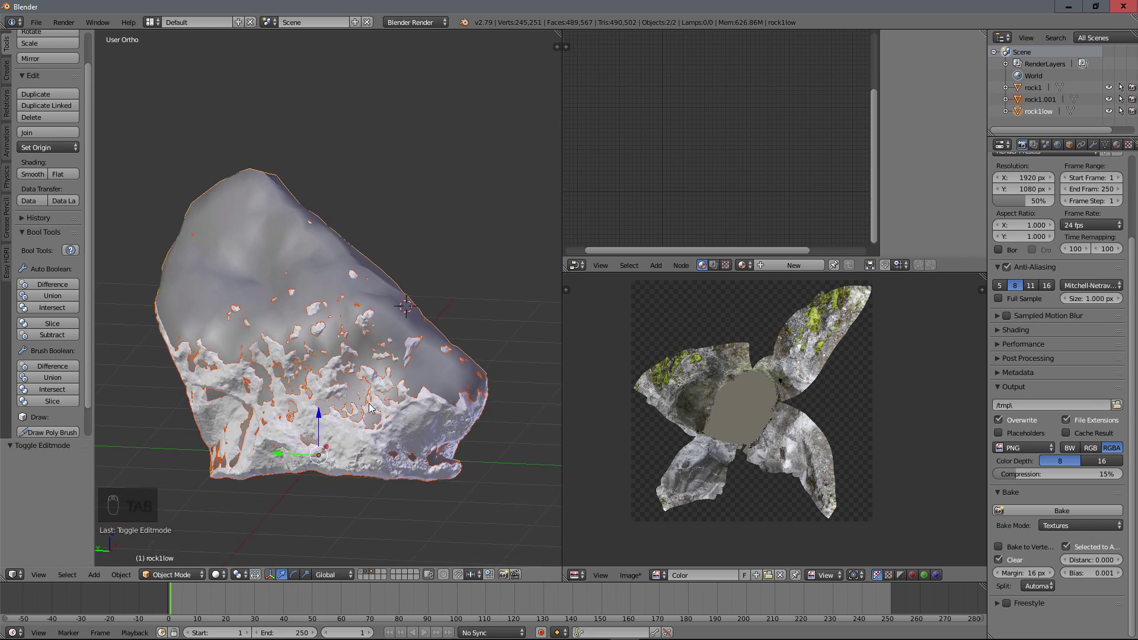
Step: Display rock1low with its baked colour texture and orbit to inspect it from several sides
drag(766, 417, 445, 453)
drag(363, 425, 367, 575)
drag(368, 575, 313, 381)
key(Tab)
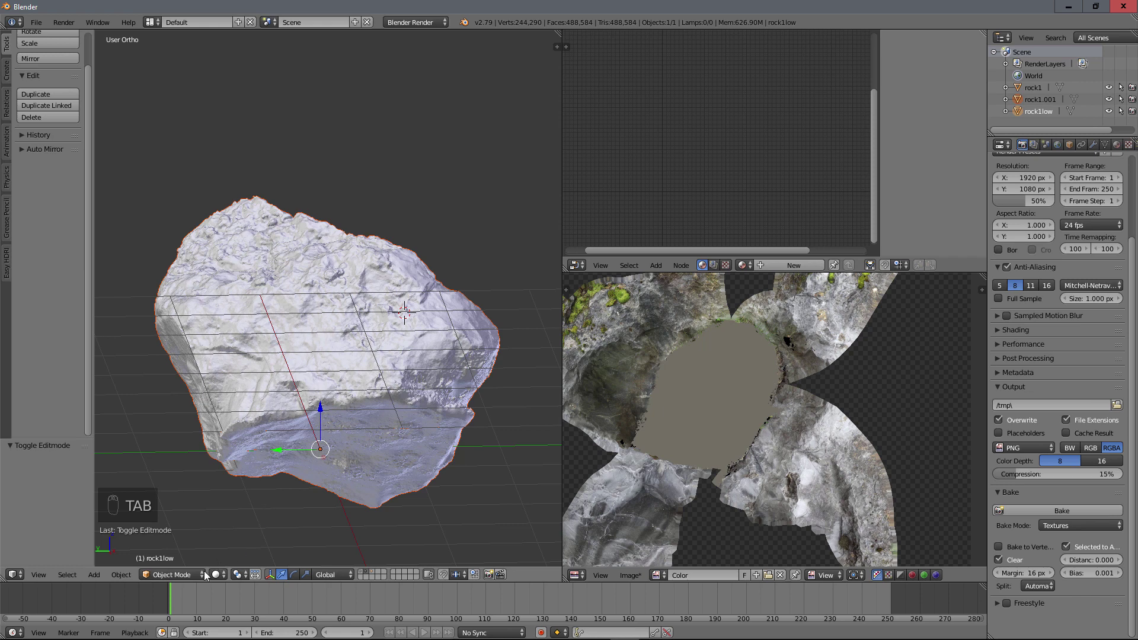
click(237, 528)
drag(345, 381, 244, 474)
scroll(down, 3)
drag(449, 368, 501, 434)
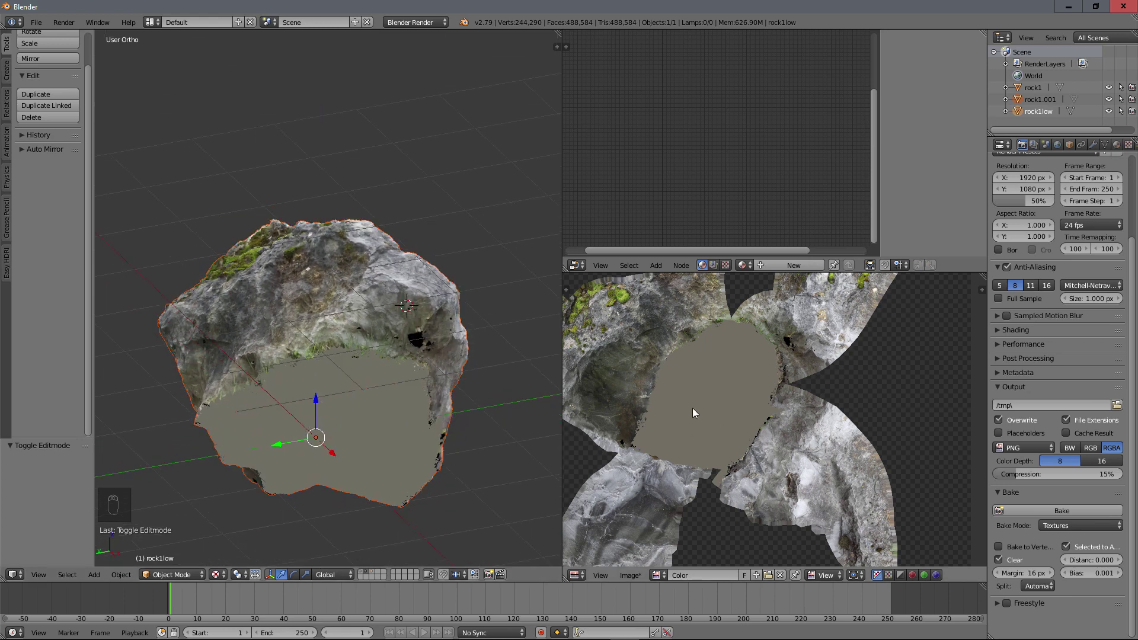
drag(705, 426, 361, 262)
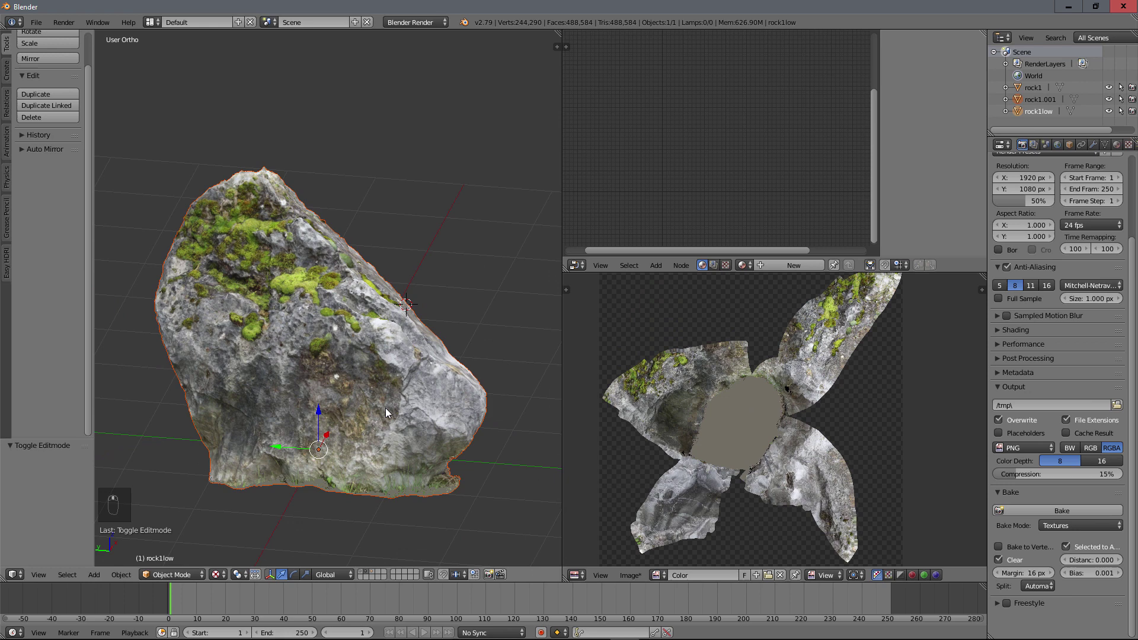
Step: Start Save As Image for the baked Color image in the textures folder
drag(731, 331, 639, 578)
drag(639, 579, 668, 482)
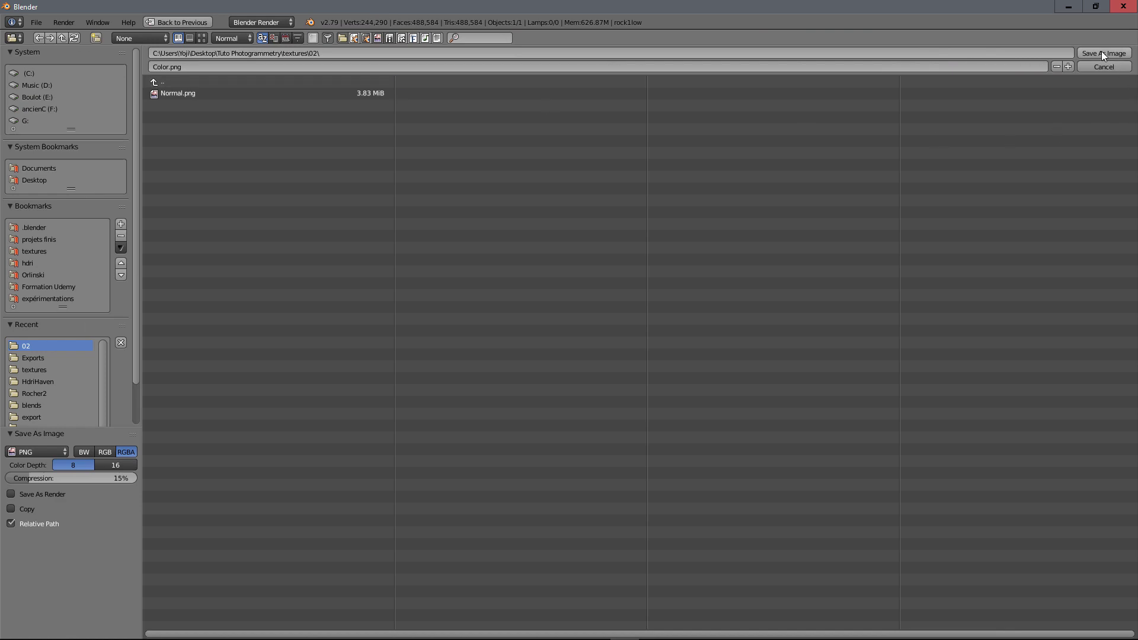
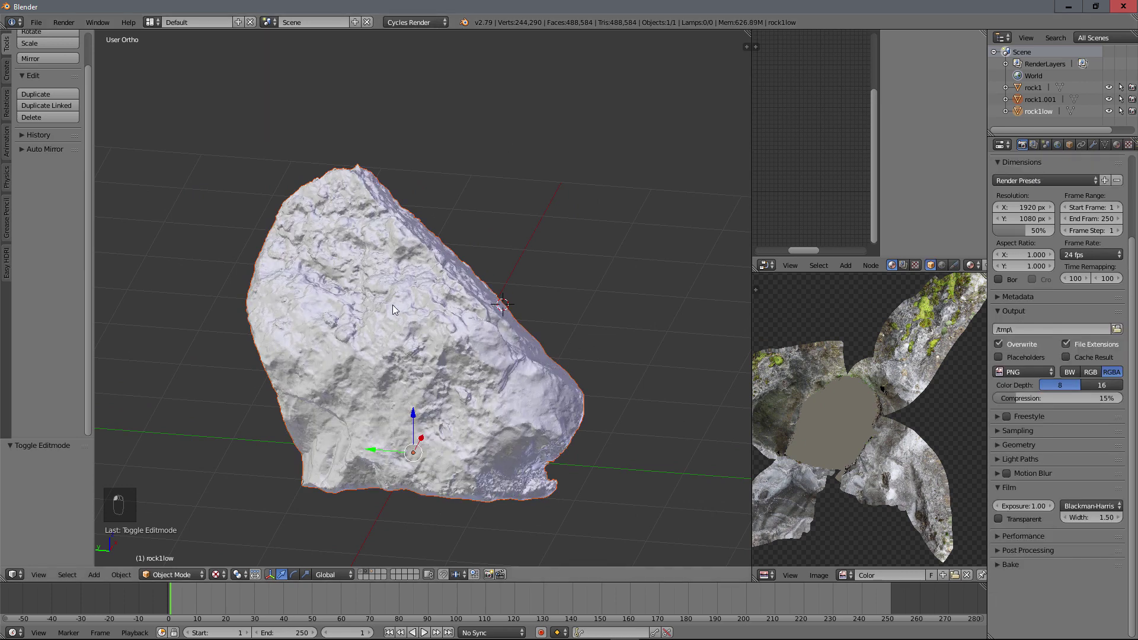
Step: Close the save dialog and pan the Color image to reveal the grey unbaked patch
click(505, 380)
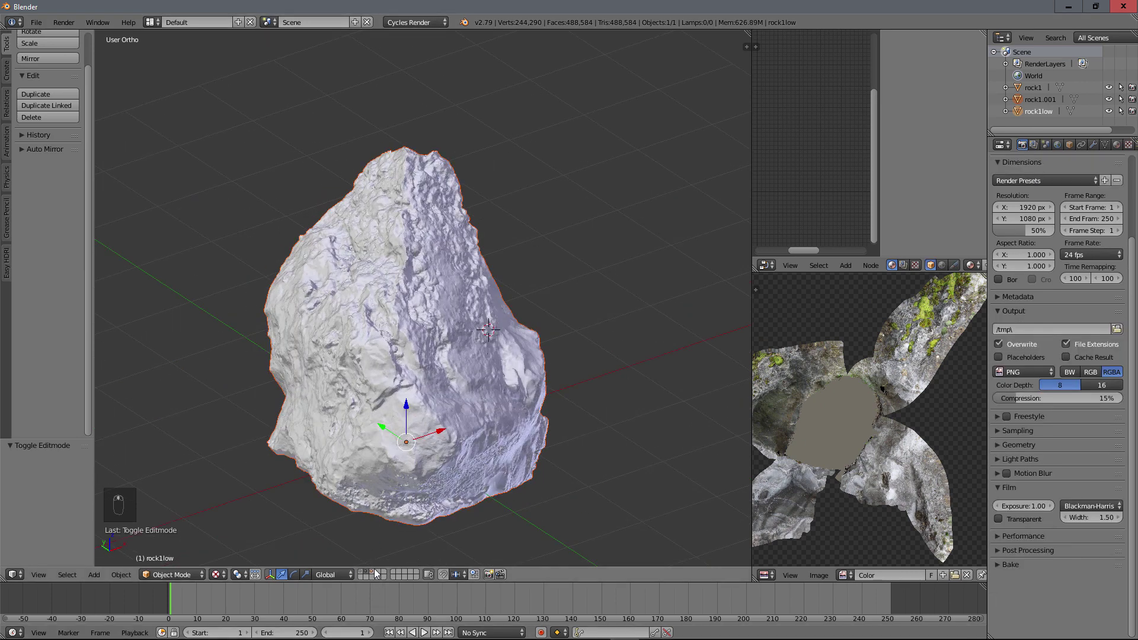
drag(402, 330, 495, 308)
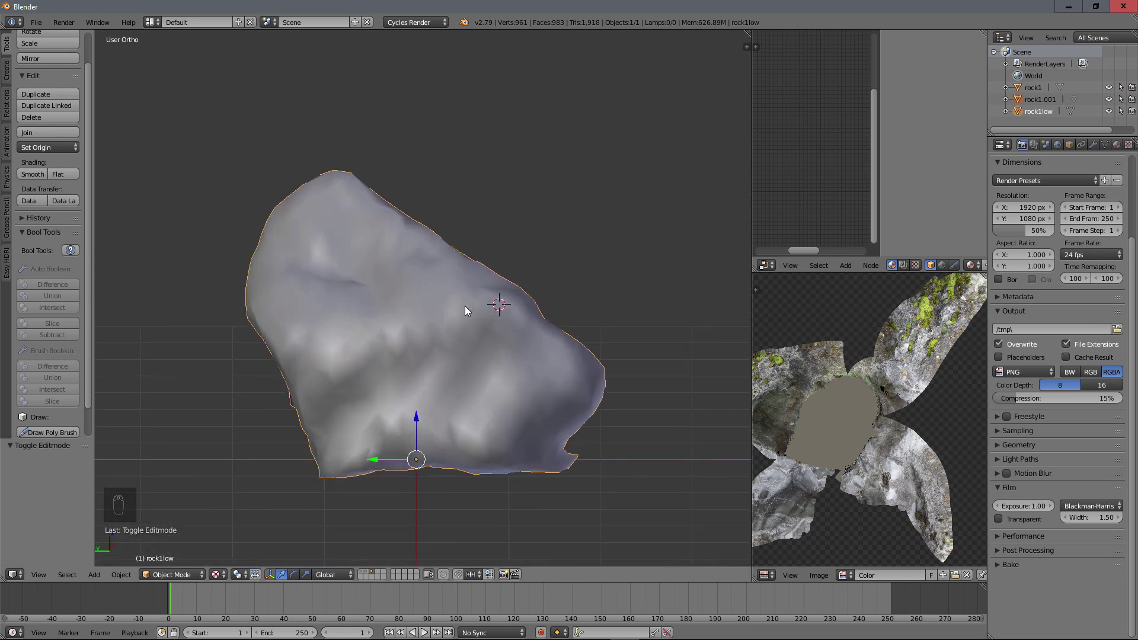
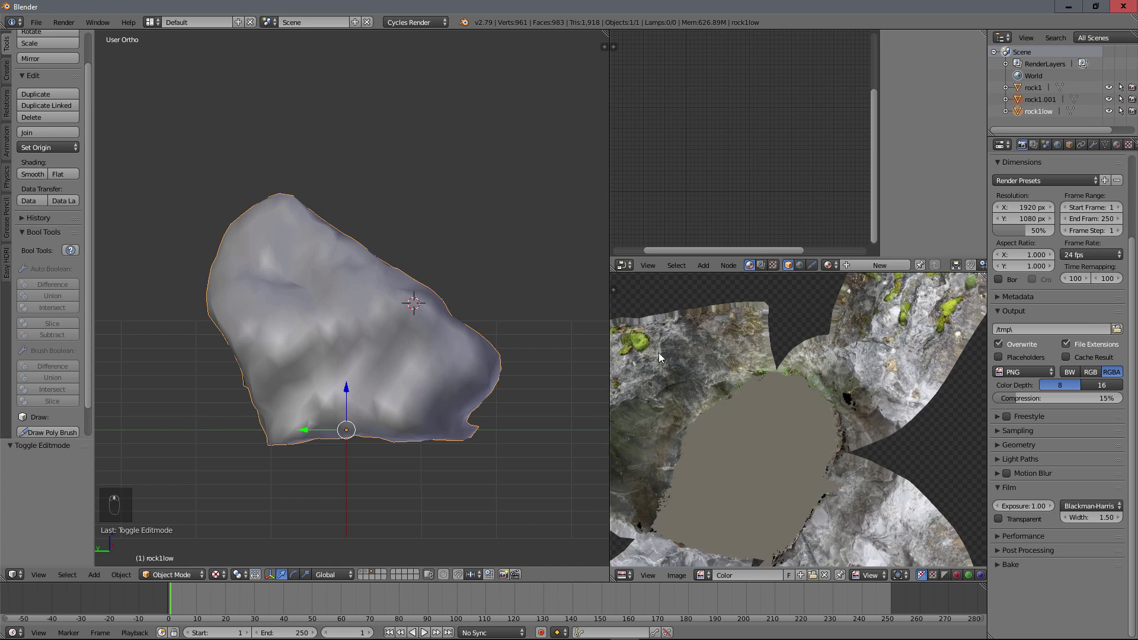
middle_click(680, 413)
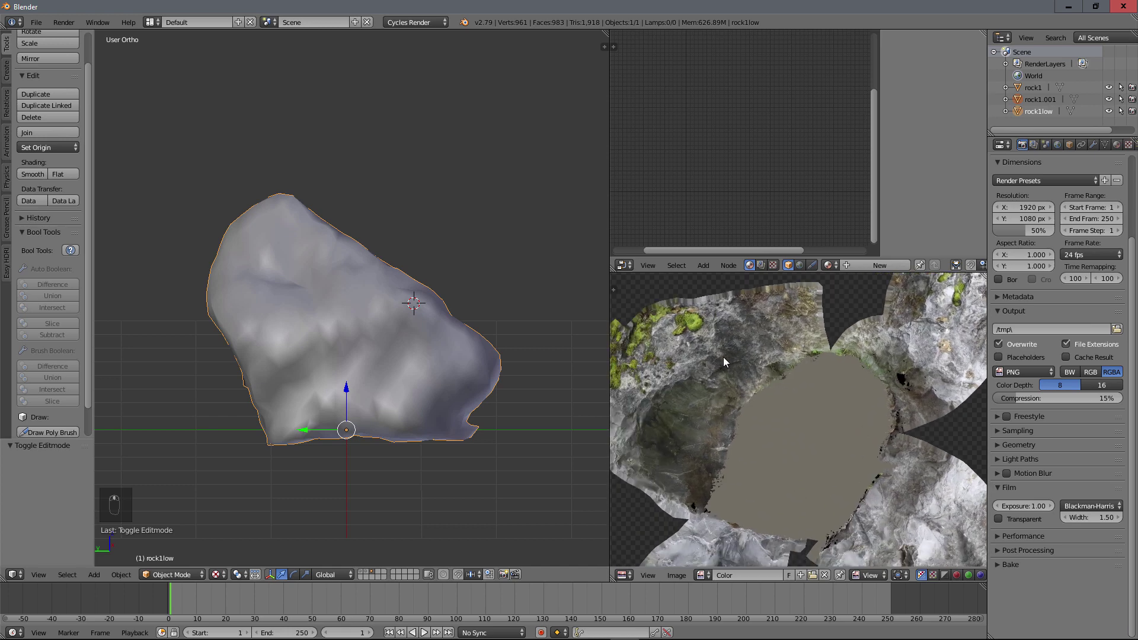
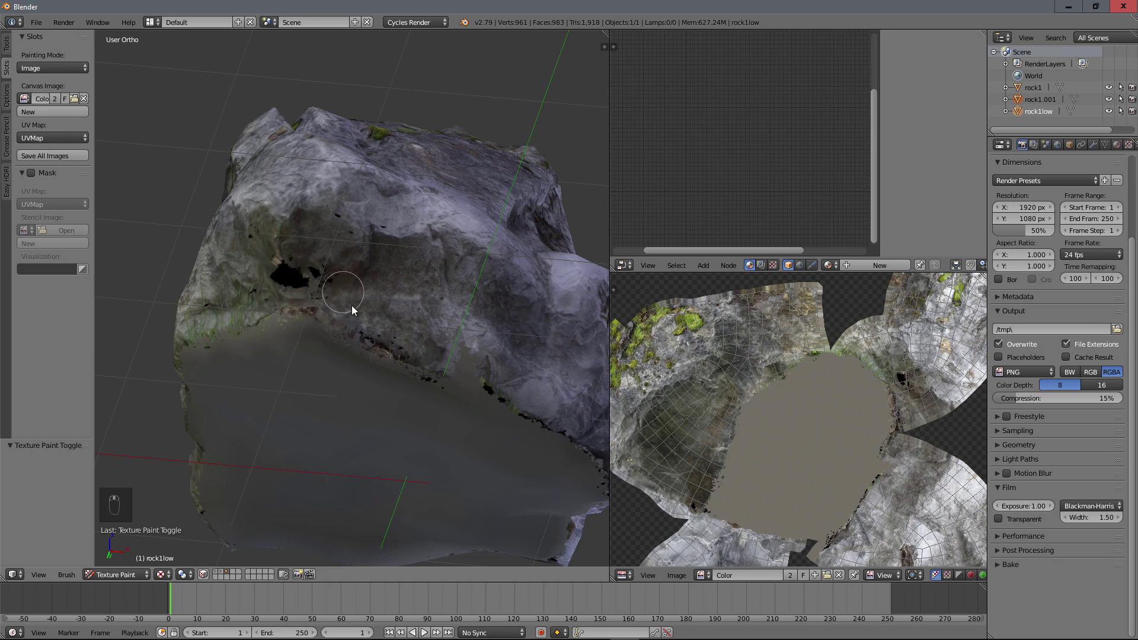
Step: Enter Texture Paint with the Clone brush and enlarge its radius to 86
drag(382, 269, 450, 325)
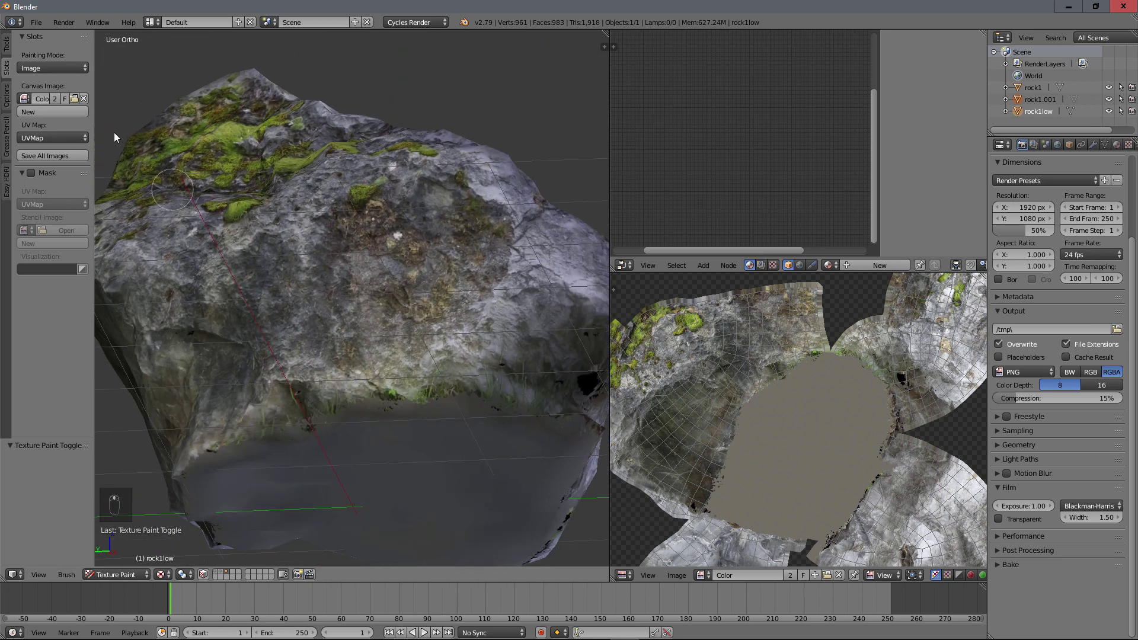
middle_click(328, 233)
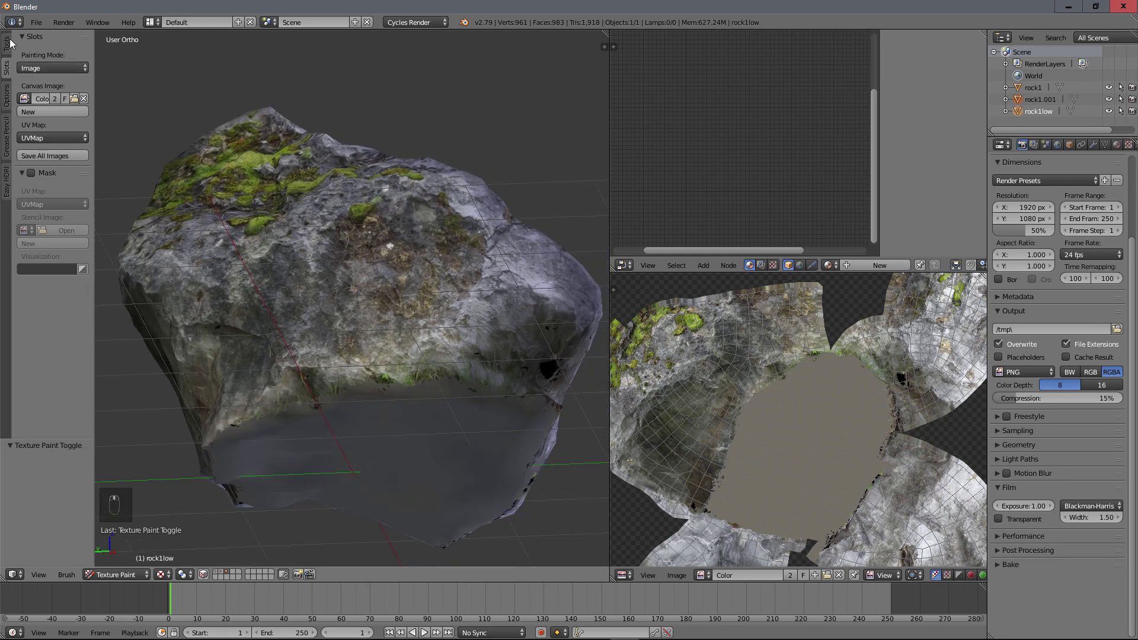
drag(14, 43, 468, 305)
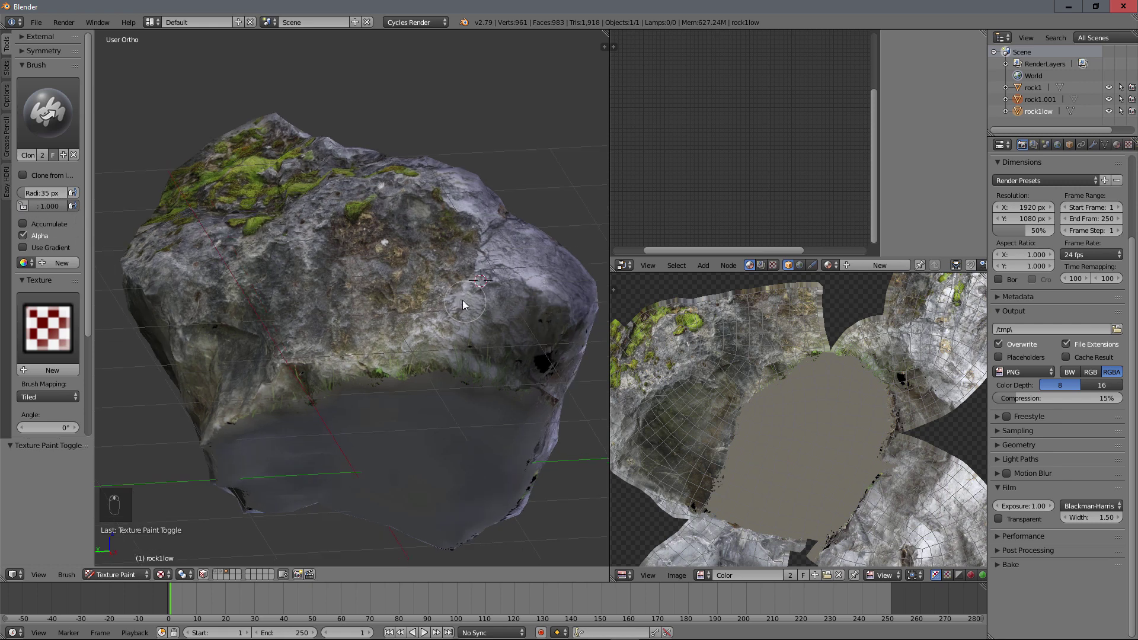
drag(462, 305, 383, 263)
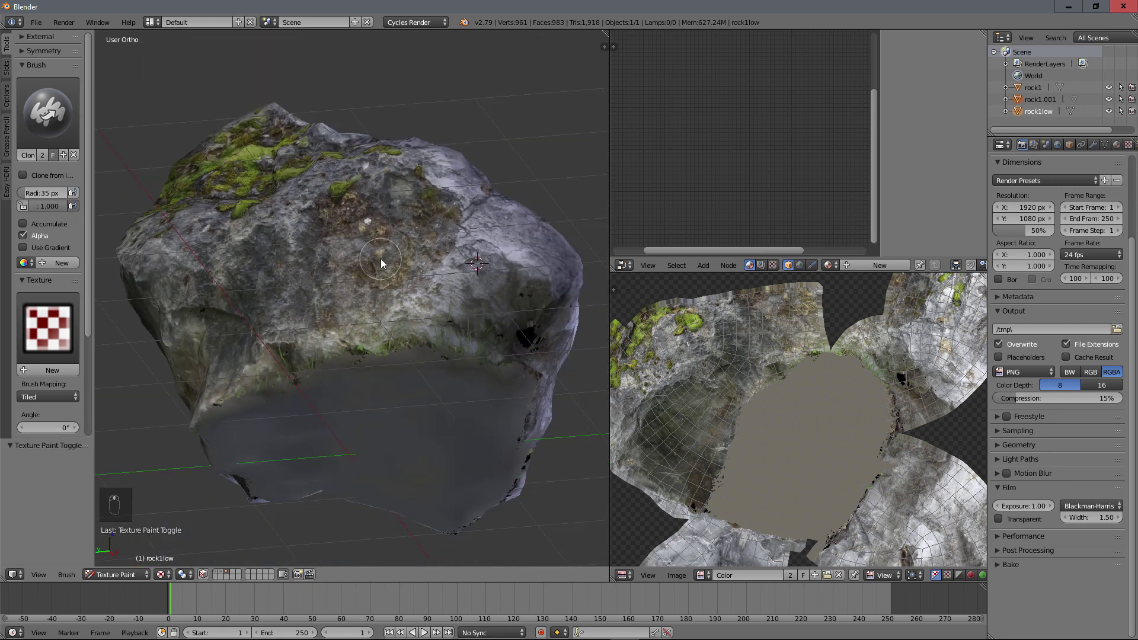
drag(466, 237, 451, 232)
drag(460, 248, 486, 321)
key(f)
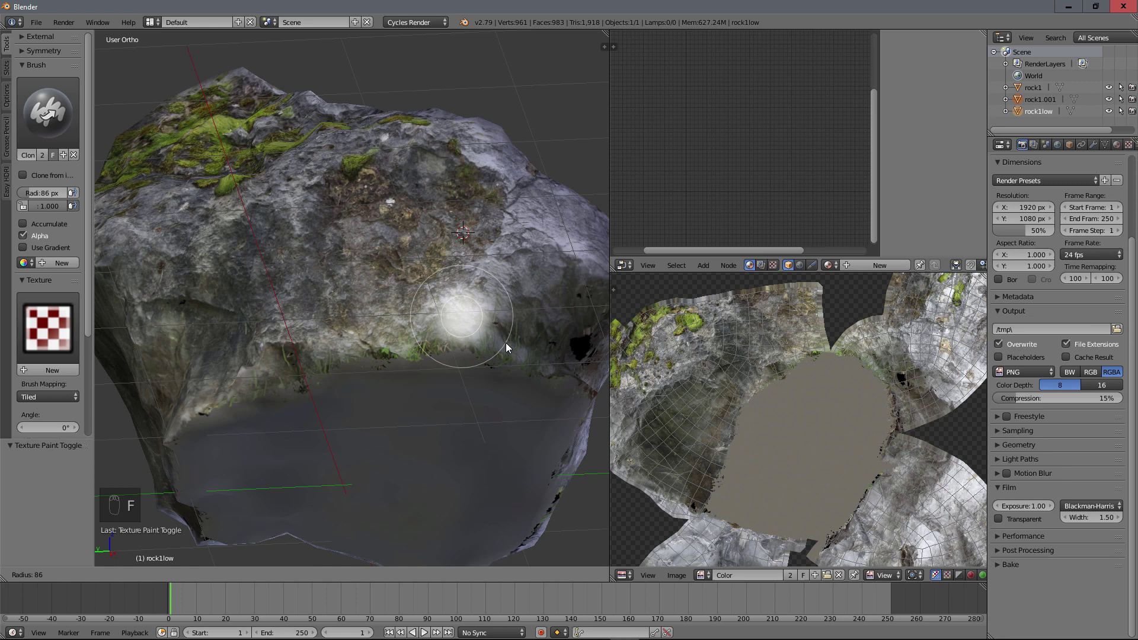
drag(509, 348, 518, 344)
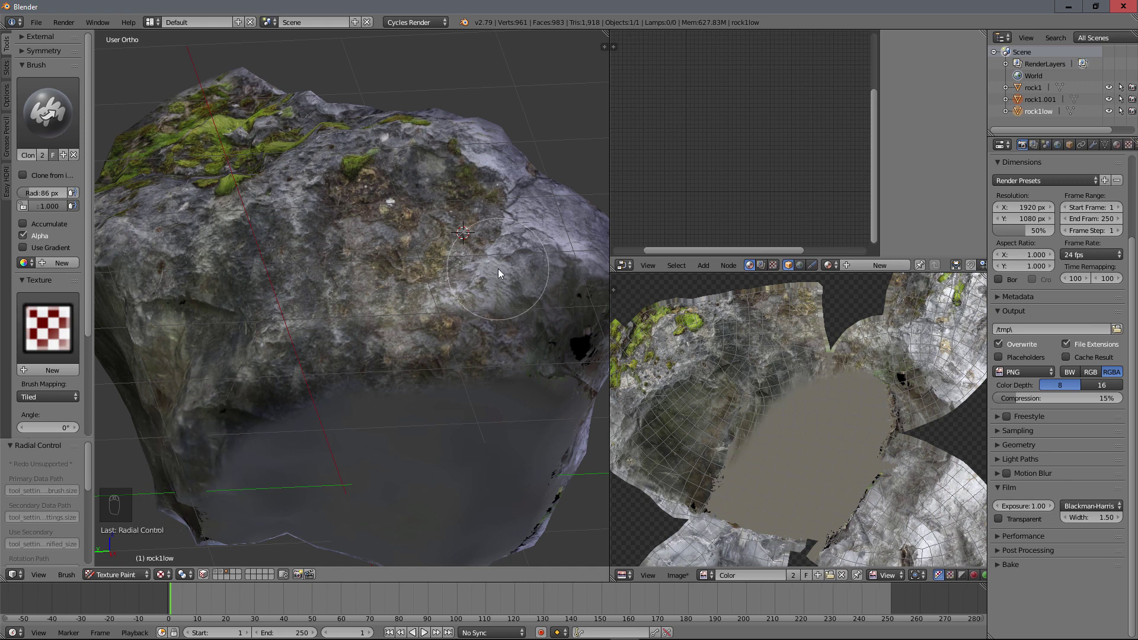
Step: Set clone sources on the rock's surface and paint rock texture over the grey underside patch
drag(501, 273, 281, 449)
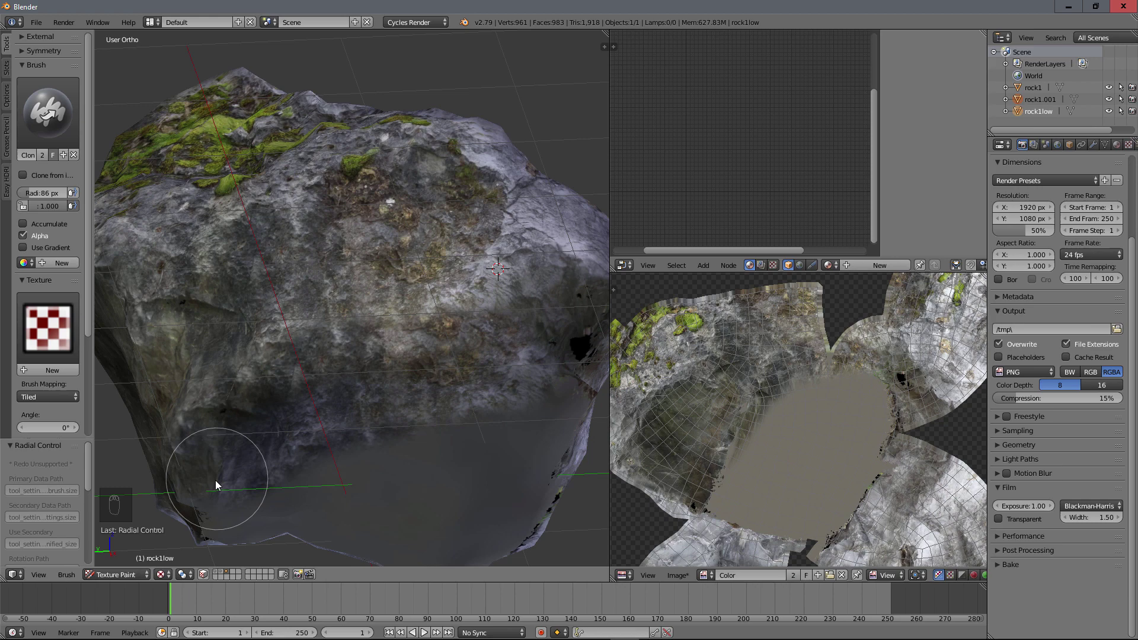
middle_click(316, 306)
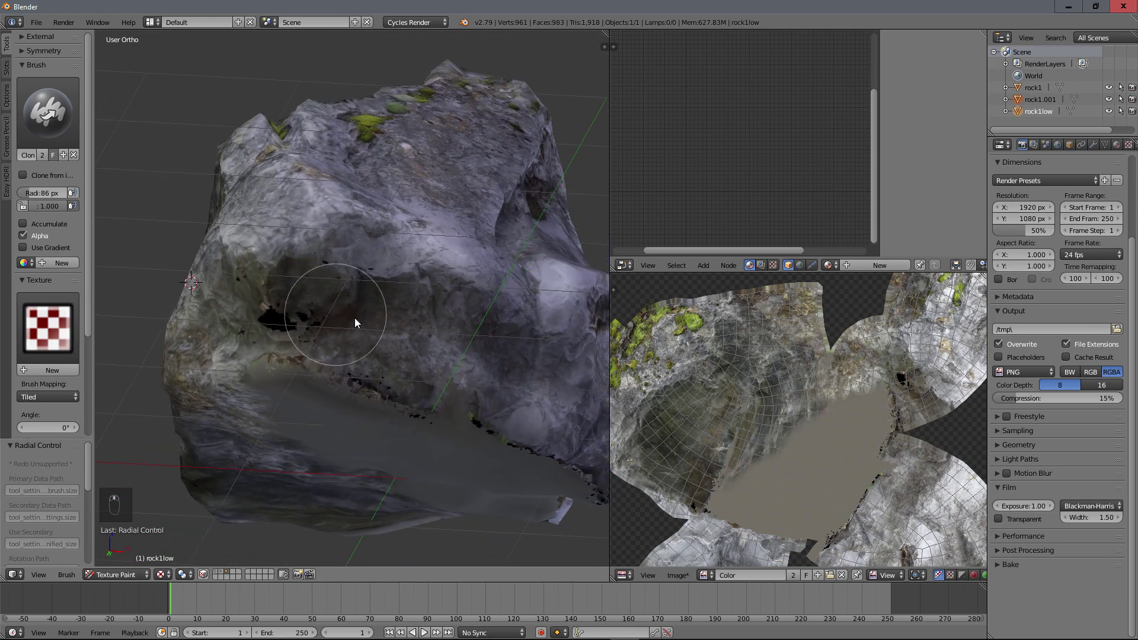
middle_click(379, 327)
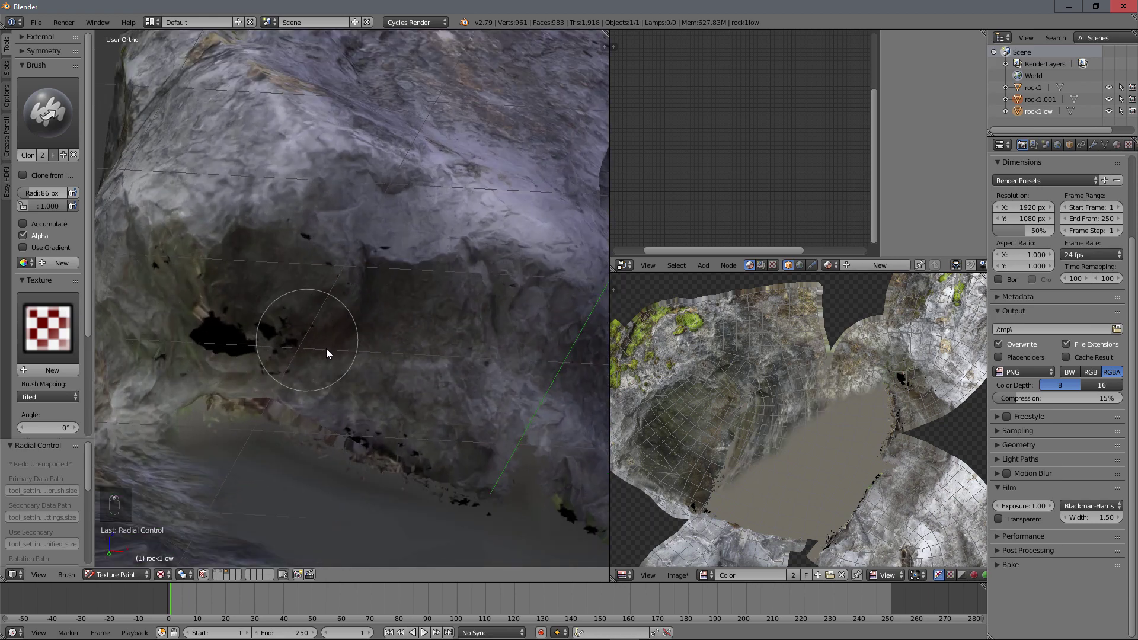
drag(367, 352, 375, 287)
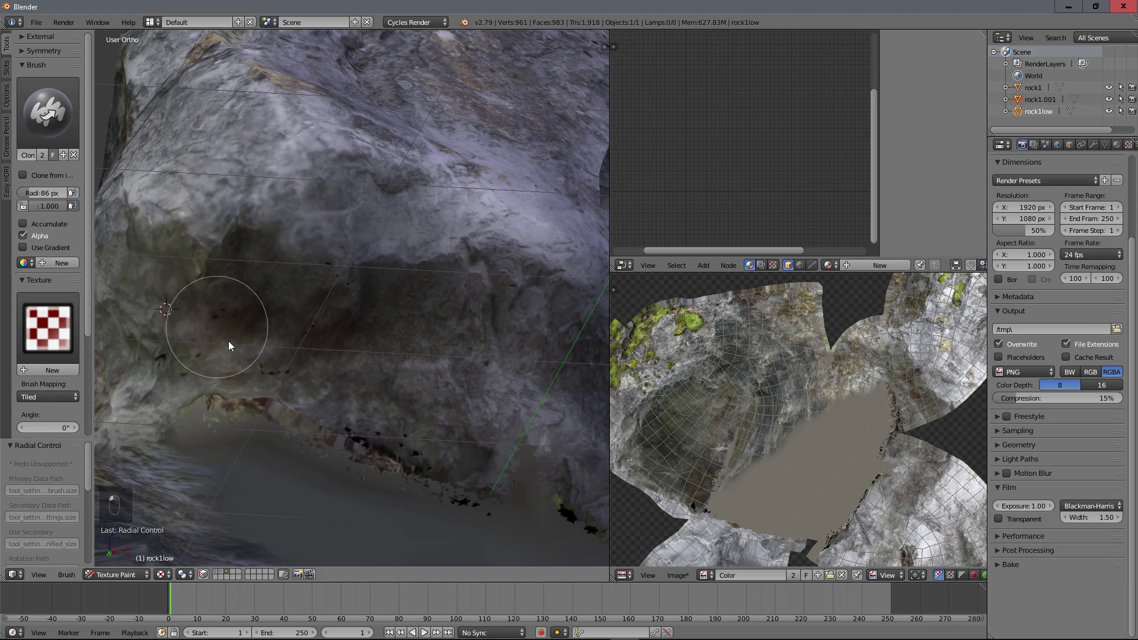
middle_click(403, 352)
click(384, 322)
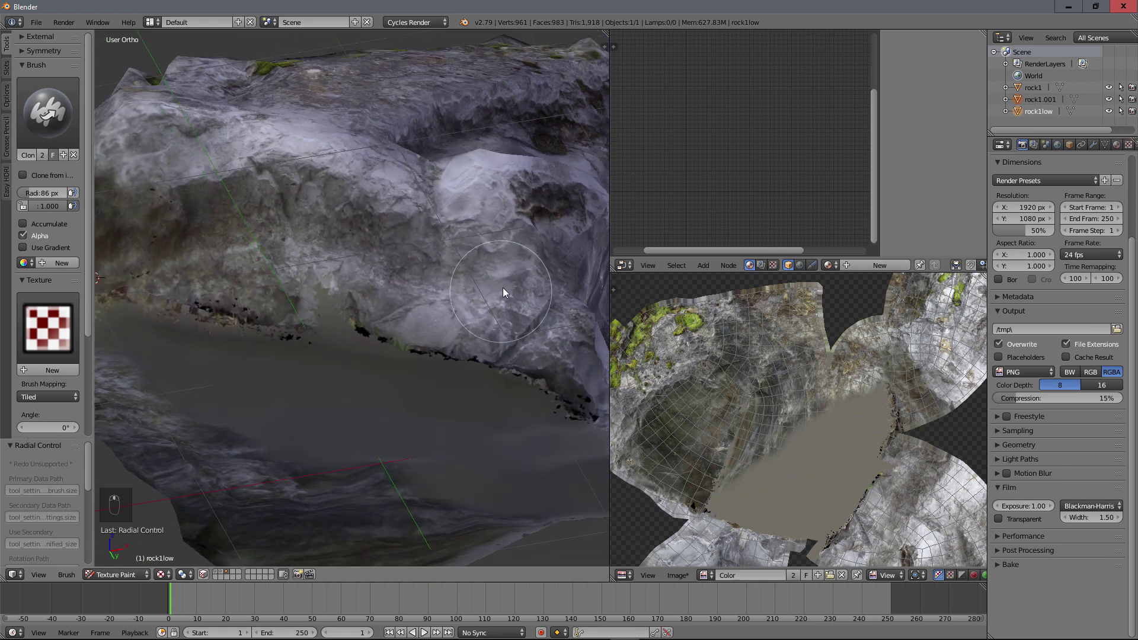
drag(543, 255, 532, 254)
drag(532, 254, 362, 289)
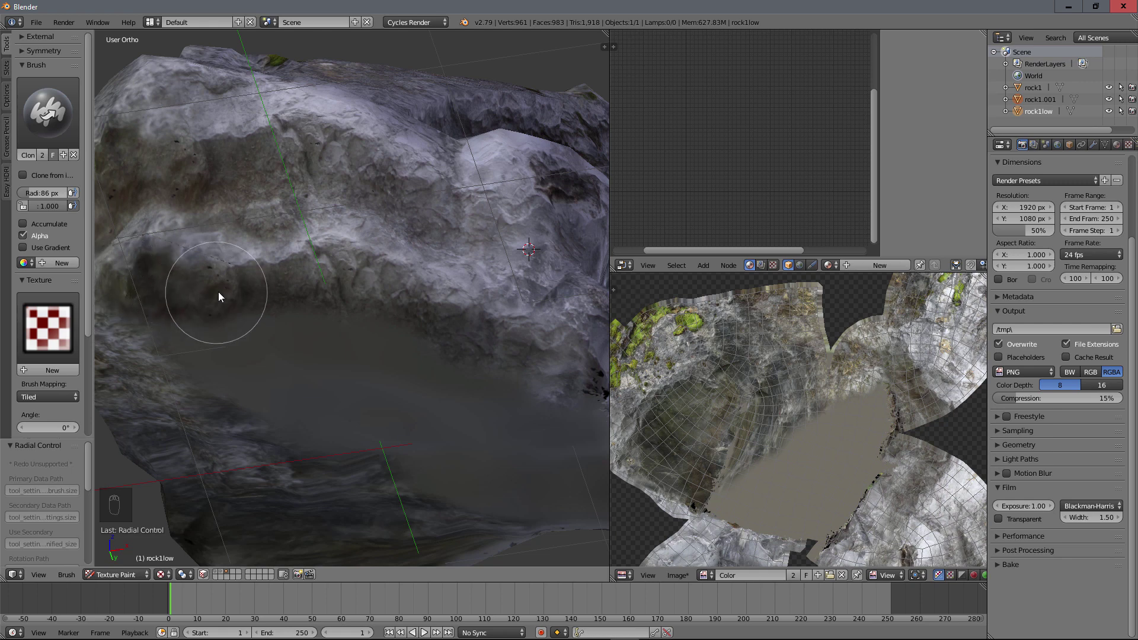
drag(335, 273, 448, 316)
drag(495, 277, 225, 433)
Step: Orbit around the underside and clone texture over the remaining grey spots
middle_click(226, 433)
middle_click(373, 314)
middle_click(300, 276)
drag(472, 310, 415, 323)
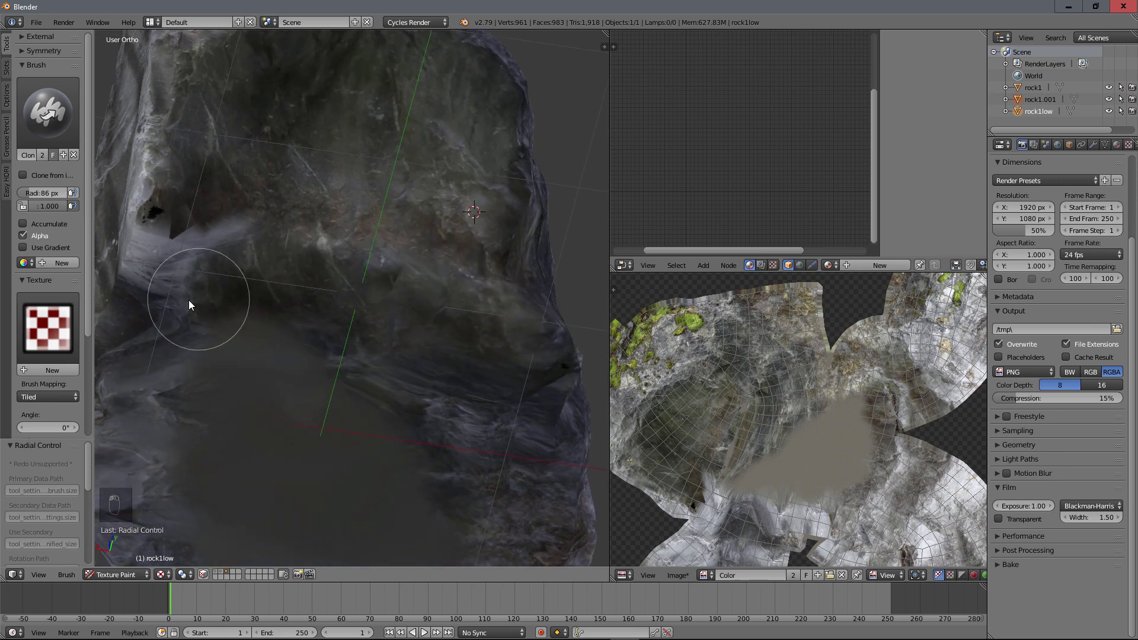
drag(271, 210, 360, 237)
click(360, 237)
middle_click(384, 231)
click(404, 255)
drag(308, 267, 400, 334)
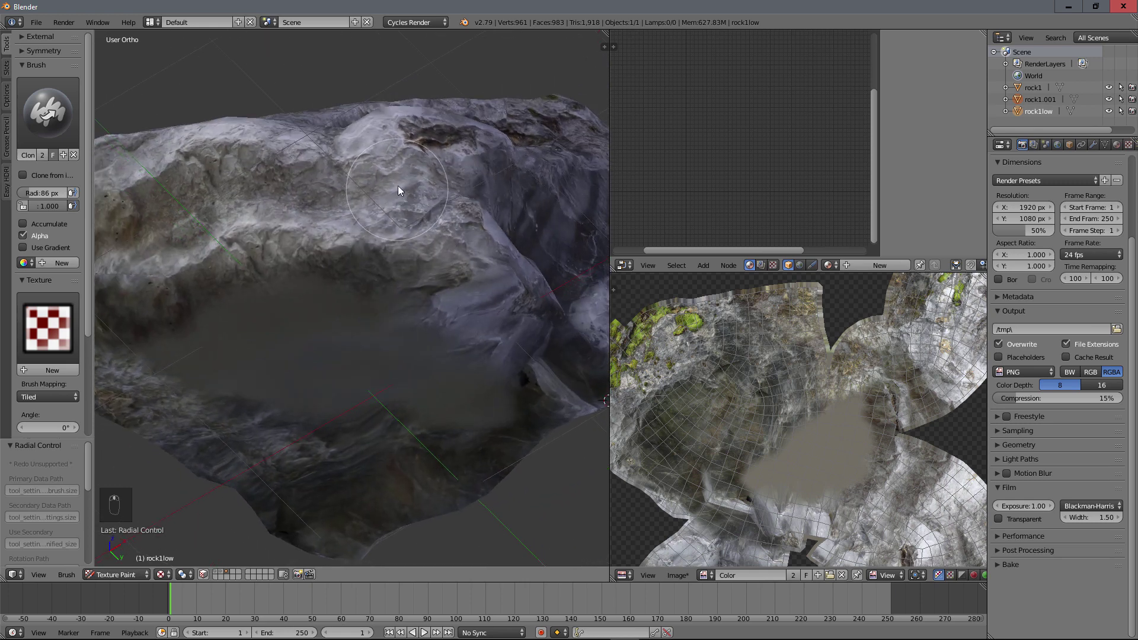
drag(399, 198, 326, 239)
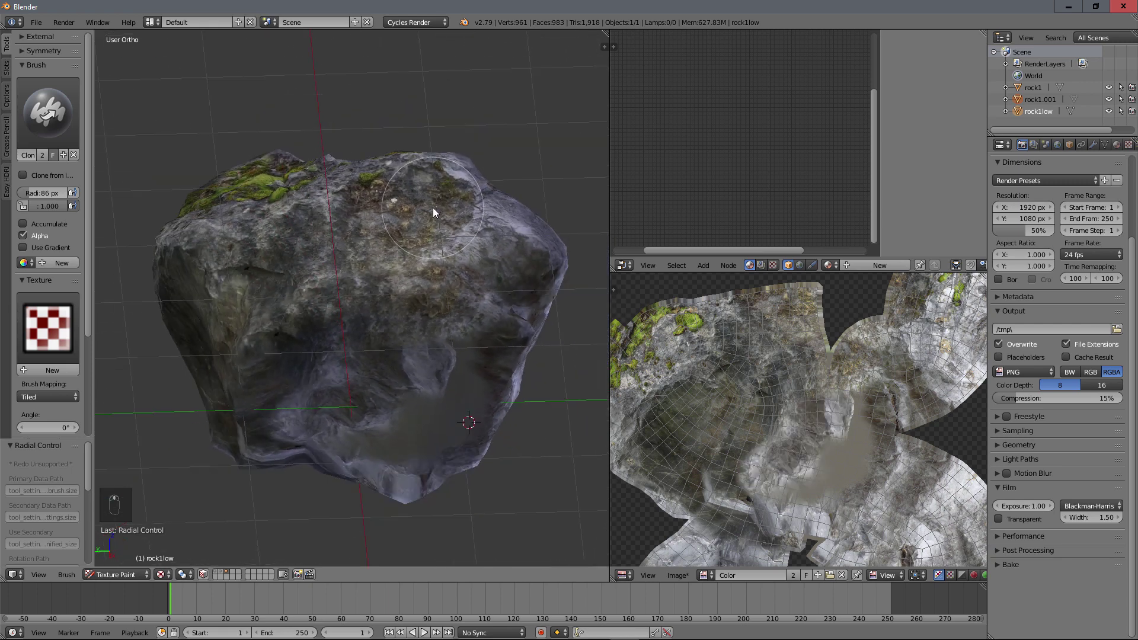
Step: Clone stone detail over the remaining grey patch and pick a fresh clone source spot
drag(410, 221, 364, 349)
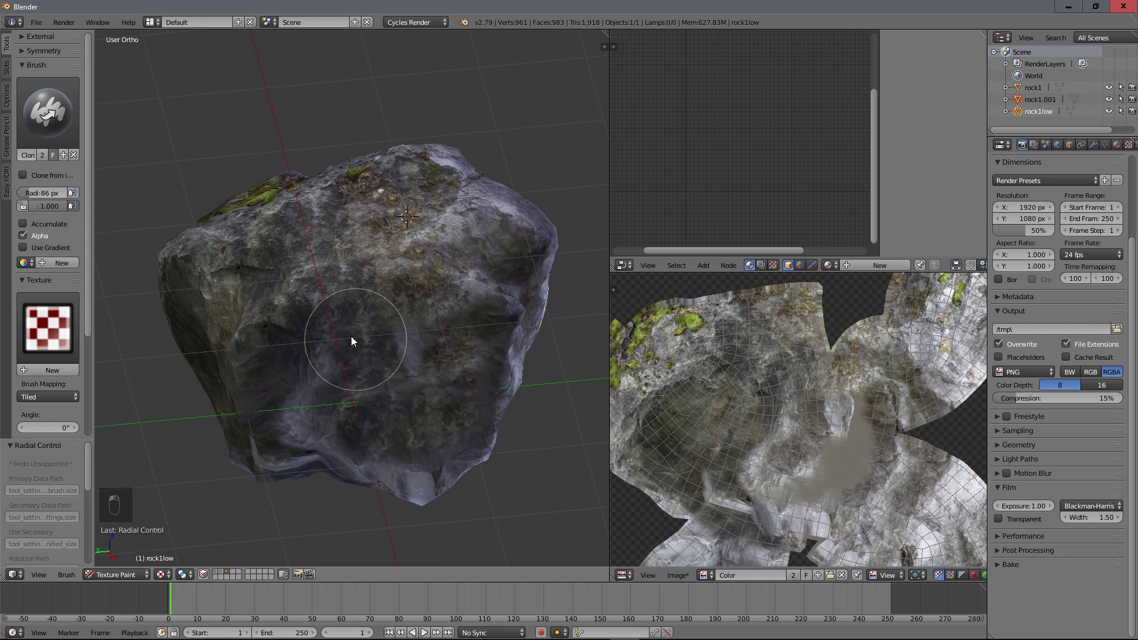
drag(370, 330, 431, 295)
drag(429, 316, 435, 326)
drag(435, 326, 426, 383)
drag(426, 383, 399, 268)
click(399, 267)
Step: Paint cloned detail over blurry areas on other sides, undoing the strokes on the underside
middle_click(386, 240)
drag(453, 165, 532, 214)
middle_click(471, 232)
drag(416, 235, 523, 288)
middle_click(523, 288)
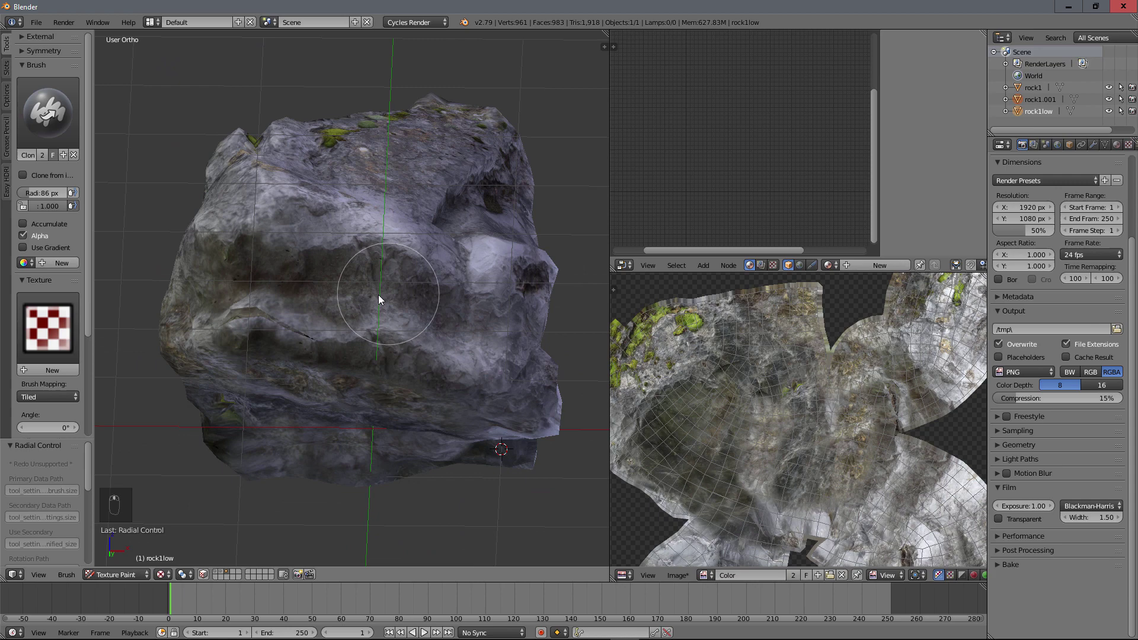
middle_click(332, 366)
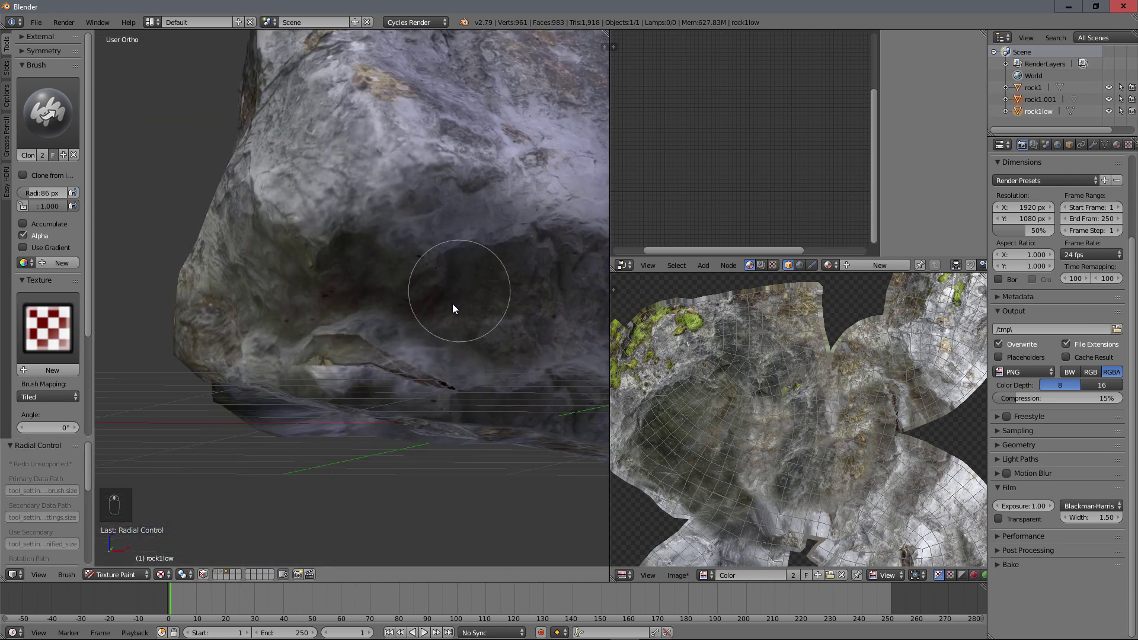
drag(530, 400, 442, 342)
key(ctrl+z)
key(ctrl+z)
key(ctrl+z)
key(ctrl+z)
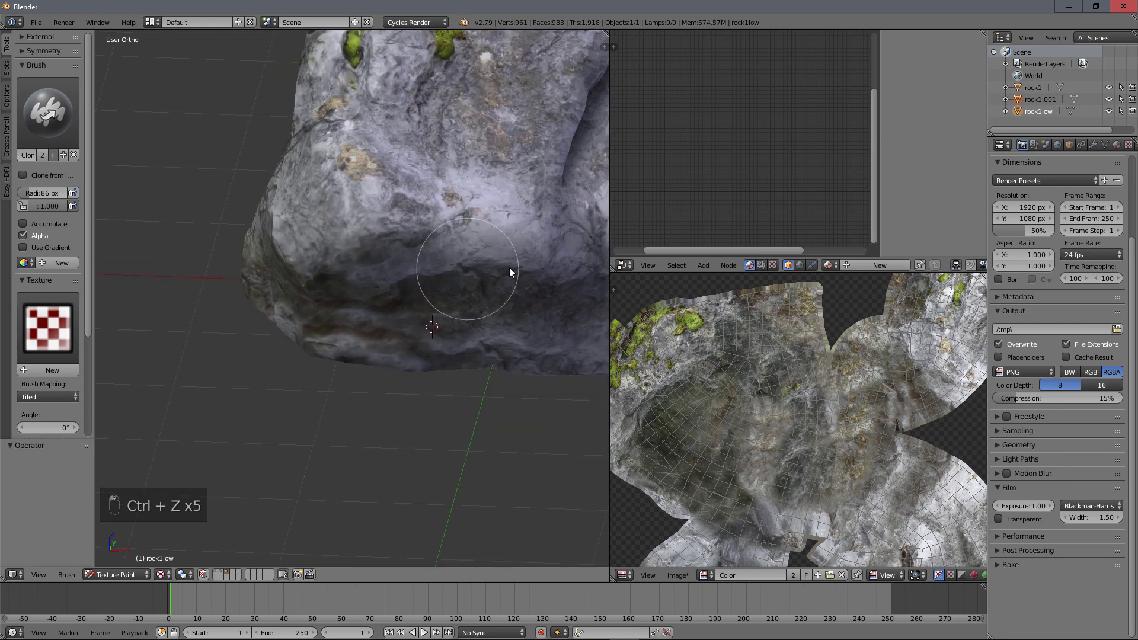
Step: Clone more stone detail over the remaining smeared areas of the underside
drag(443, 216, 525, 216)
drag(334, 211, 474, 264)
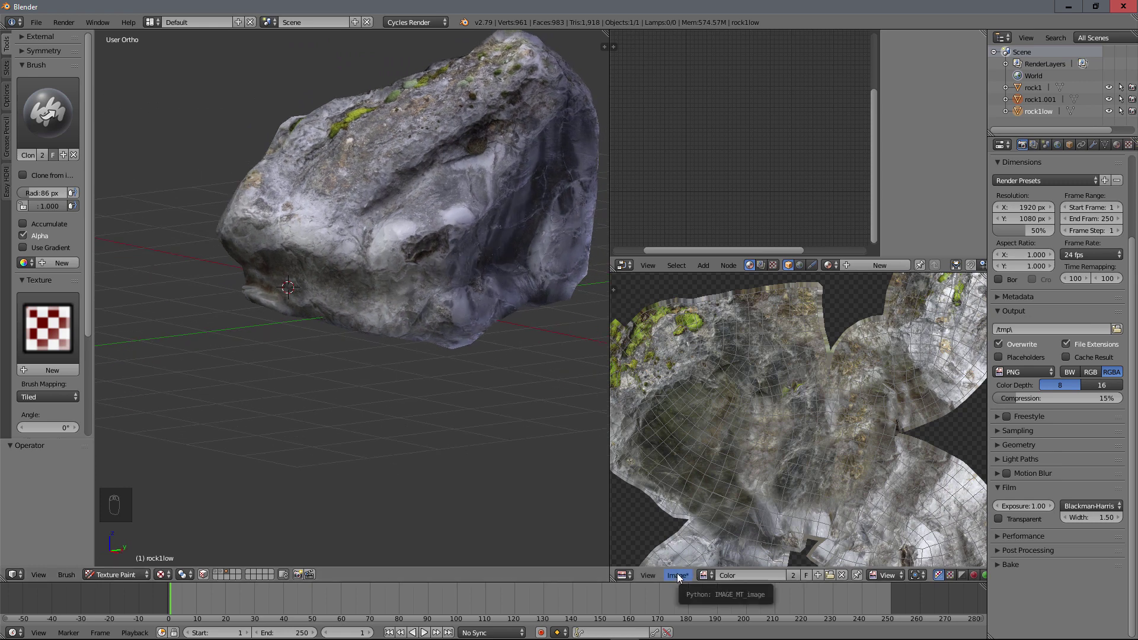
Step: Bring up the Image menu to save the repainted Color texture
drag(679, 577, 723, 481)
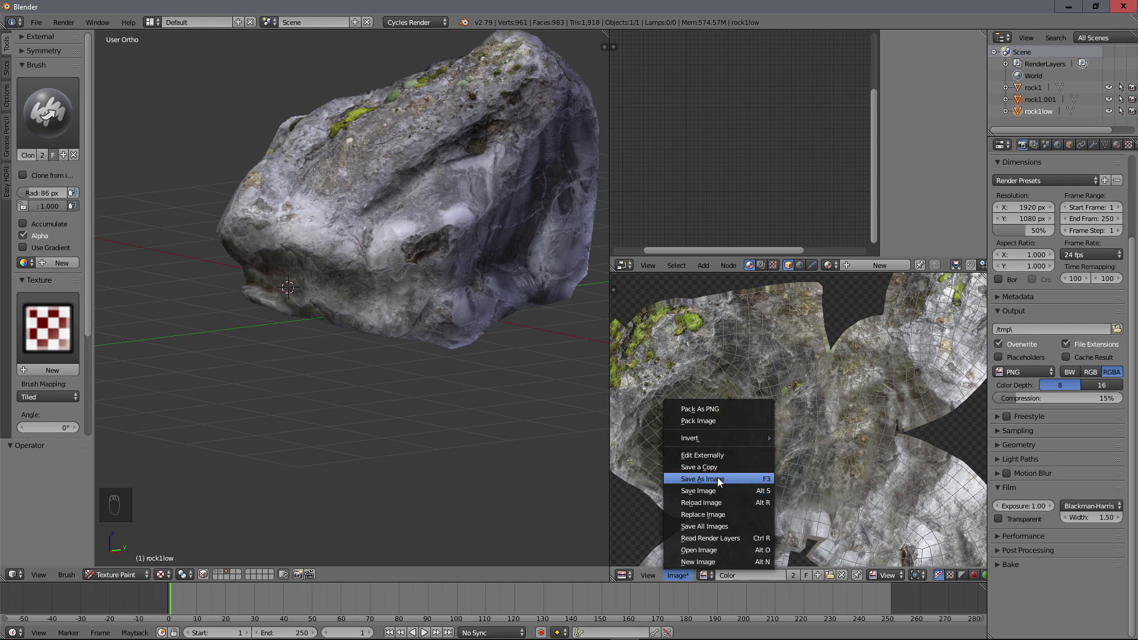
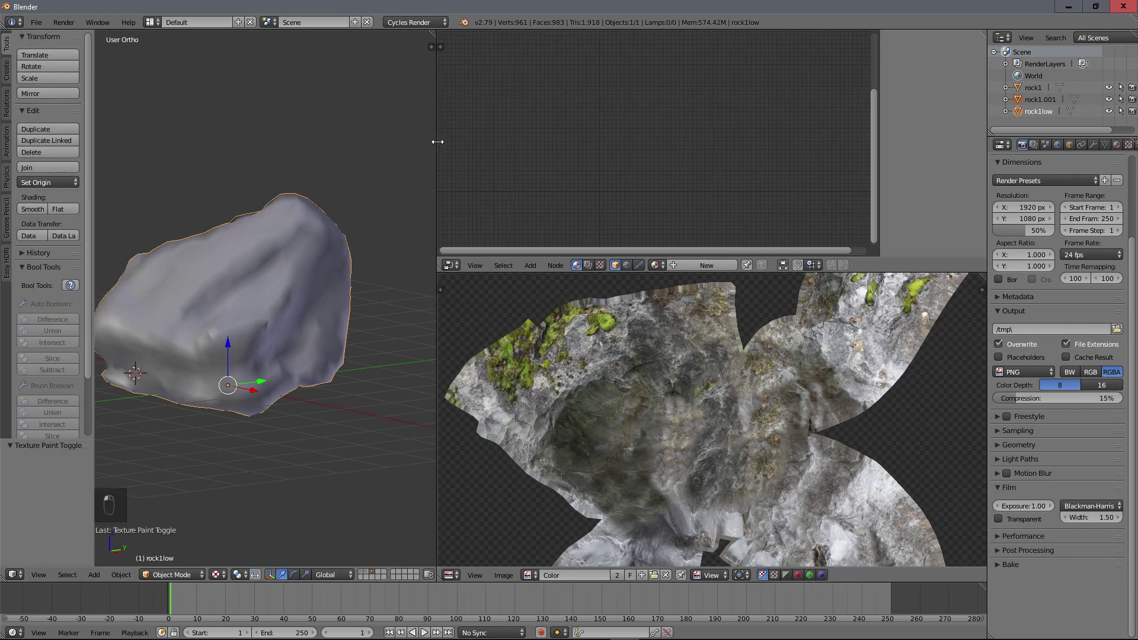
Step: Widen the 3D view and bring up rock1low's material settings with an empty slot
drag(250, 312, 85, 258)
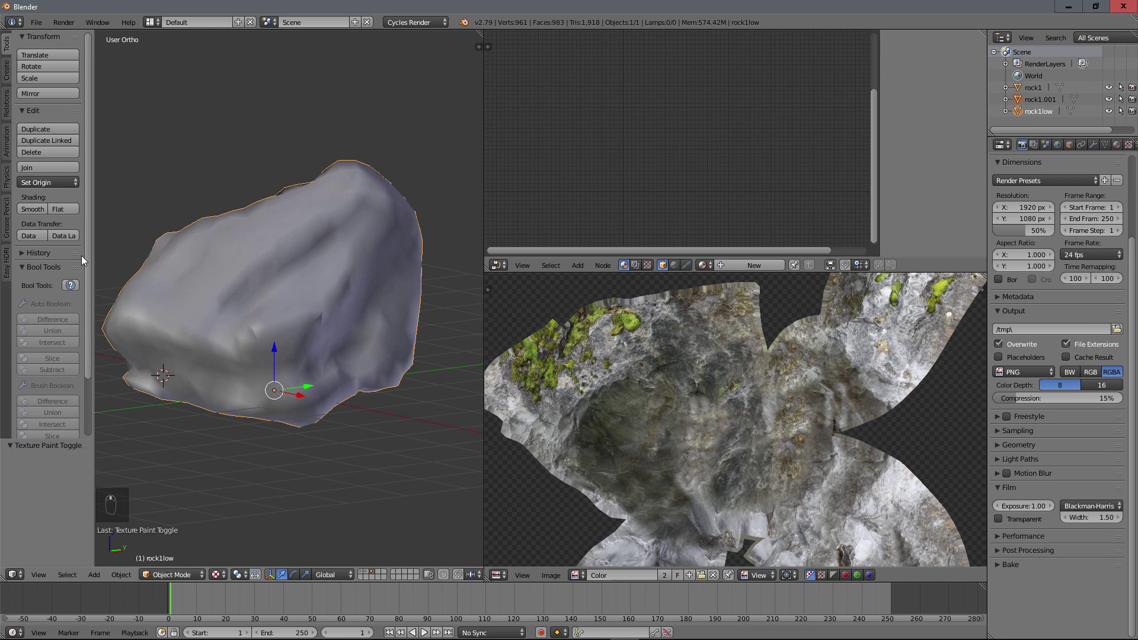
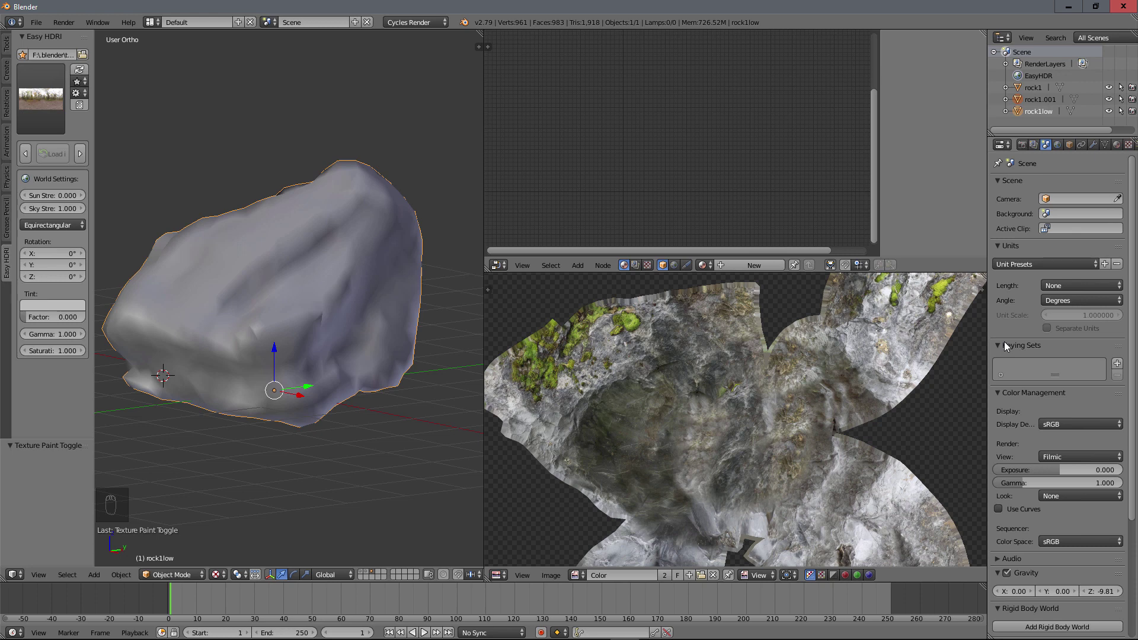
drag(350, 300, 1122, 151)
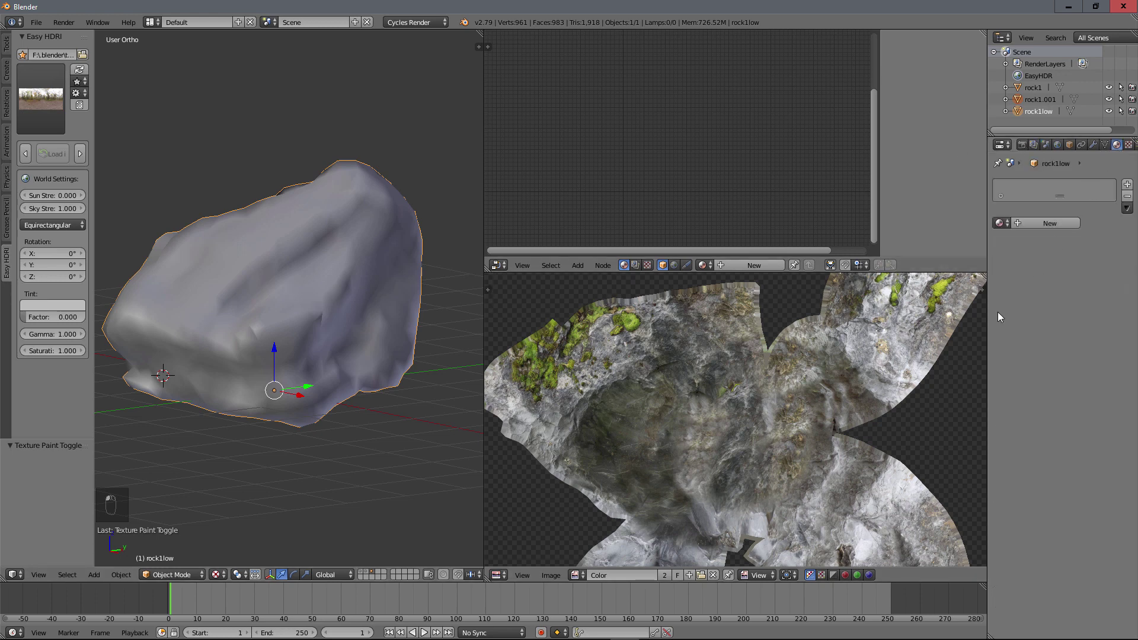
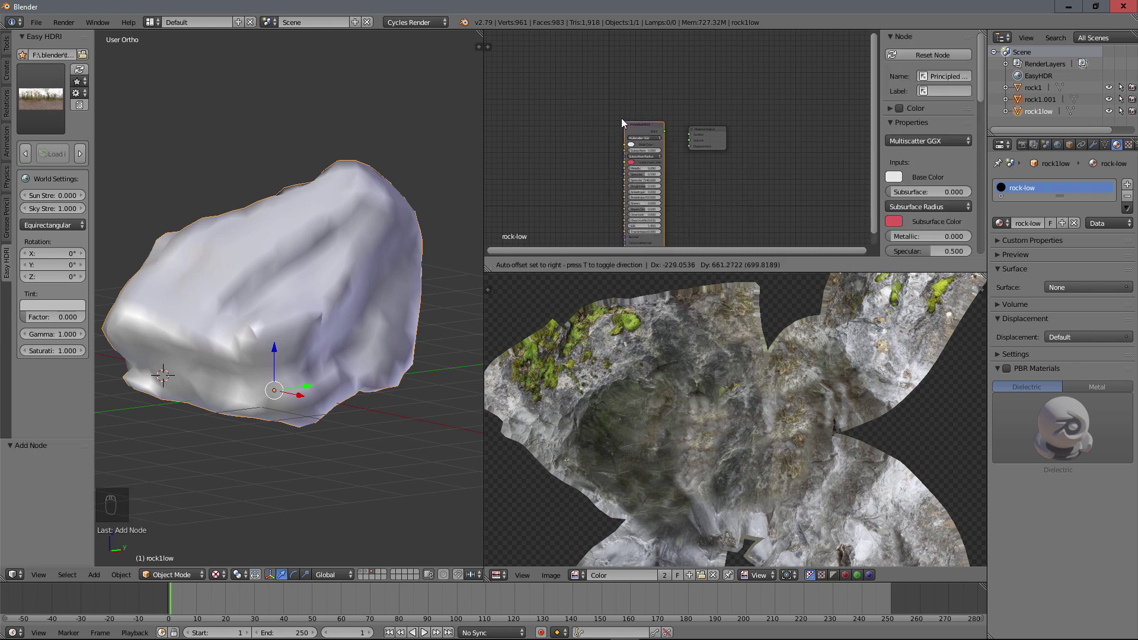
Step: Rearrange the material nodes and bring the baked Normal image in as a texture node
drag(642, 128, 416, 253)
click(286, 287)
key(shift+z)
drag(290, 288, 687, 472)
drag(582, 579, 548, 121)
drag(597, 151, 578, 579)
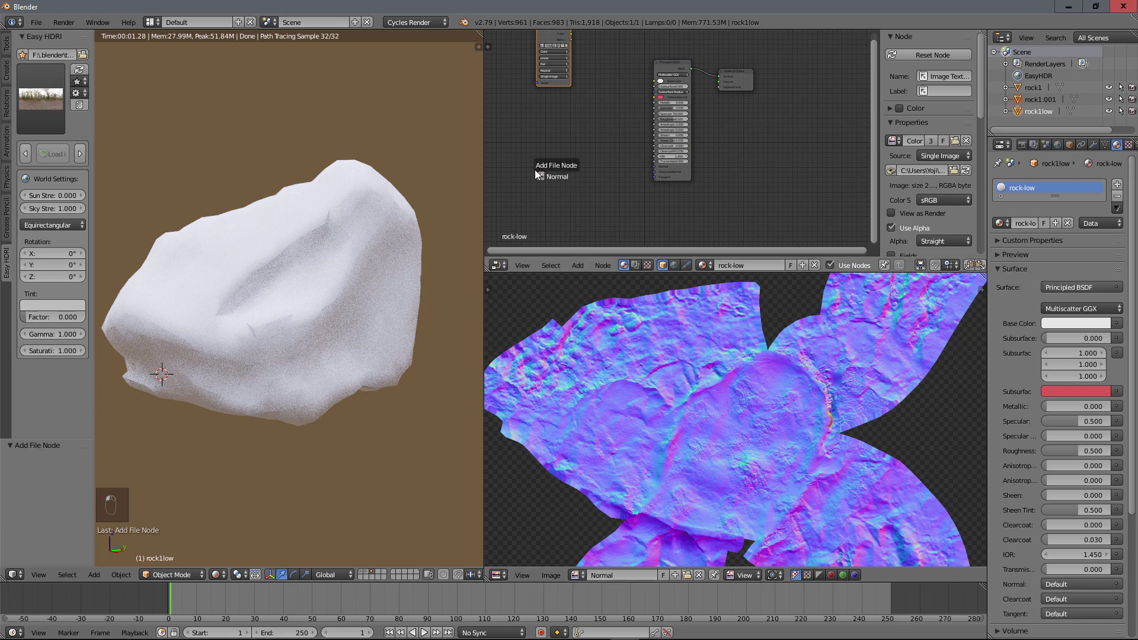
drag(617, 159, 677, 131)
Step: Add a Normal Map node and wire the normal texture through it into the BSDF
key(shift+a)
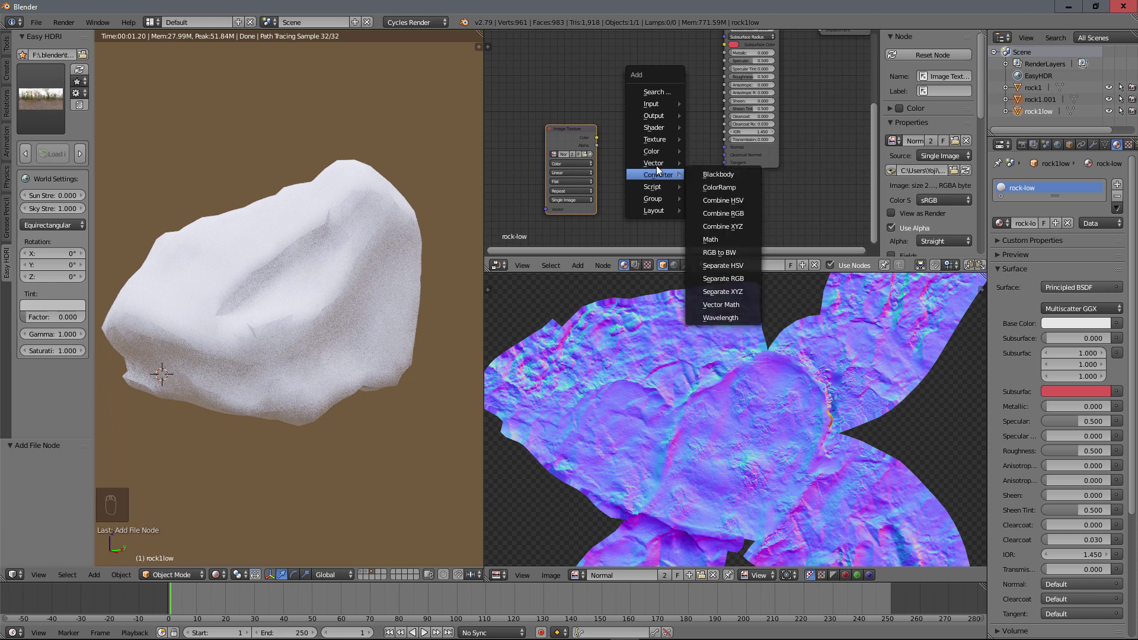
drag(630, 140, 639, 222)
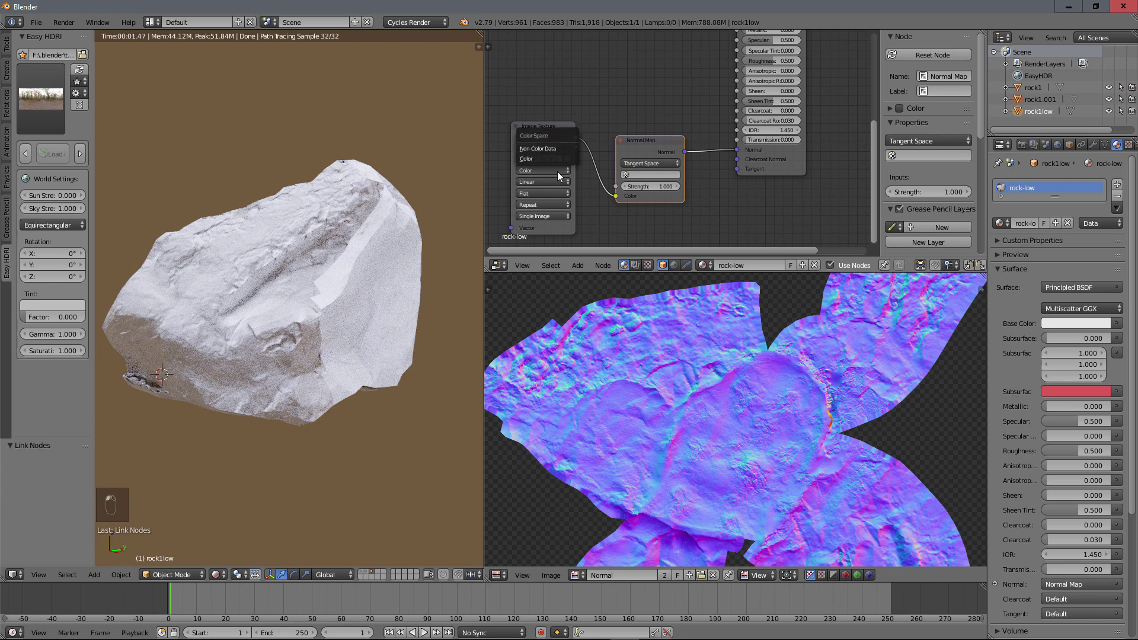
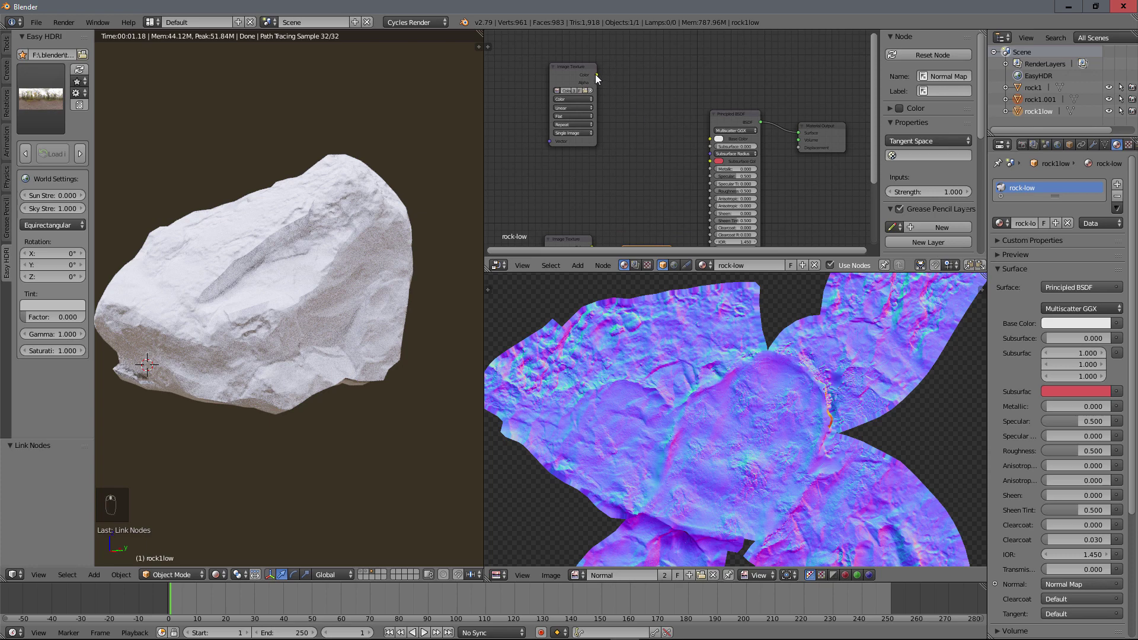
Step: Wire the Color texture into the Principled BSDF base colour and check the textured rock from several sides
drag(599, 78, 713, 144)
middle_click(696, 158)
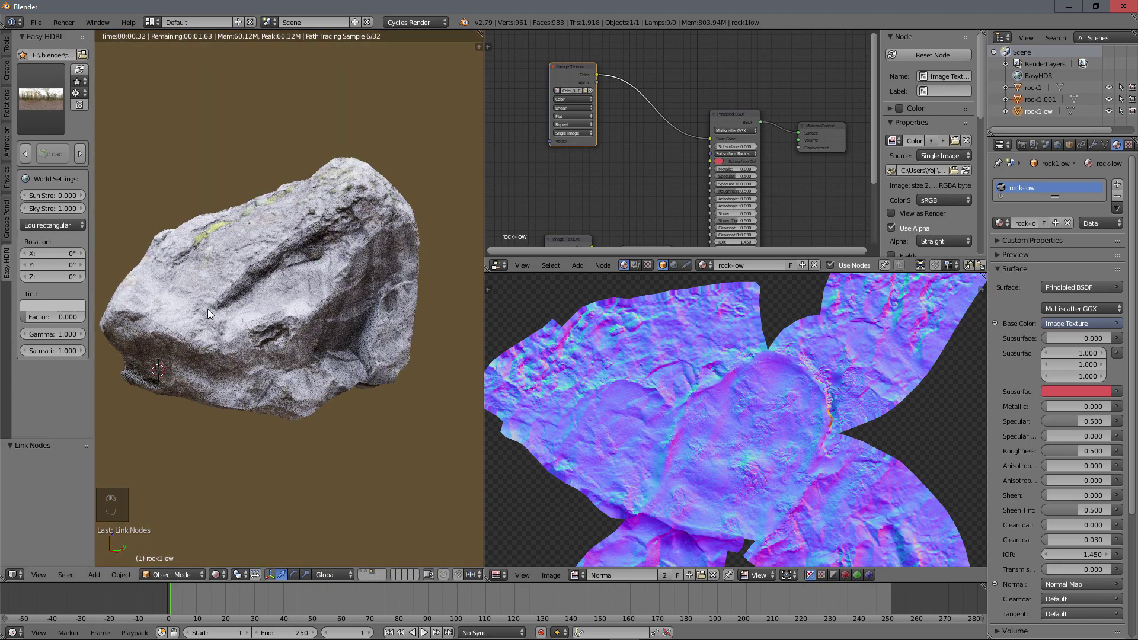
middle_click(581, 245)
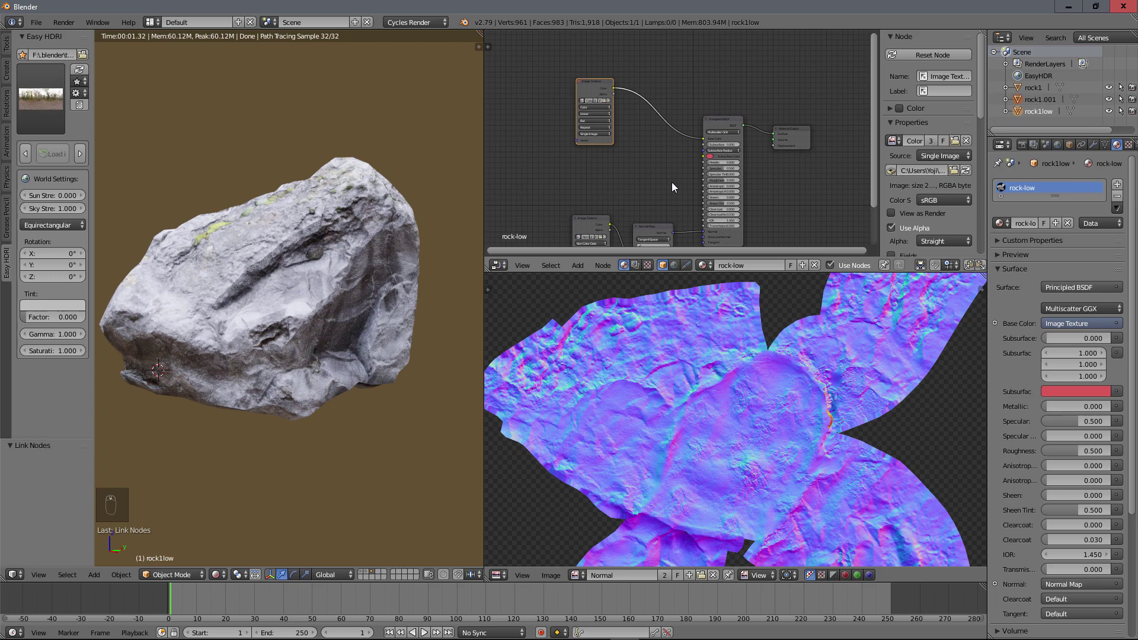
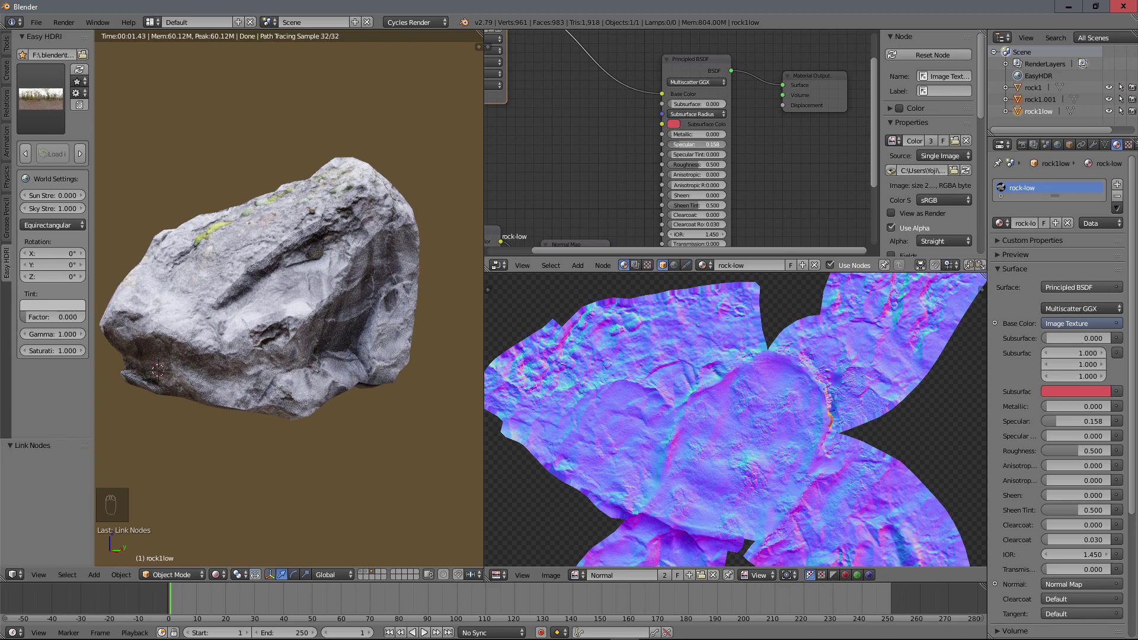
middle_click(271, 284)
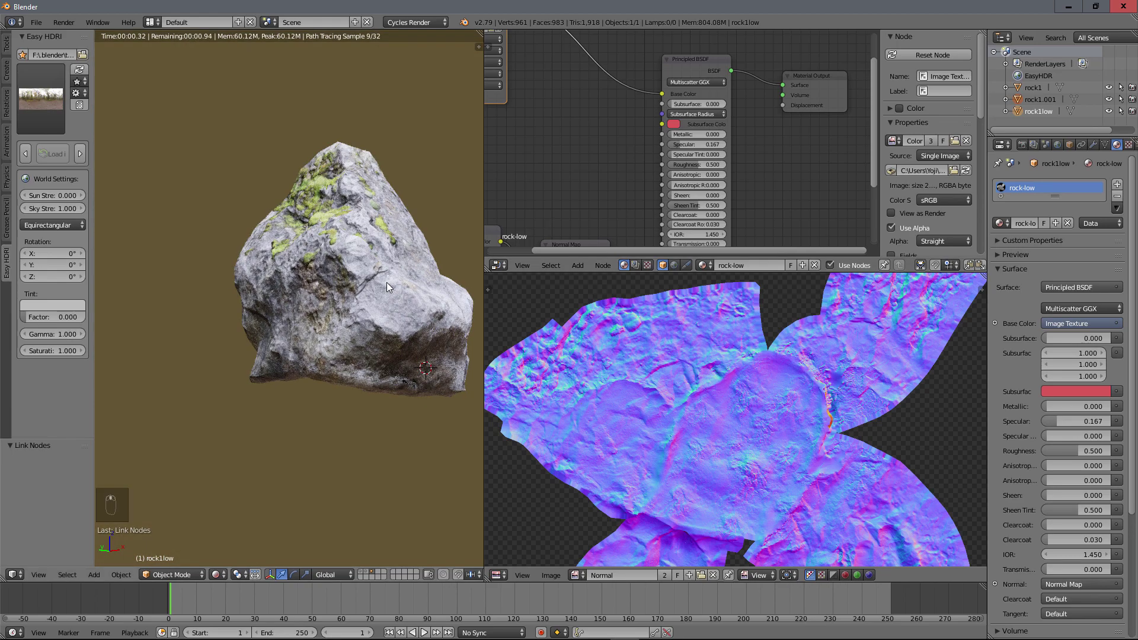
middle_click(324, 285)
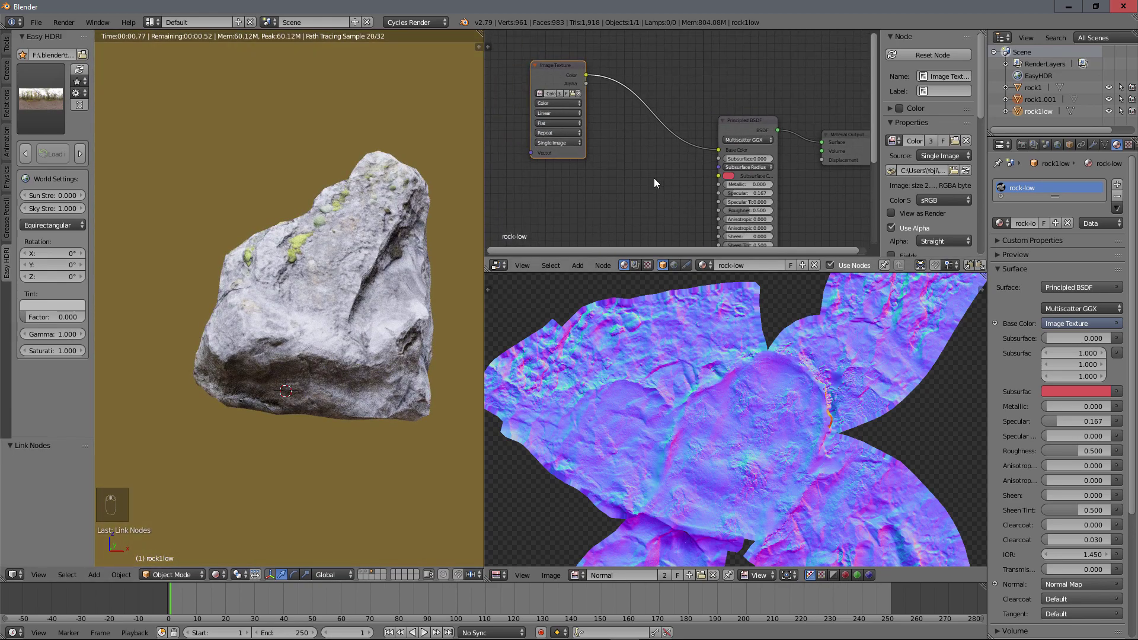
Step: Insert an RGB Curves node before base colour and steepen it into an S-curve for contrast
key(shift+a)
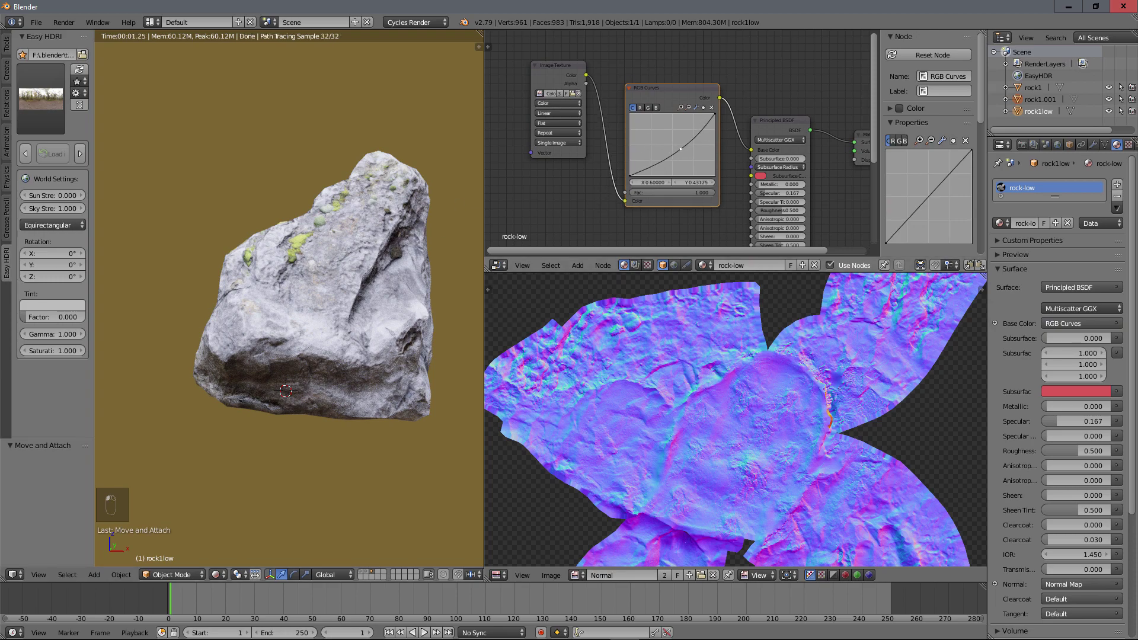
middle_click(338, 261)
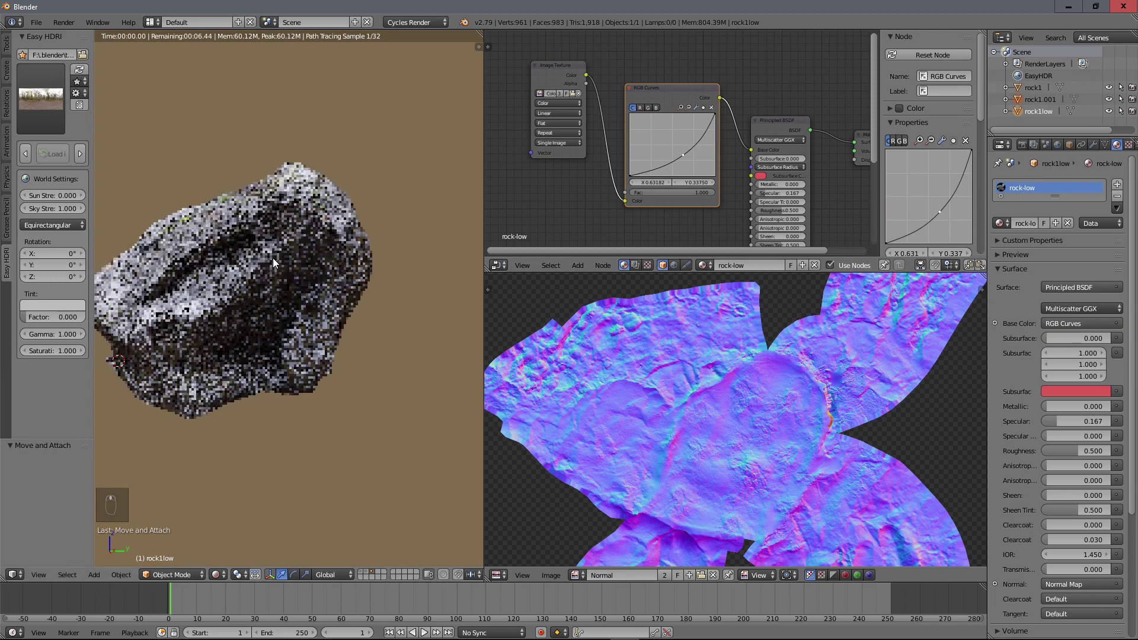
middle_click(343, 264)
middle_click(599, 216)
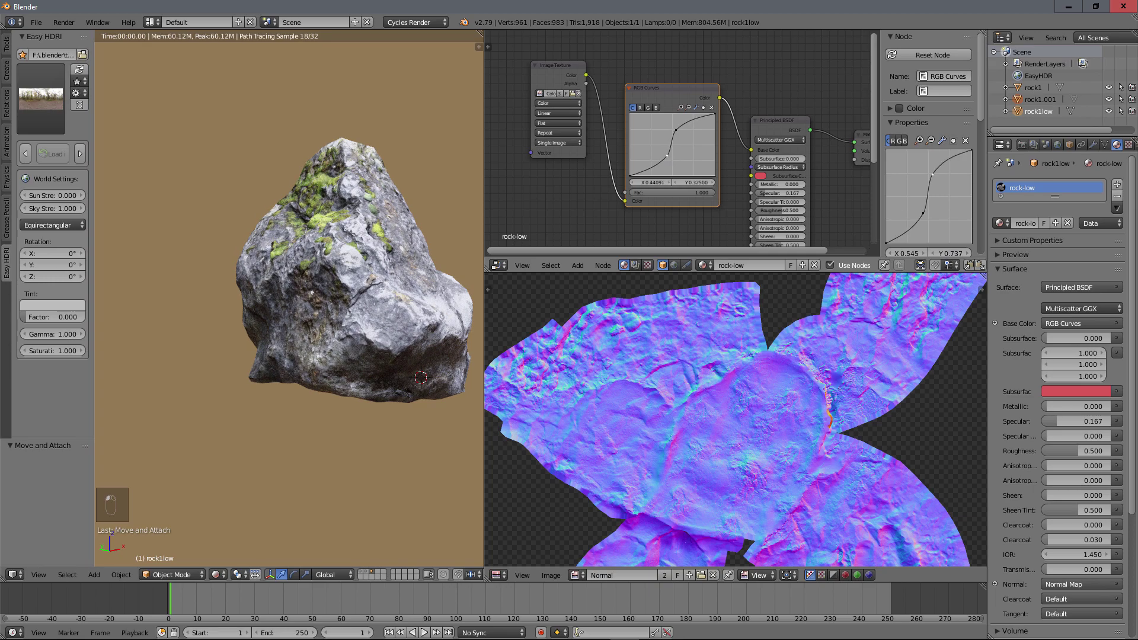
click(388, 264)
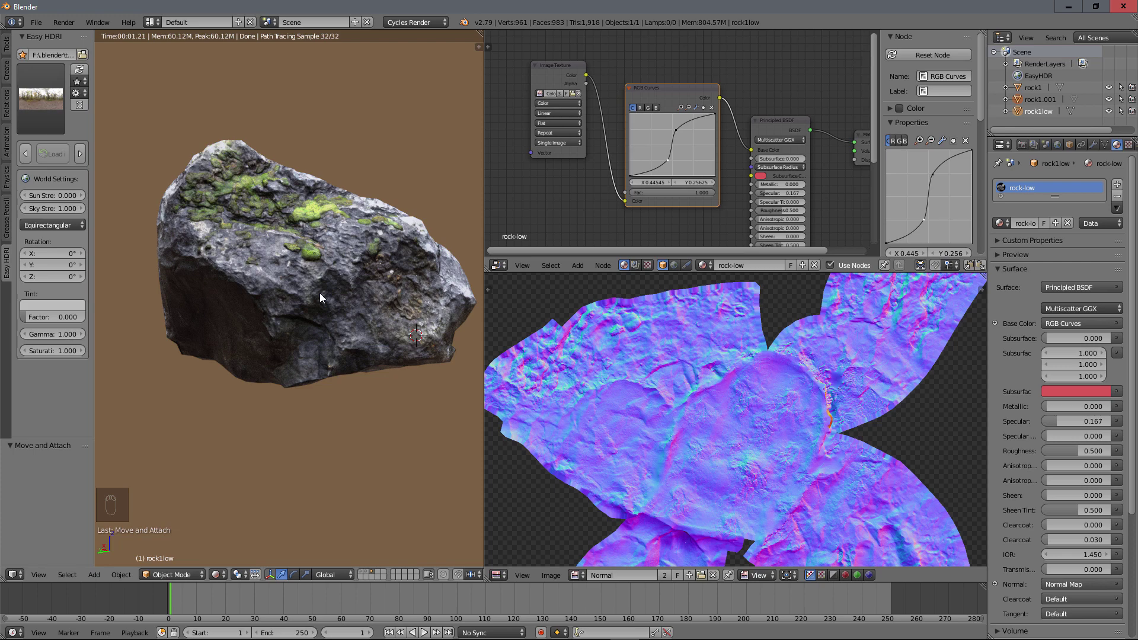
middle_click(291, 284)
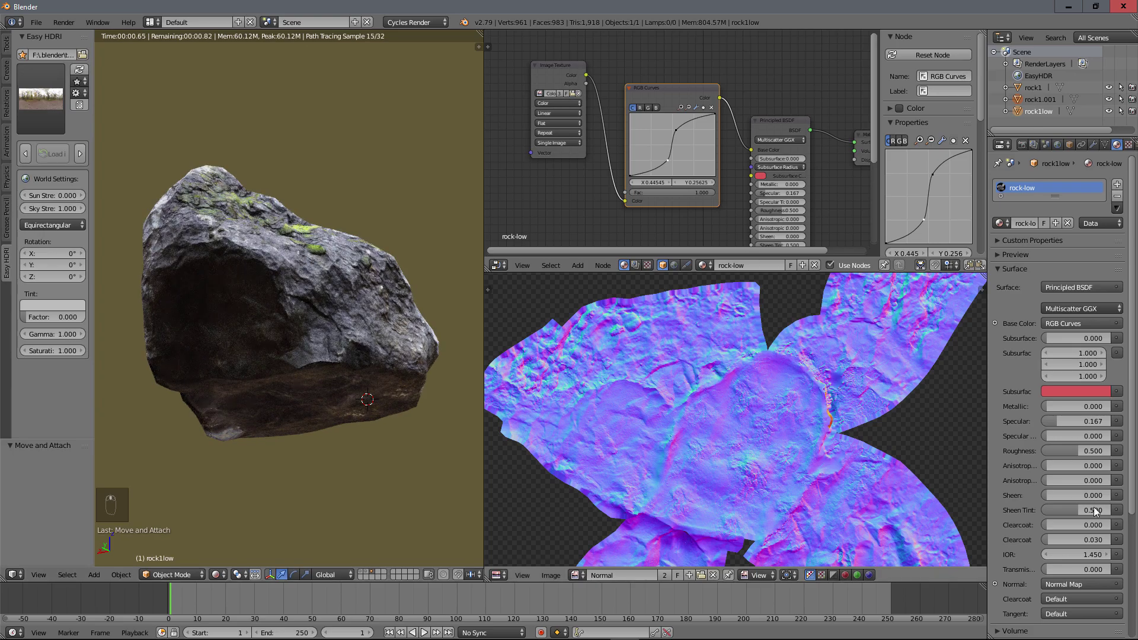